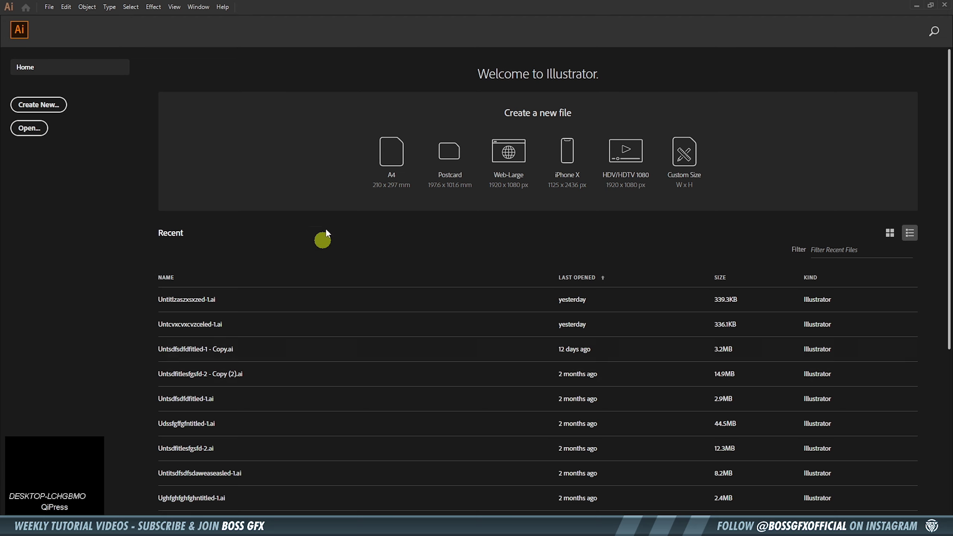
# Create a new 3000 × 3000 px RGB document at 300 ppi via More Settings
pyautogui.click(52, 107)
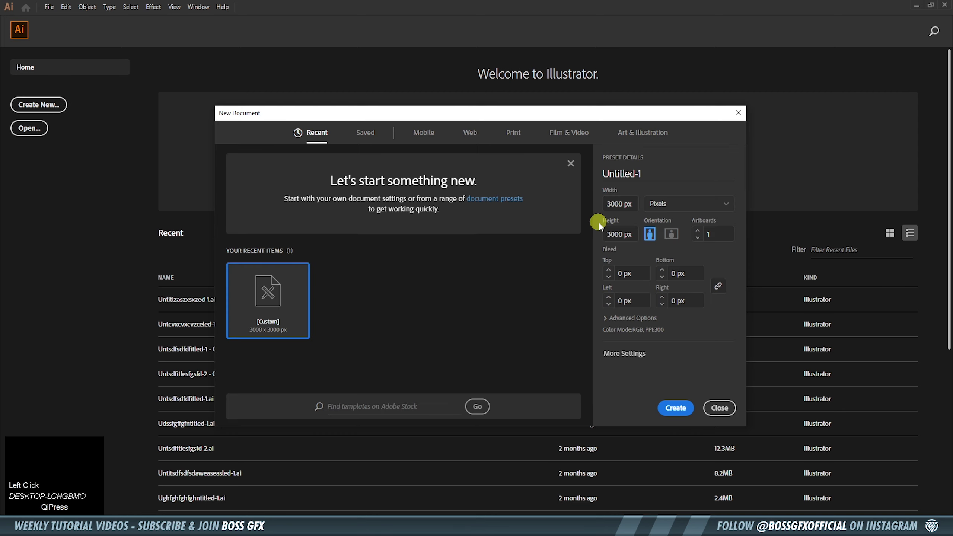
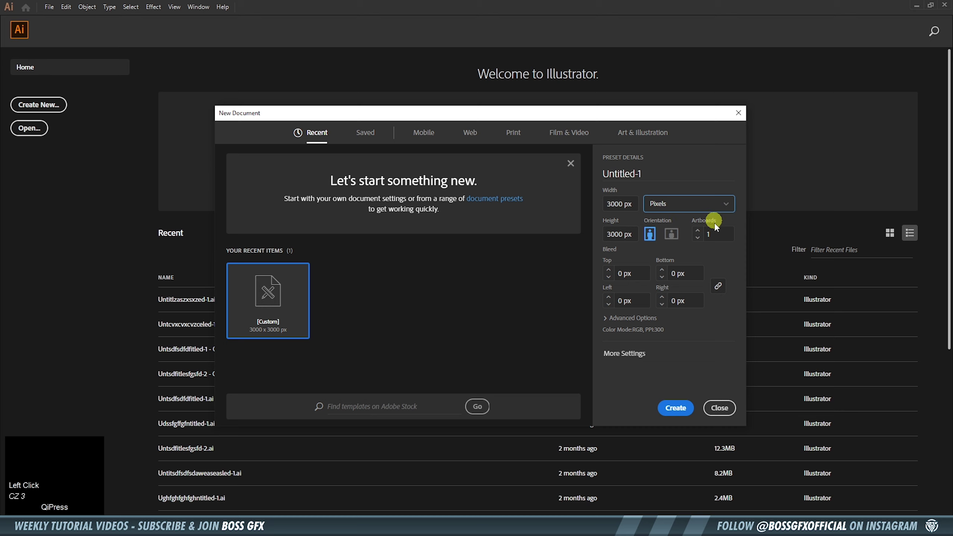
pyautogui.click(623, 353)
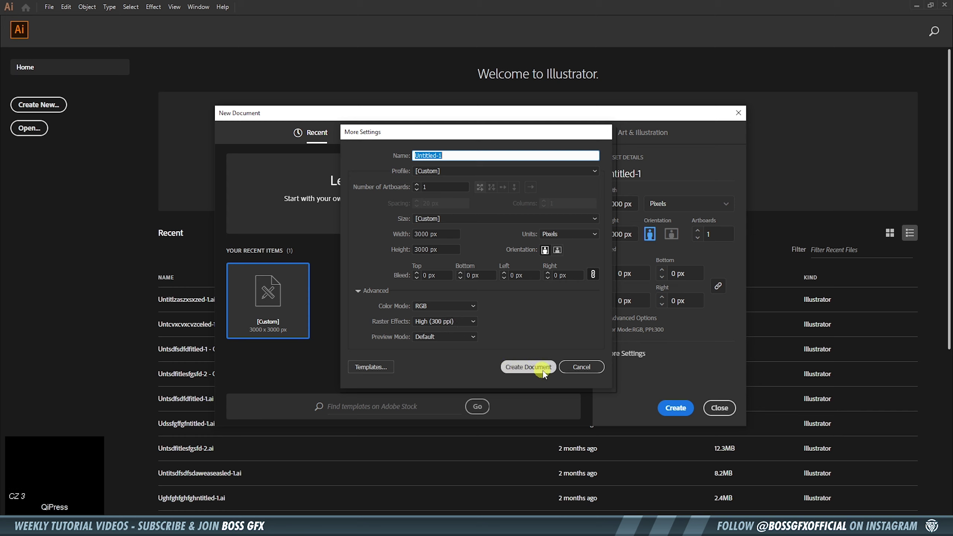
pyautogui.click(589, 373)
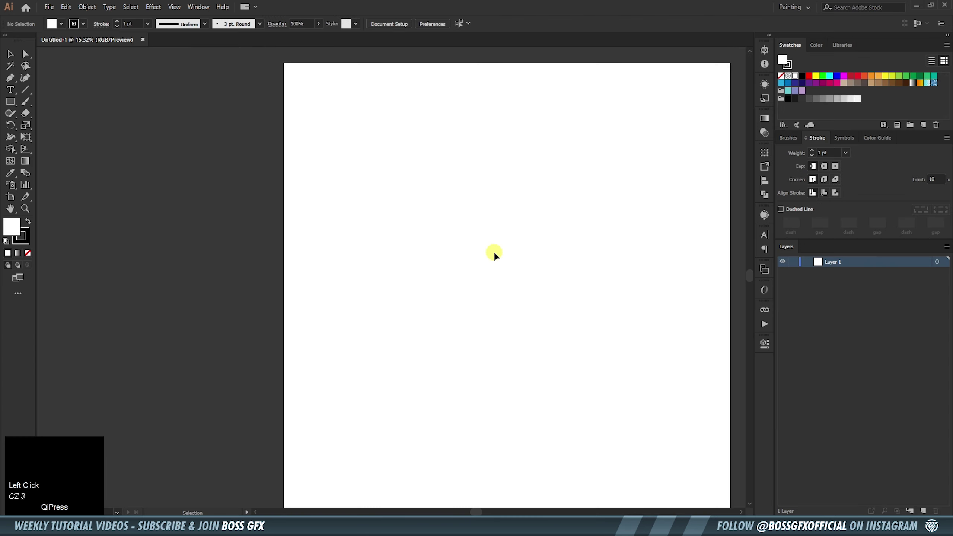
# Fit the artboard and set a dark grey fill with no stroke
pyautogui.press('ctrl+-')
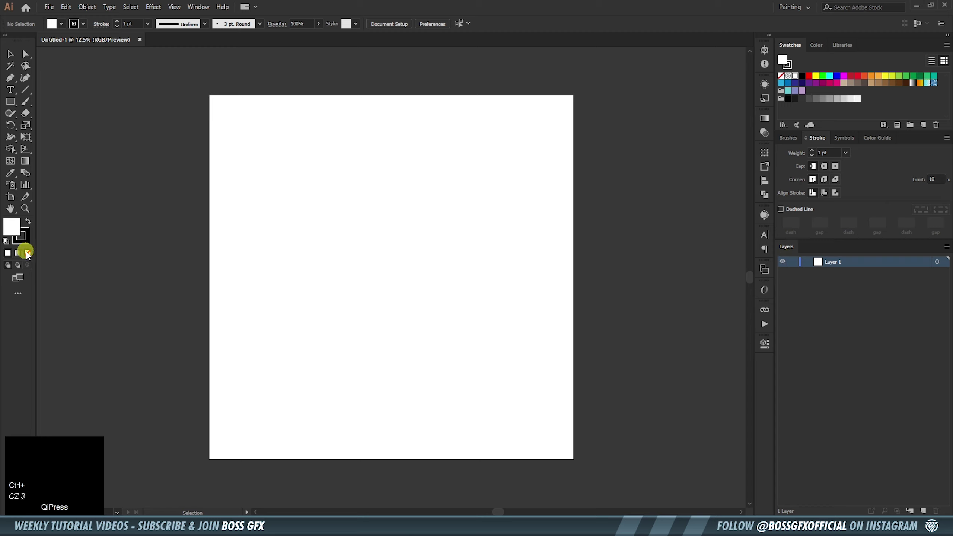
pyautogui.click(55, 252)
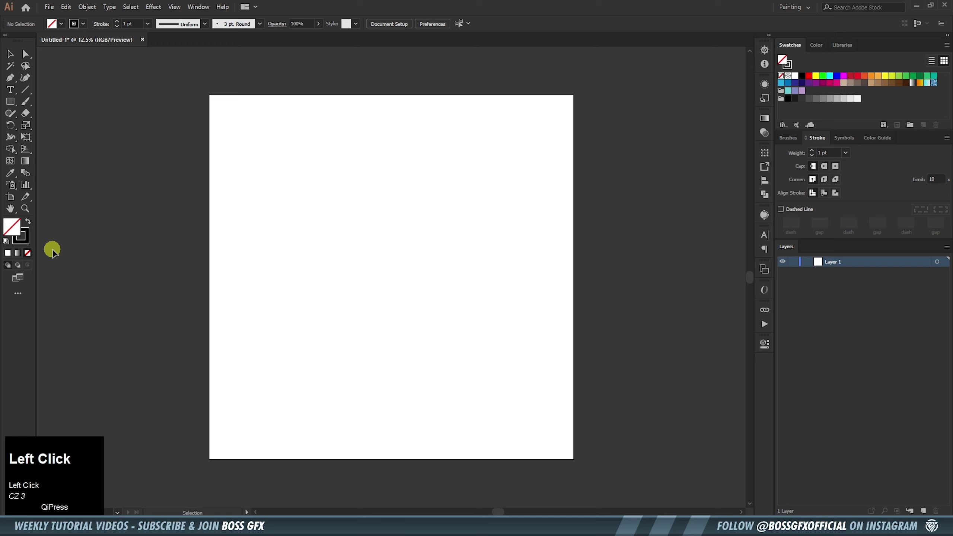
pyautogui.click(36, 227)
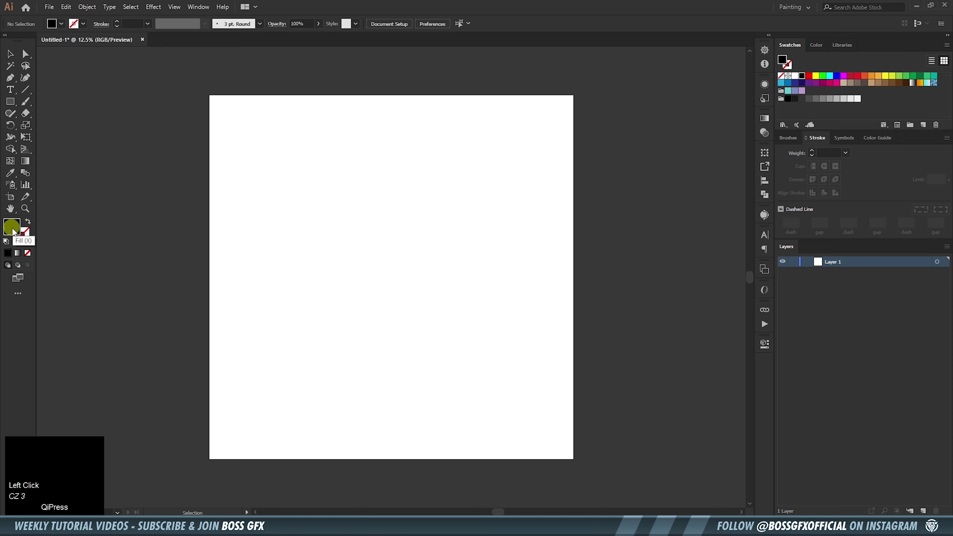
pyautogui.click(814, 104)
# Draw a dark grey rectangle covering the whole artboard, lock Layer 1 and add Layer 2
pyautogui.rightClick(13, 107)
pyautogui.moveTo(70, 106); pyautogui.dragTo(795, 264)
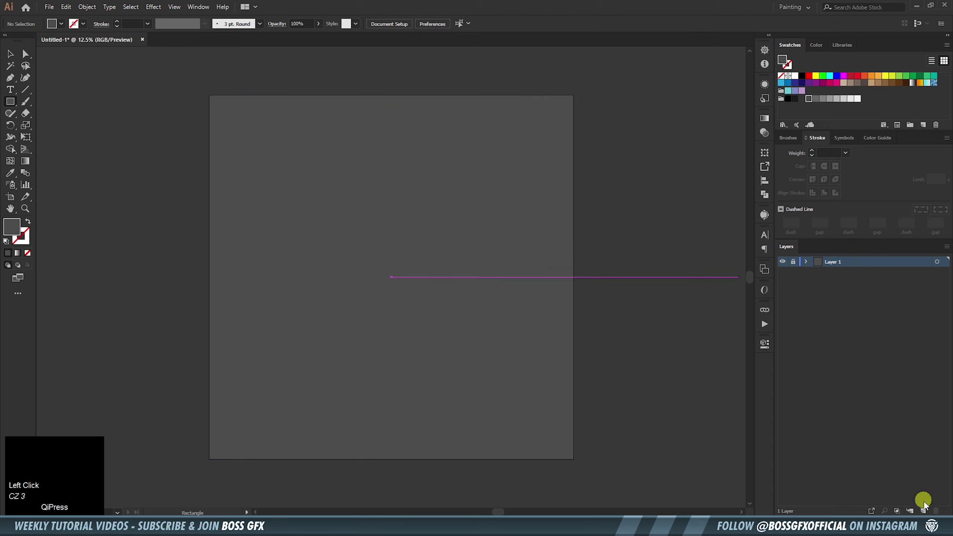
pyautogui.click(925, 510)
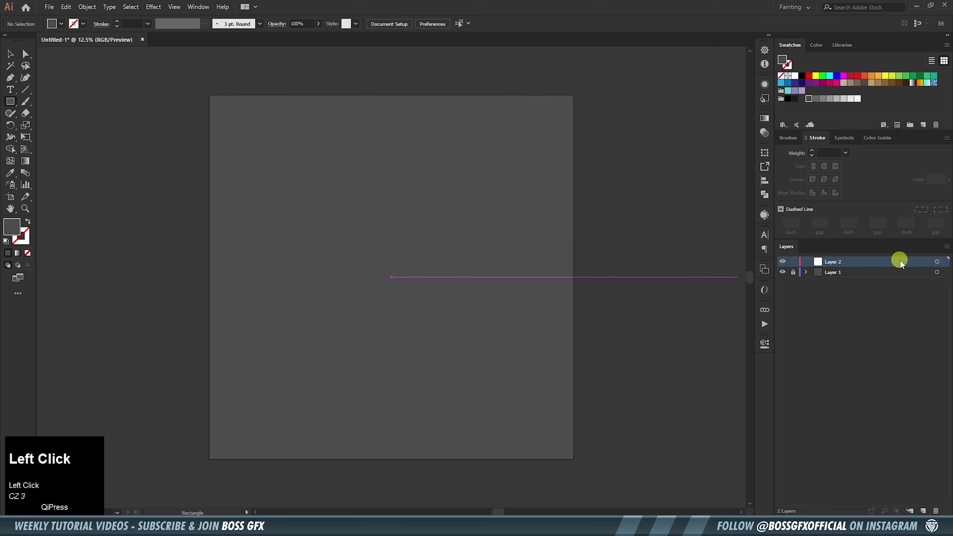
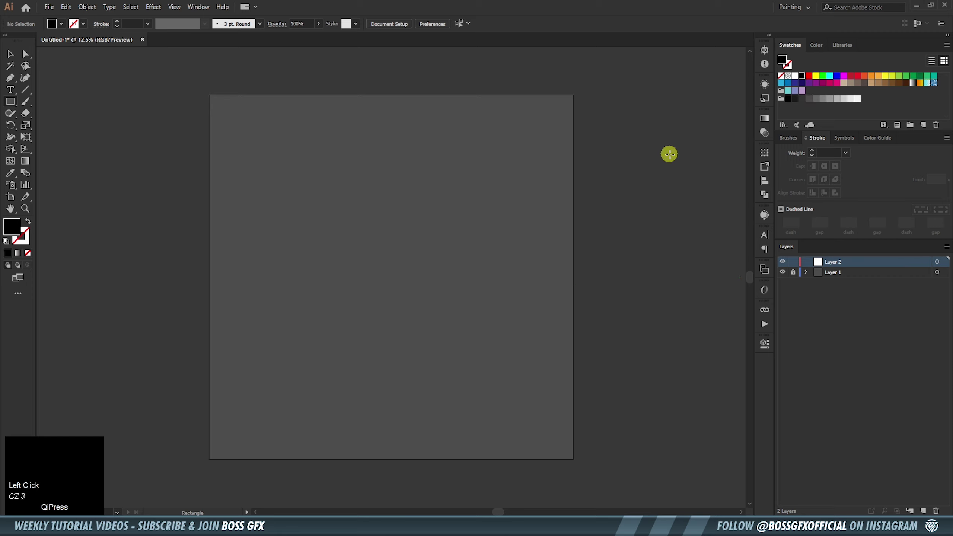
# Draw a black 7 pt vertical line down the artboard's centre on Layer 2 with the Pen tool
pyautogui.press('p')
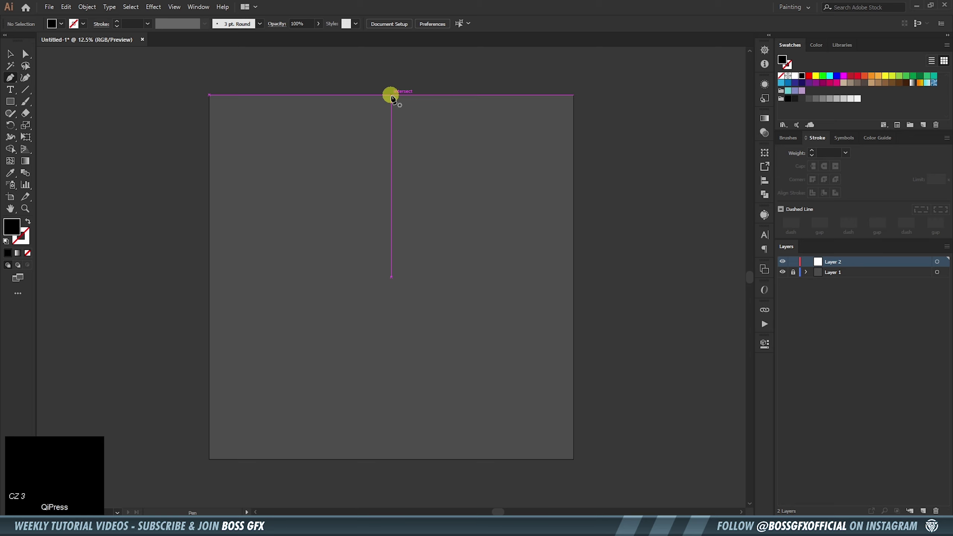
pyautogui.click(394, 97)
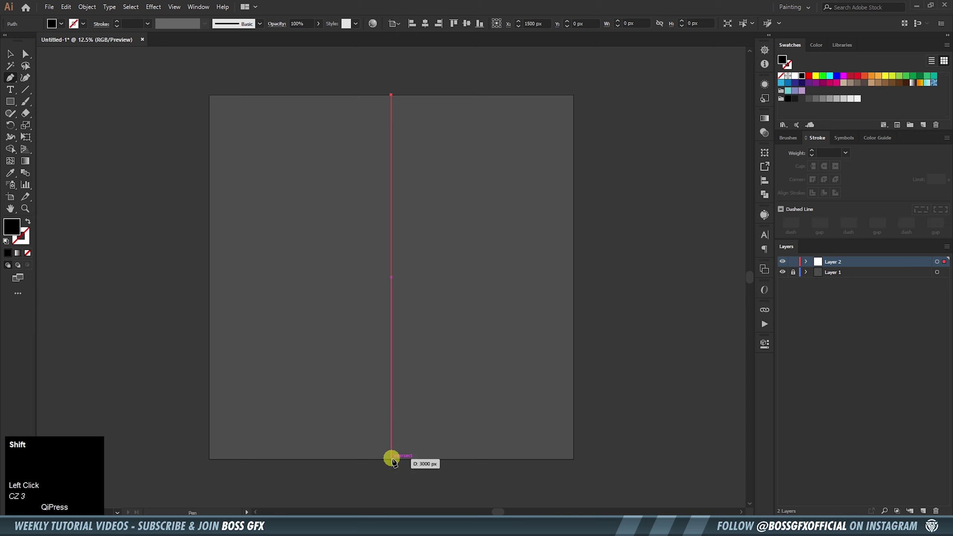
pyautogui.click(398, 464)
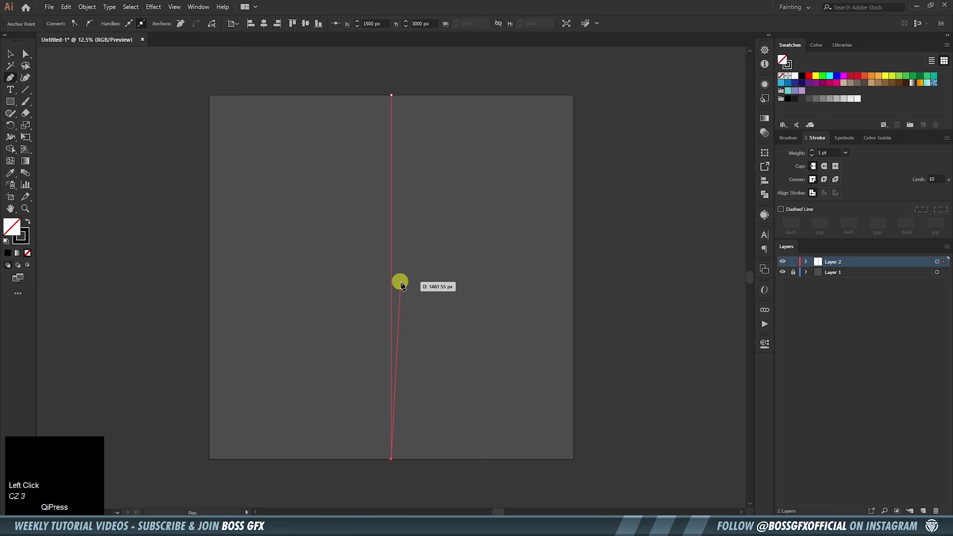
pyautogui.press('v')
pyautogui.click(415, 285)
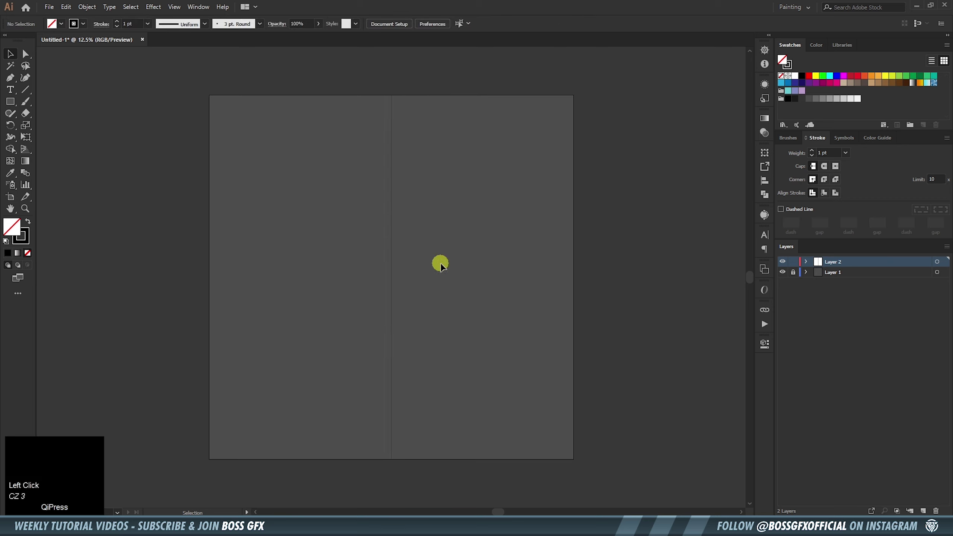
pyautogui.moveTo(442, 266); pyautogui.dragTo(148, 31)
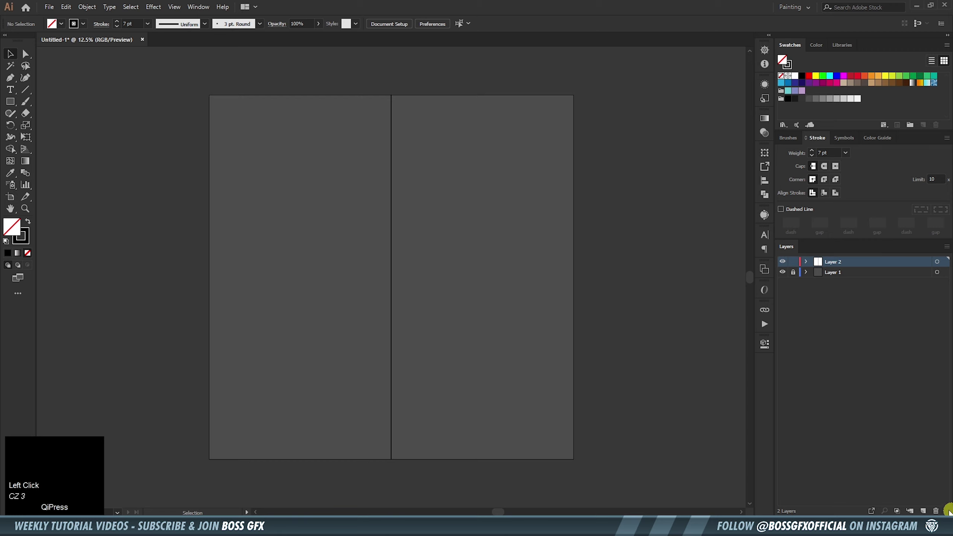
# Add a third layer on top and enlarge the Layers panel row size
pyautogui.click(927, 511)
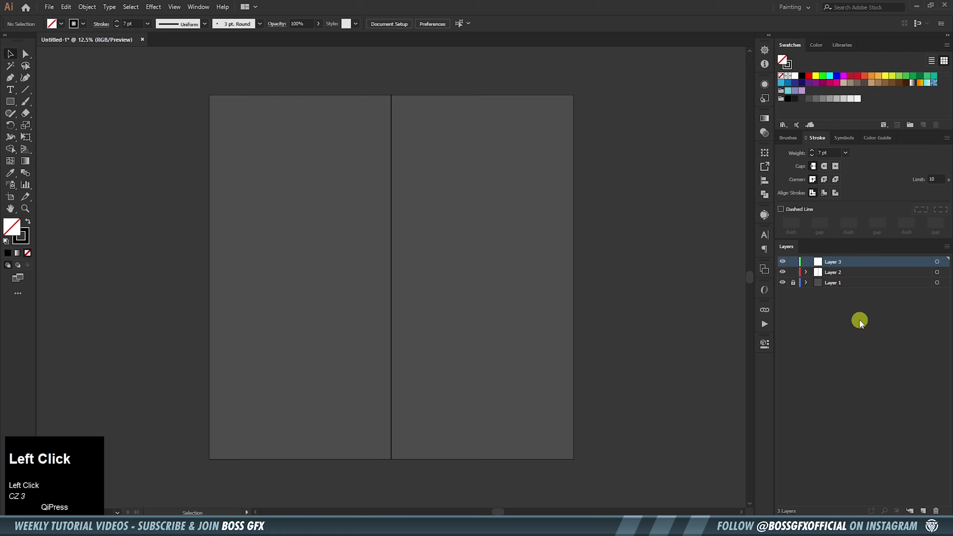
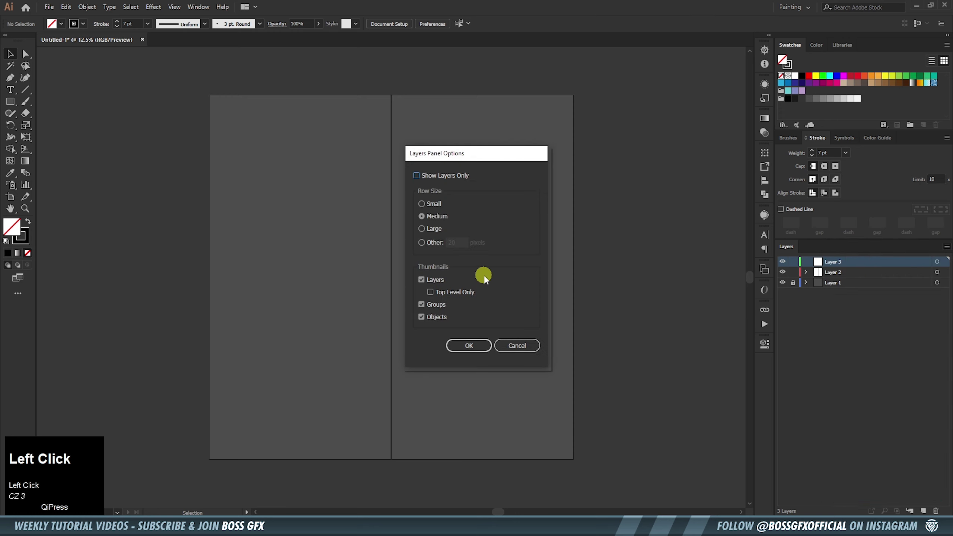
pyautogui.click(439, 234)
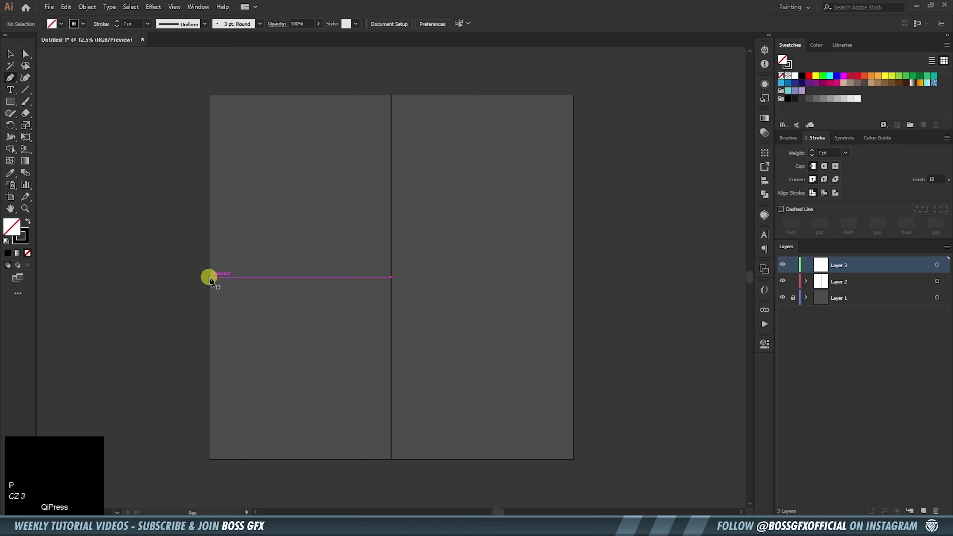
# Pen-draw a horizontal line across the artboard's middle from left to right edge on Layer 3
pyautogui.click(211, 279)
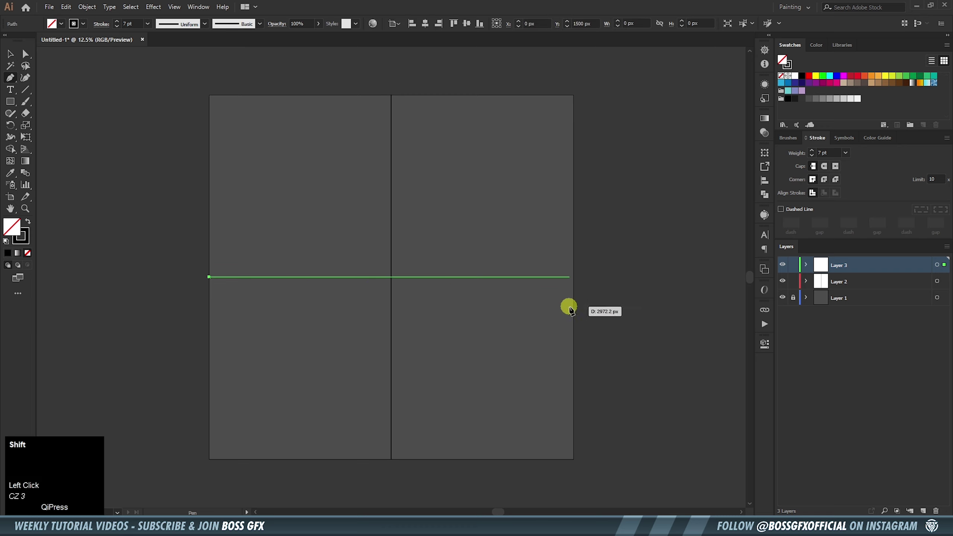
pyautogui.click(574, 310)
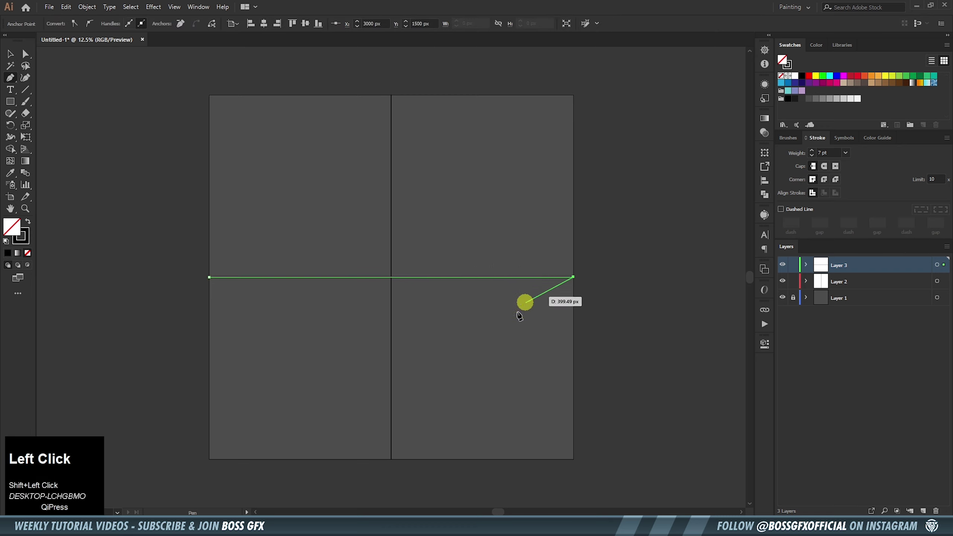
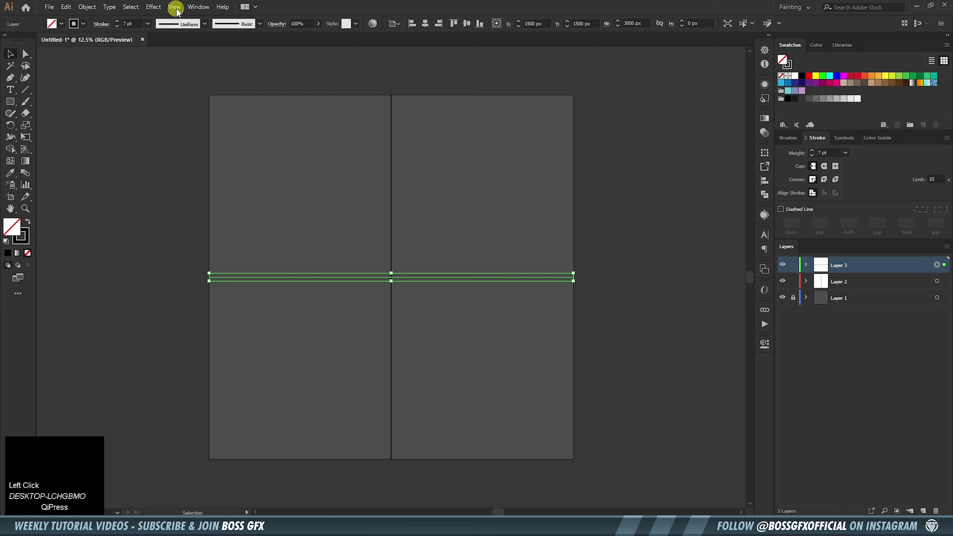
# Apply a Transform effect to Layer 3 with Reflect X and 1 copy to mirror it horizontally
pyautogui.click(154, 11)
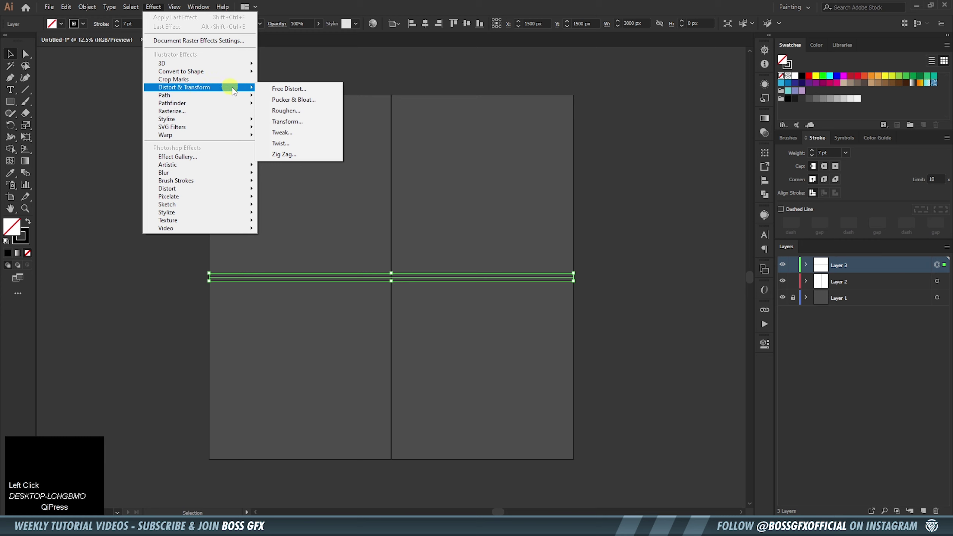
pyautogui.click(319, 124)
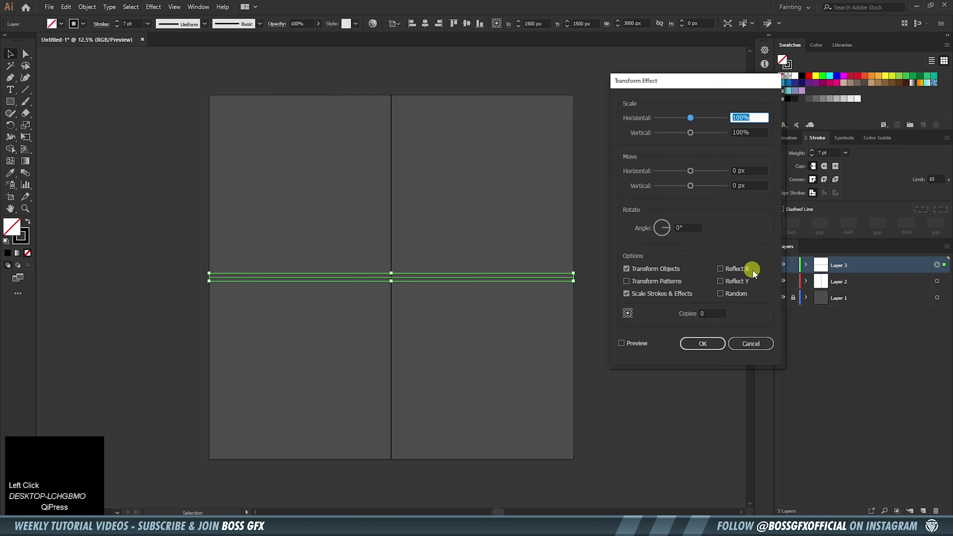
pyautogui.click(732, 274)
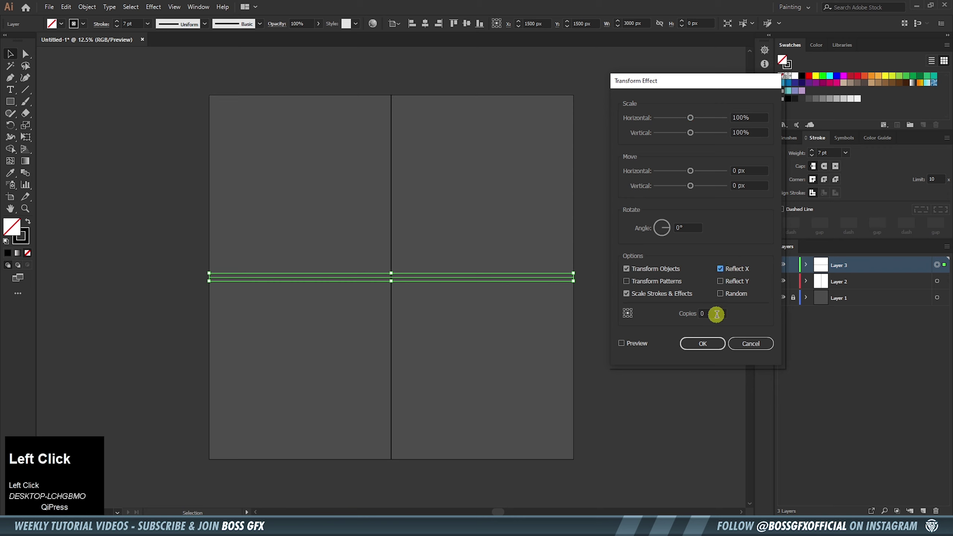
pyautogui.press('1')
pyautogui.click(708, 344)
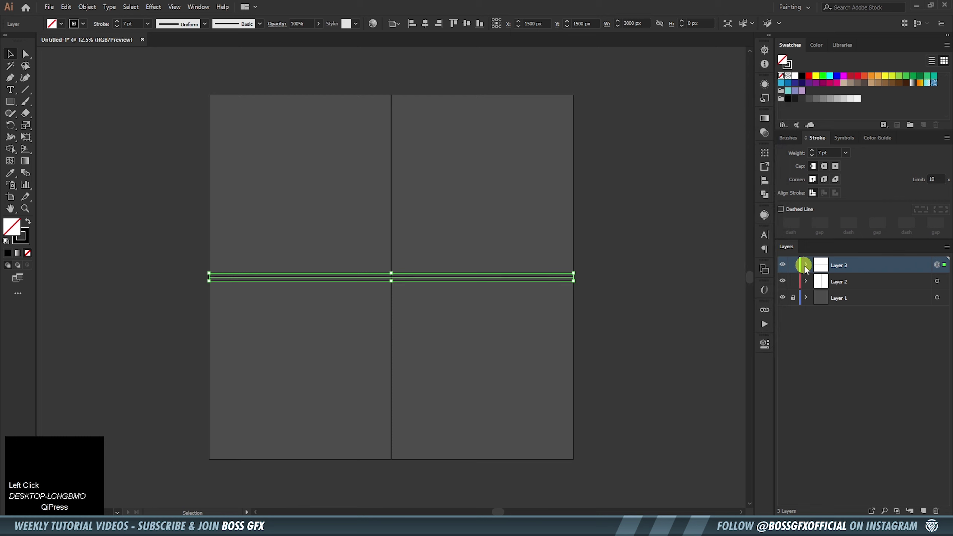
# Expand Layer 3 and pen-draw an angled chevron path in the upper-right quarter
pyautogui.click(808, 271)
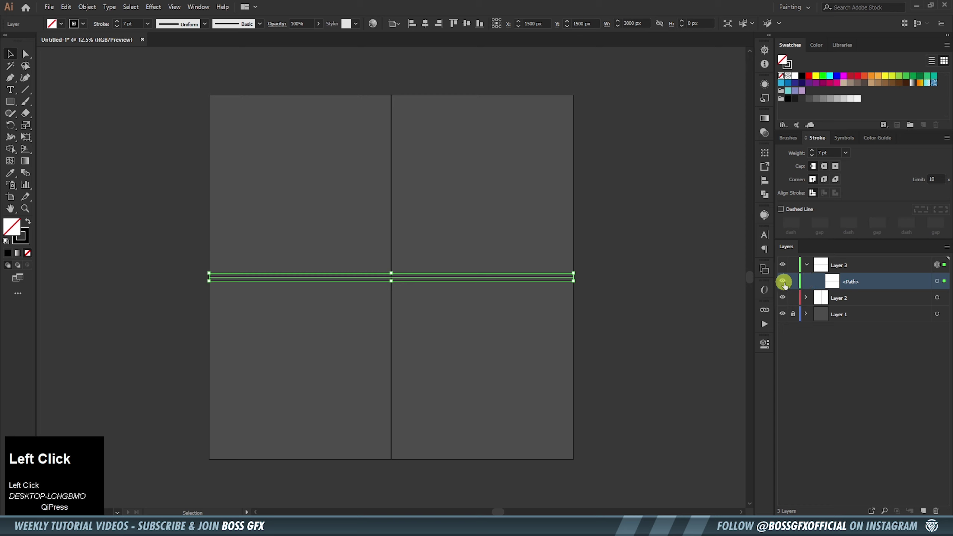
pyautogui.click(864, 269)
pyautogui.press('p')
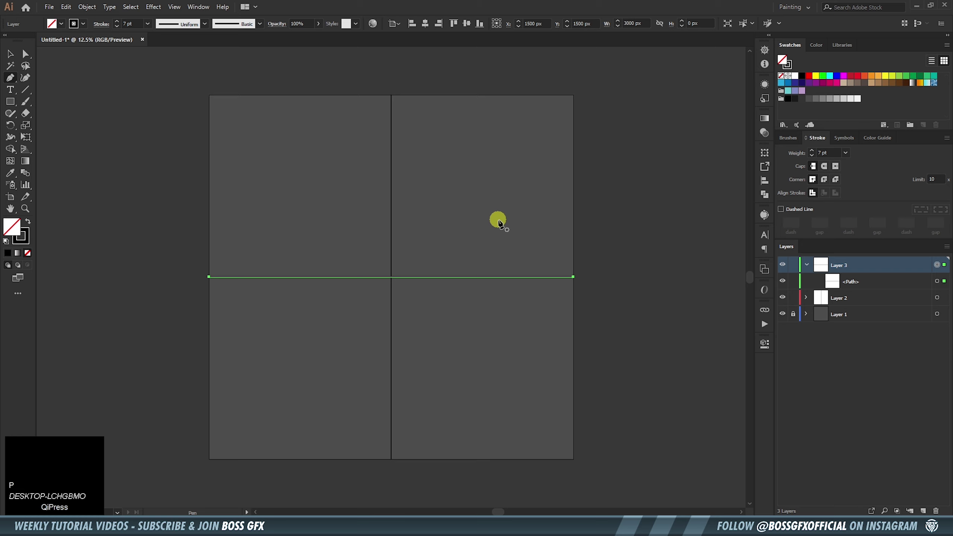
pyautogui.click(459, 157)
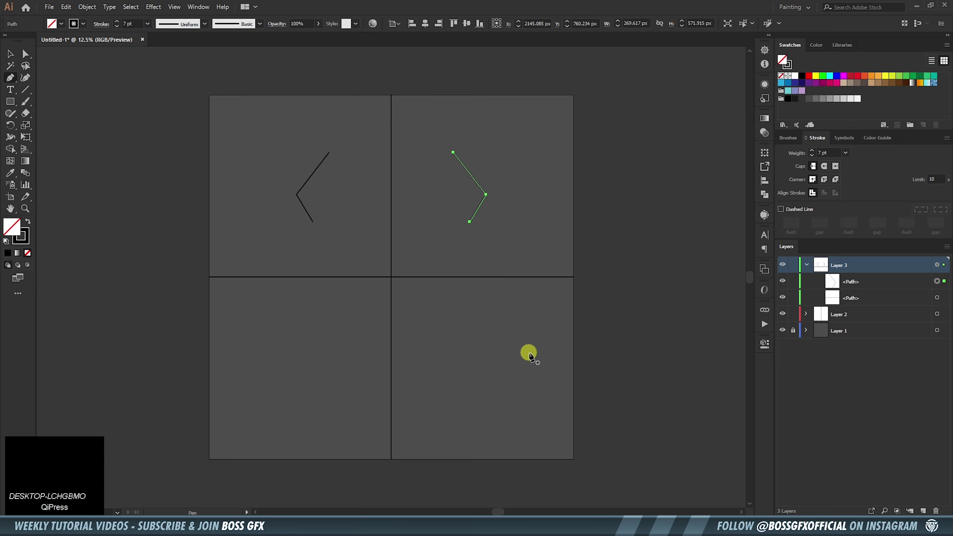
# Rename the vertical-line layer to 'stroke 1'
pyautogui.click(785, 283)
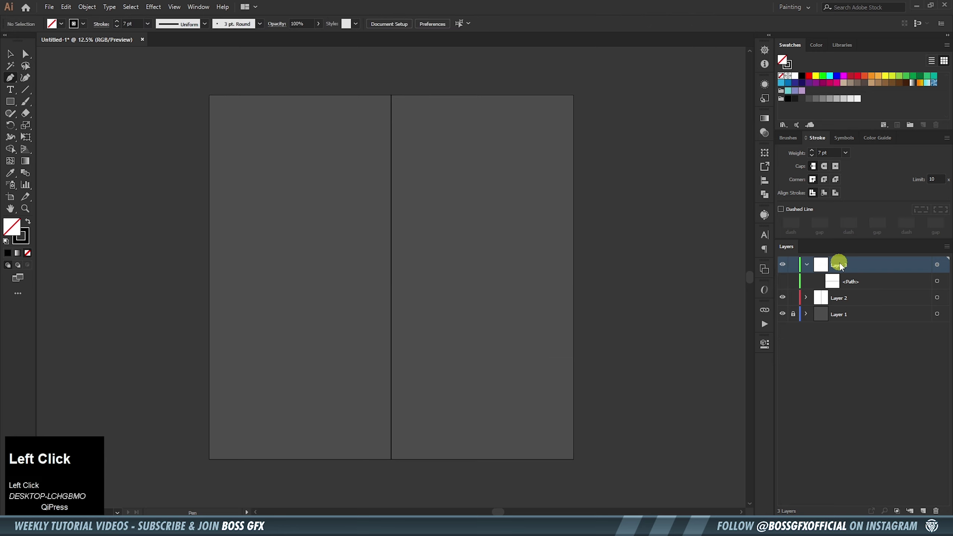
pyautogui.press('ctrl+=')
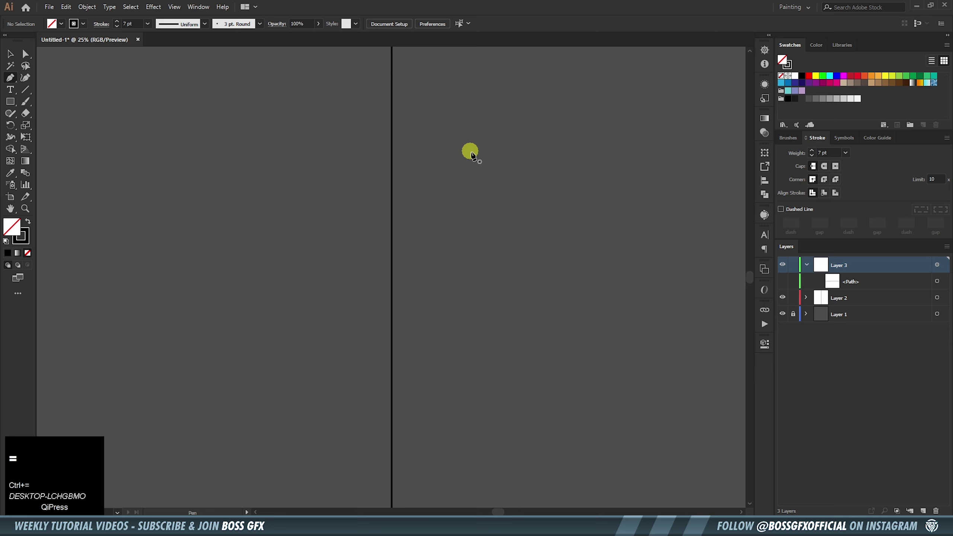
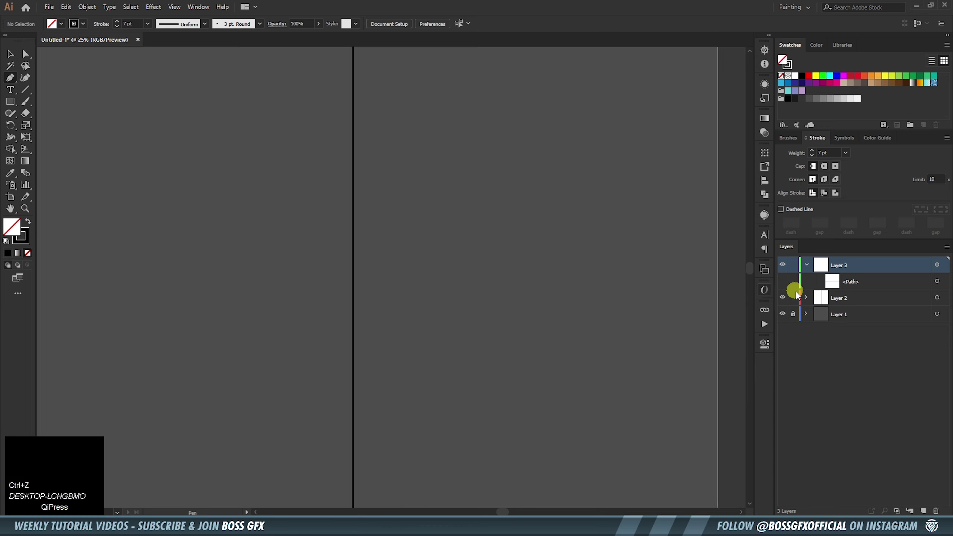
pyautogui.click(796, 301)
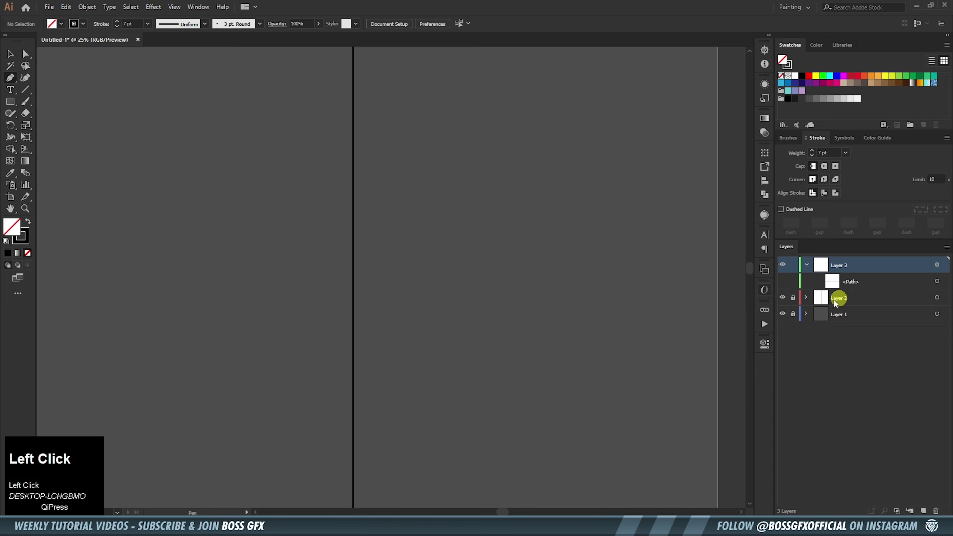
pyautogui.click(848, 301)
pyautogui.press('s')
# Rename the top layer to 'mirror' and start the badge outline at the centre line
pyautogui.click(896, 290)
pyautogui.press('m')
pyautogui.click(361, 160)
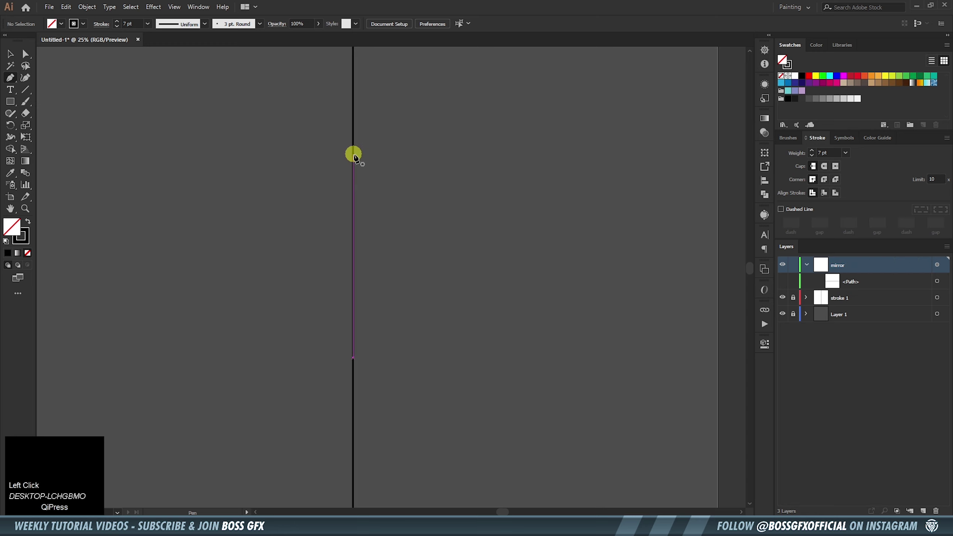
# Pen-draw the right half-badge shape along the centre line, fill it solid black, and add Layer 4
pyautogui.click(356, 157)
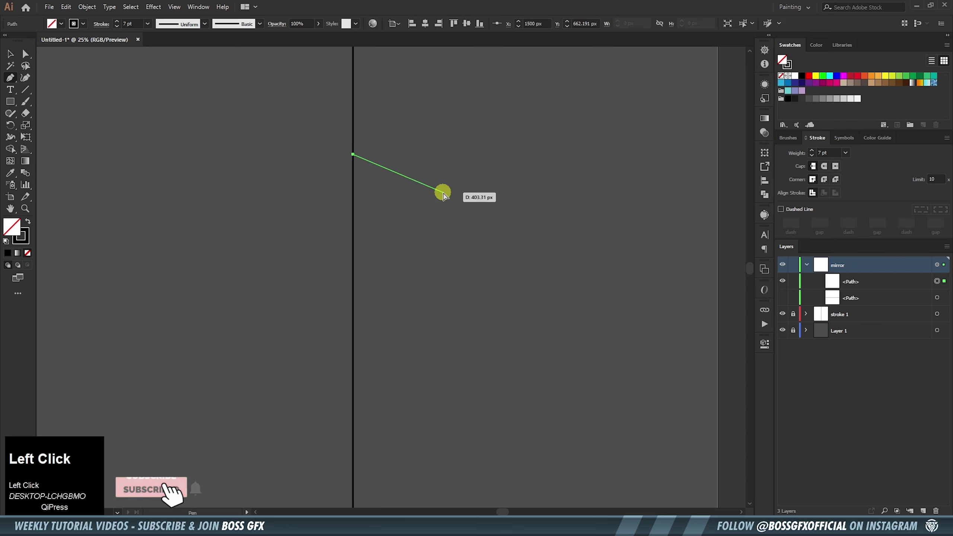
pyautogui.press('ctrl+-')
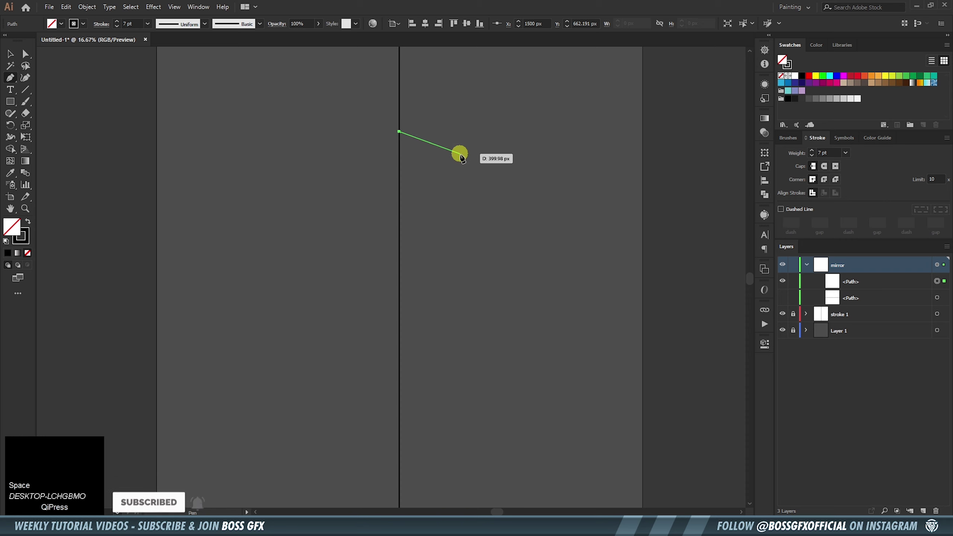
pyautogui.click(543, 288)
pyautogui.click(546, 327)
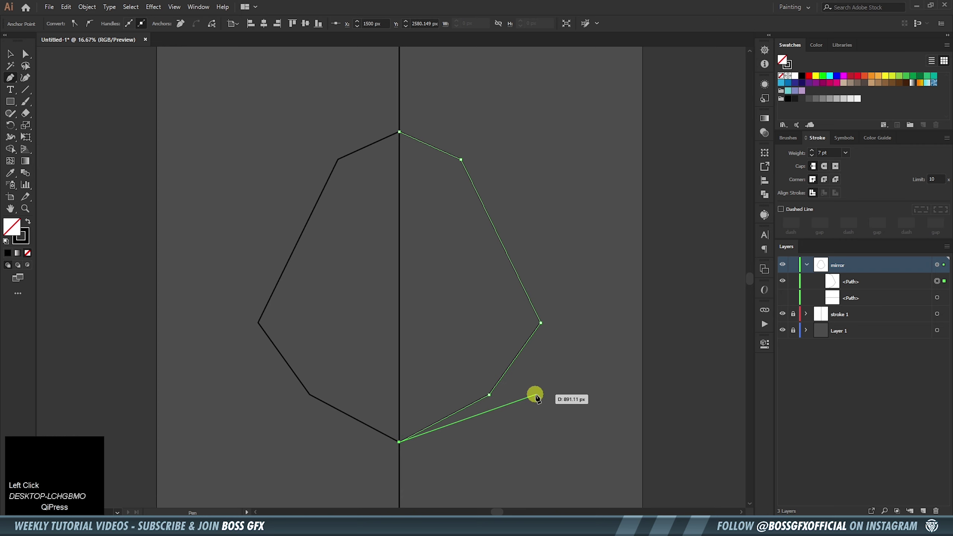
pyautogui.press('shift+x')
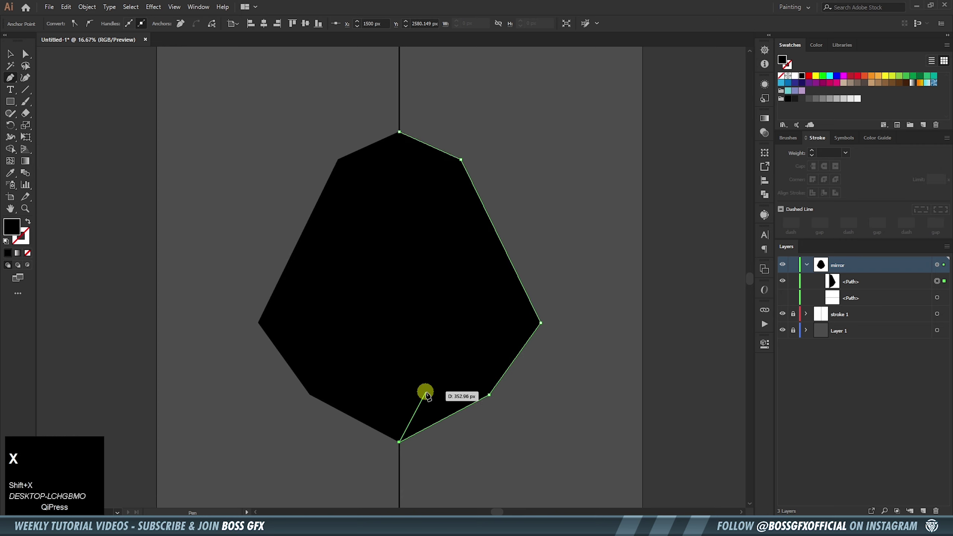
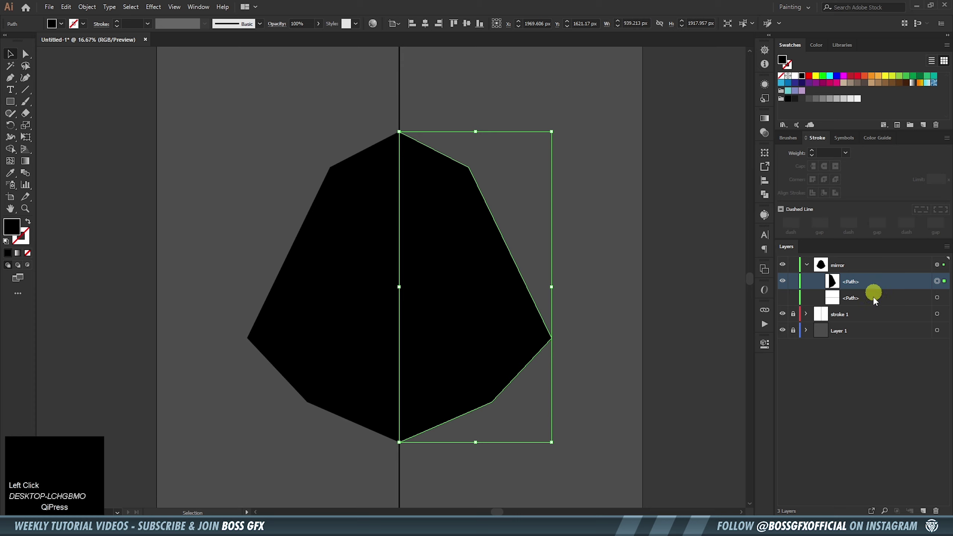
pyautogui.moveTo(874, 316); pyautogui.dragTo(808, 277)
# Move the half shape to Layer 4, reflect a vertical copy and align it on the left into a full badge
pyautogui.click(808, 269)
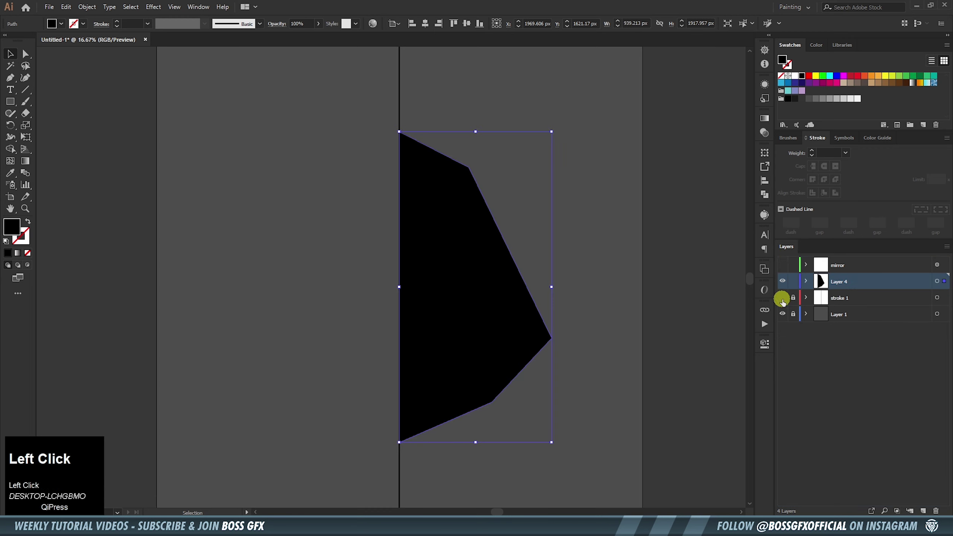
pyautogui.rightClick(470, 258)
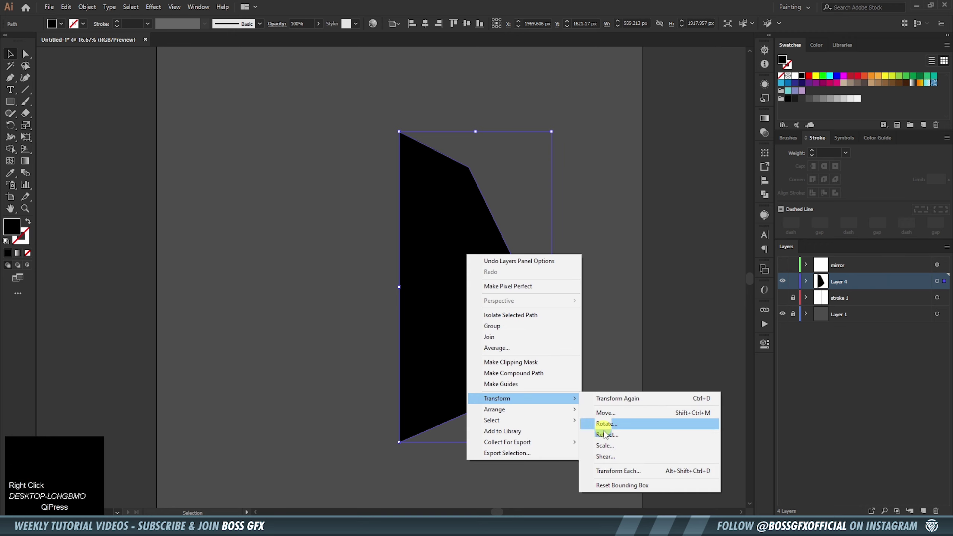
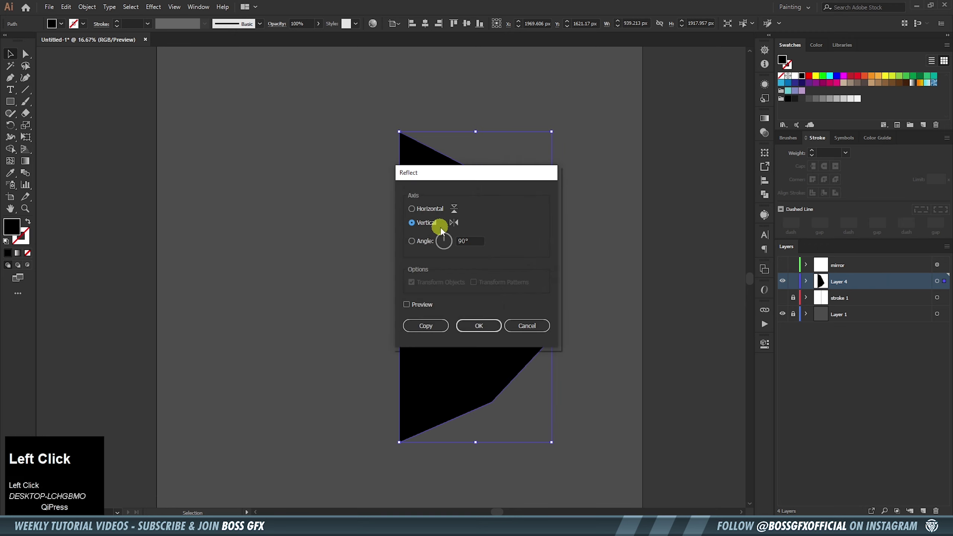
pyautogui.click(444, 332)
pyautogui.moveTo(534, 312); pyautogui.dragTo(328, 130)
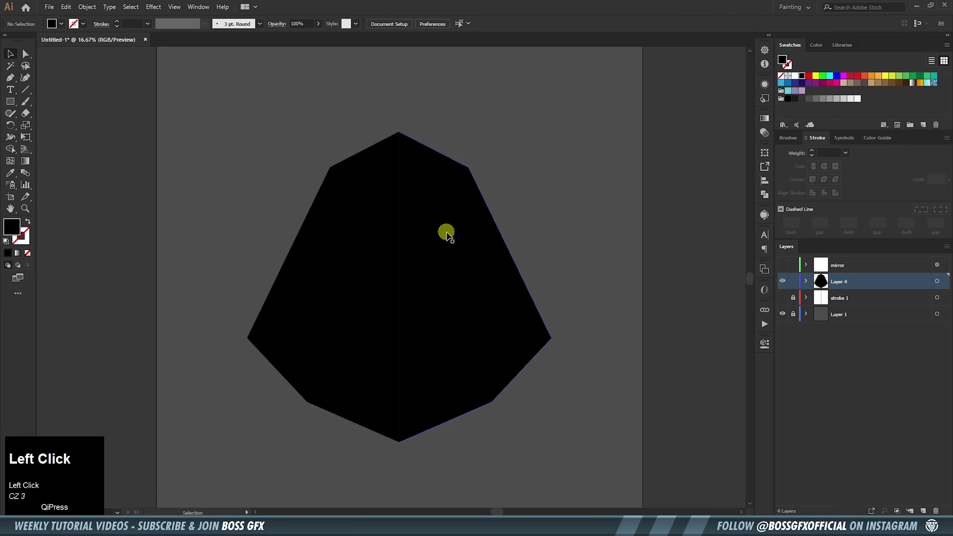
# Select both badge halves and unite them into one path ready for anchor-point corner rounding
pyautogui.moveTo(519, 149); pyautogui.dragTo(768, 199)
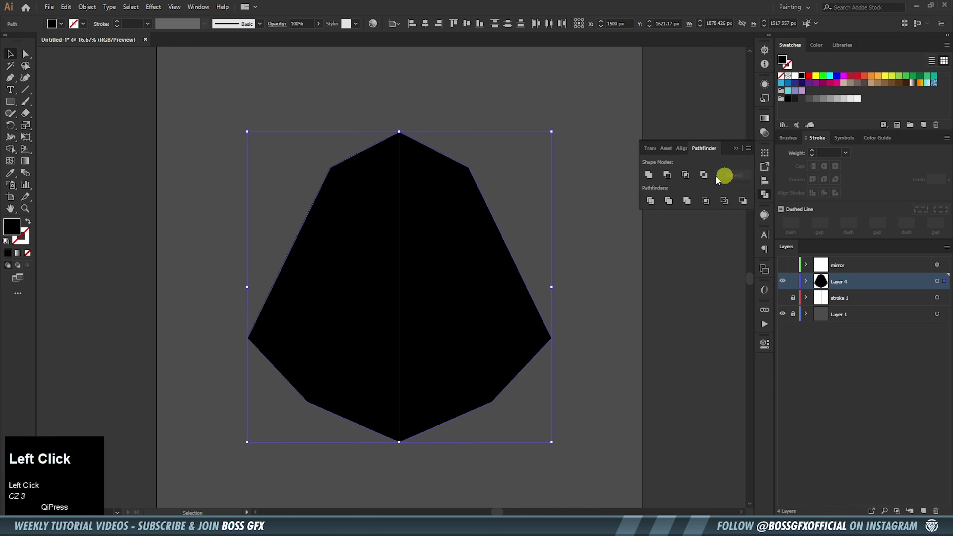
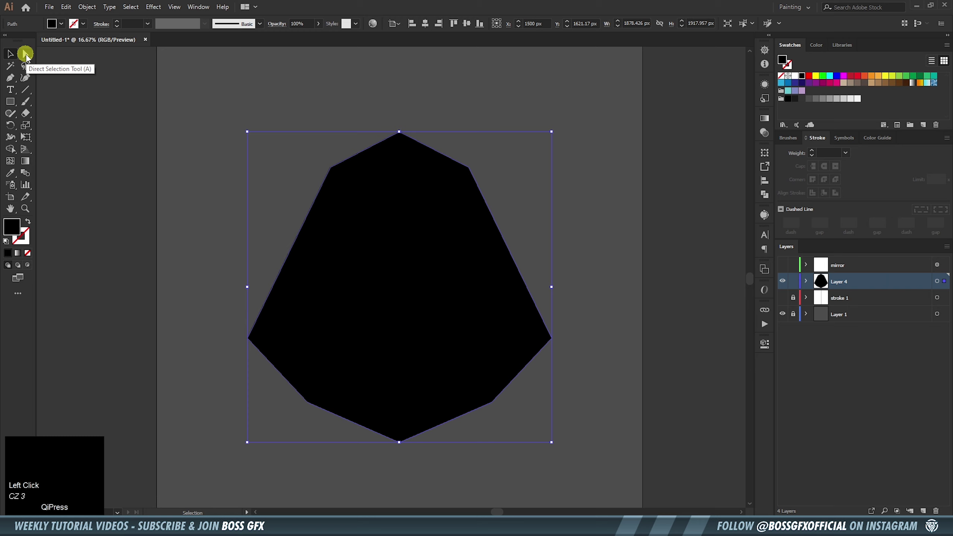
pyautogui.click(29, 58)
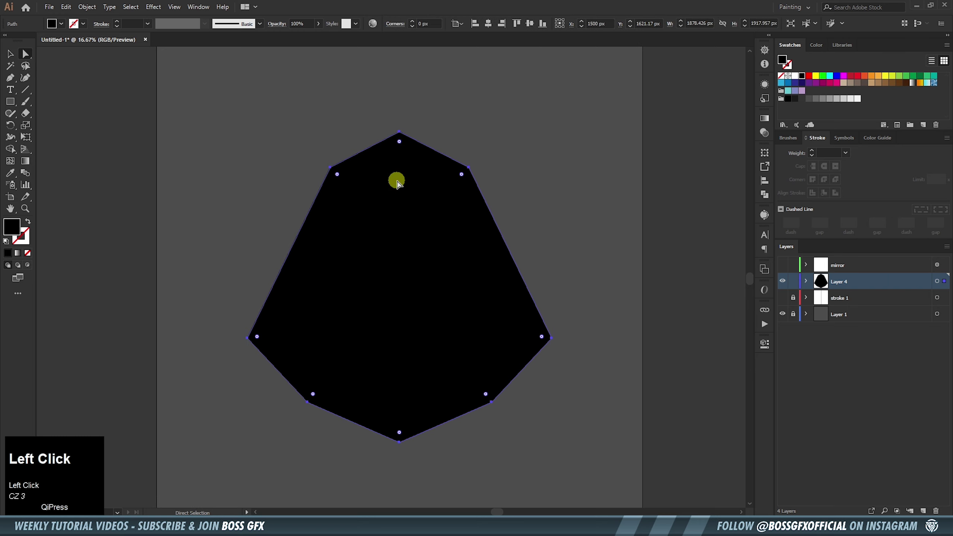
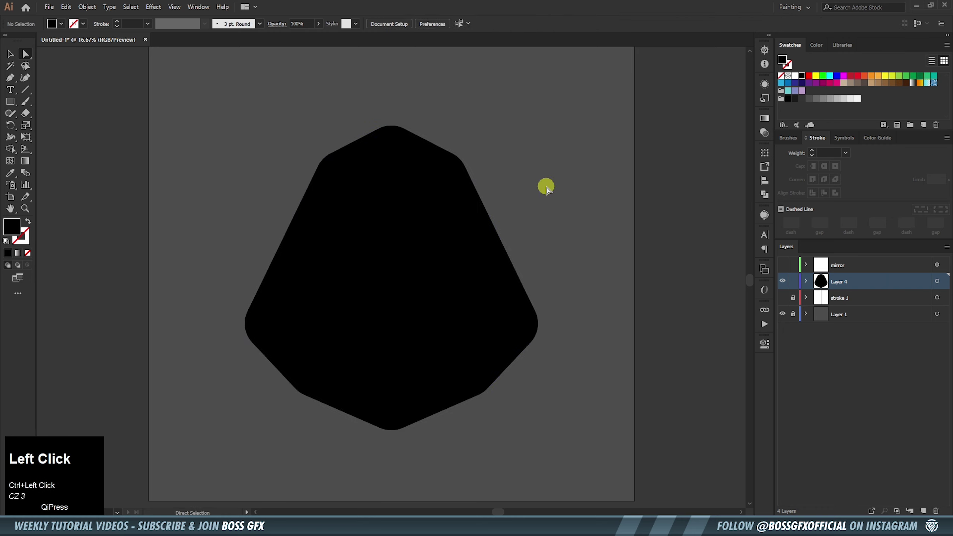
# Duplicate the rounded badge path in Layer 4 and target the top copy
pyautogui.press('v')
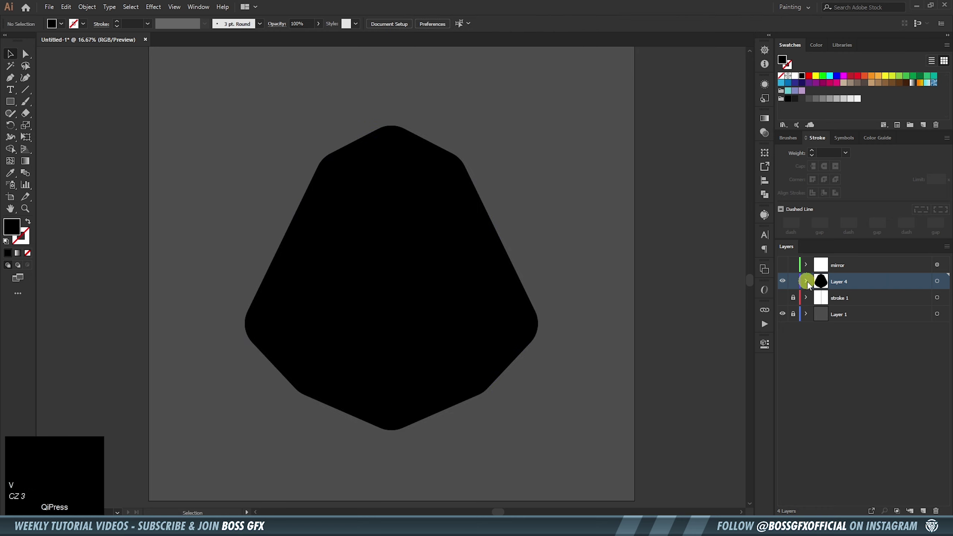
pyautogui.click(811, 285)
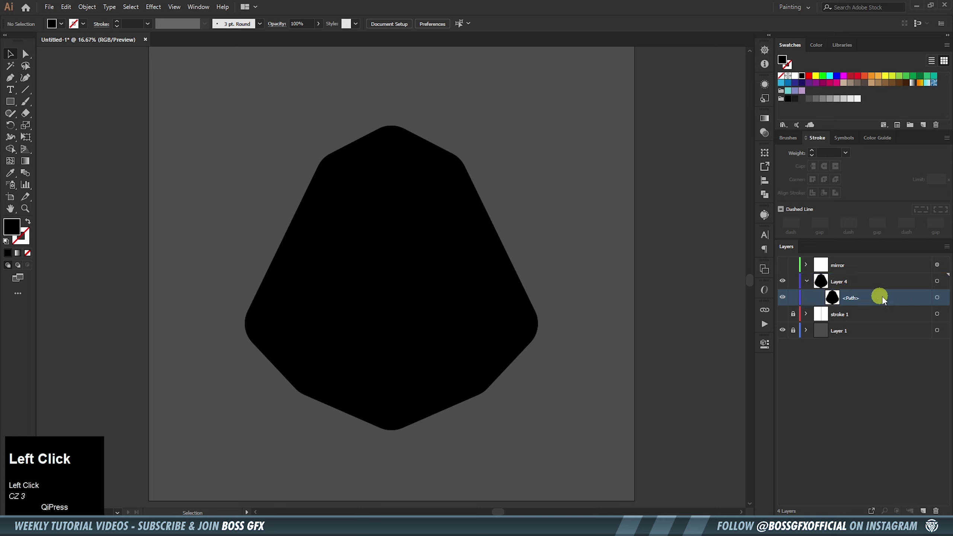
pyautogui.moveTo(880, 304); pyautogui.dragTo(942, 303)
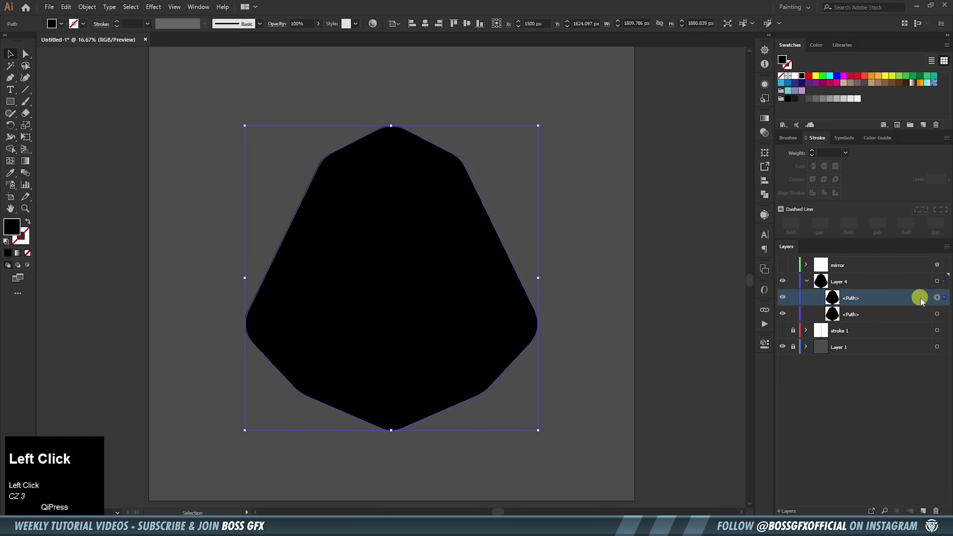
pyautogui.click(768, 351)
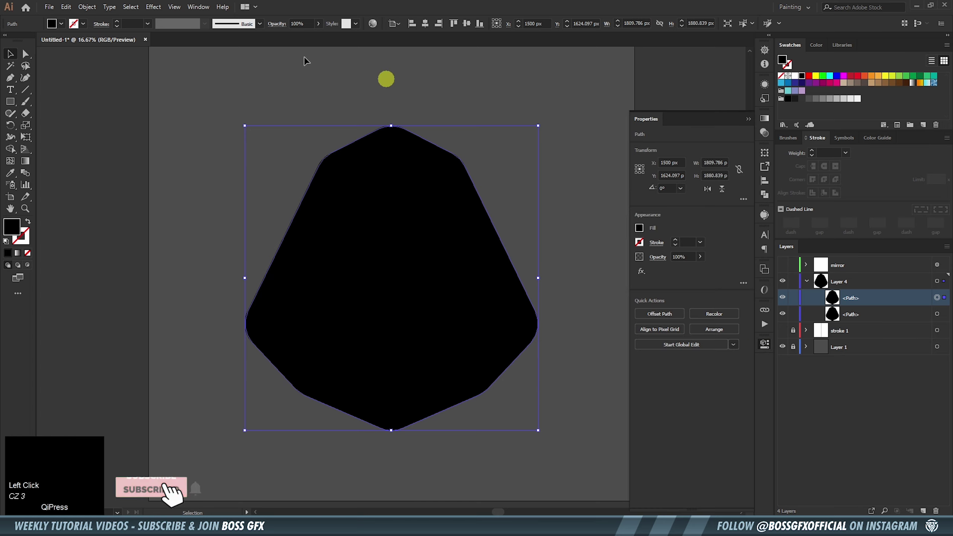
# Give the copy no fill and an orange 16 pt stroke tracing the black badge
pyautogui.click(199, 13)
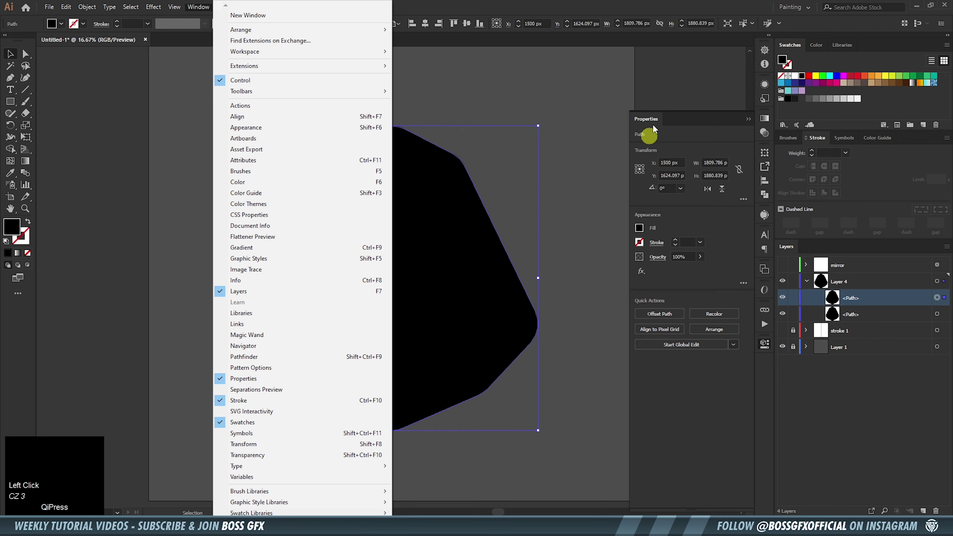
pyautogui.click(676, 415)
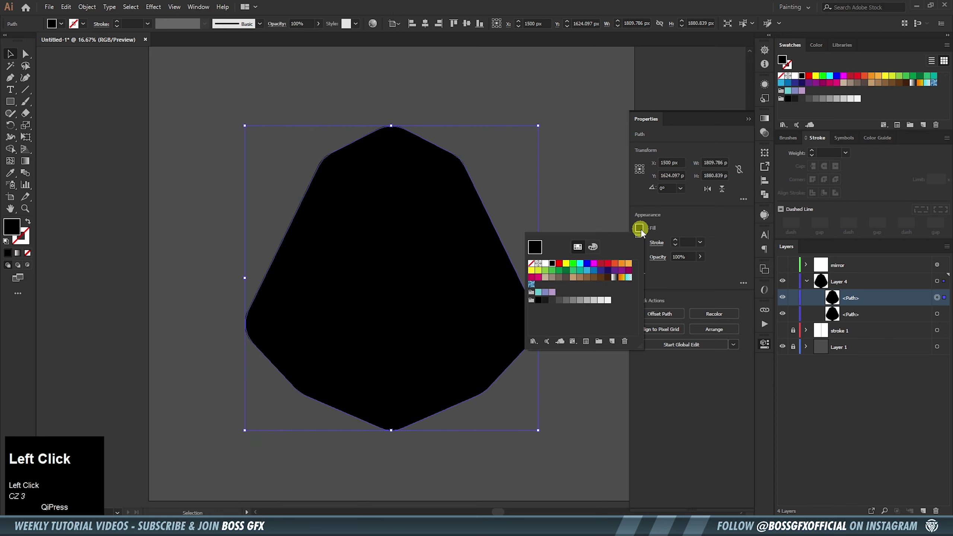
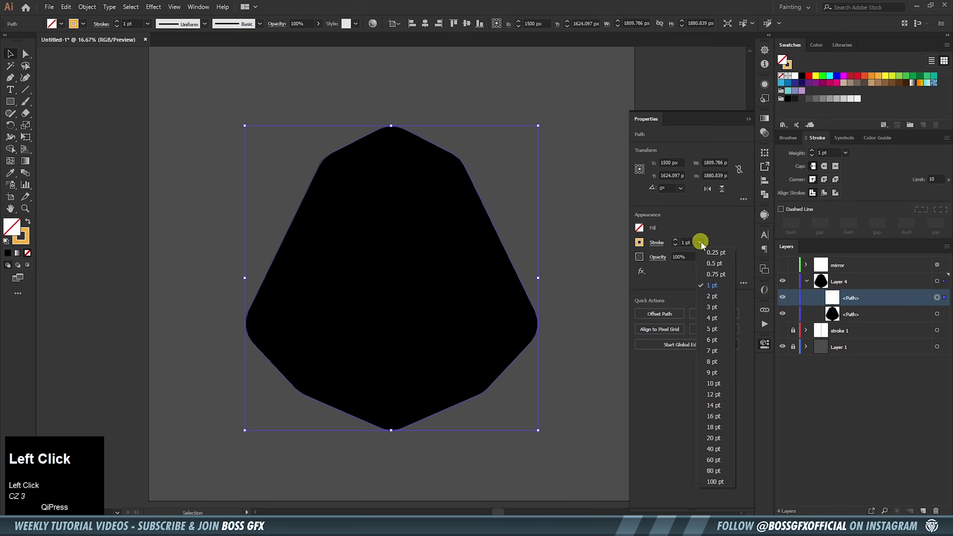
pyautogui.click(718, 387)
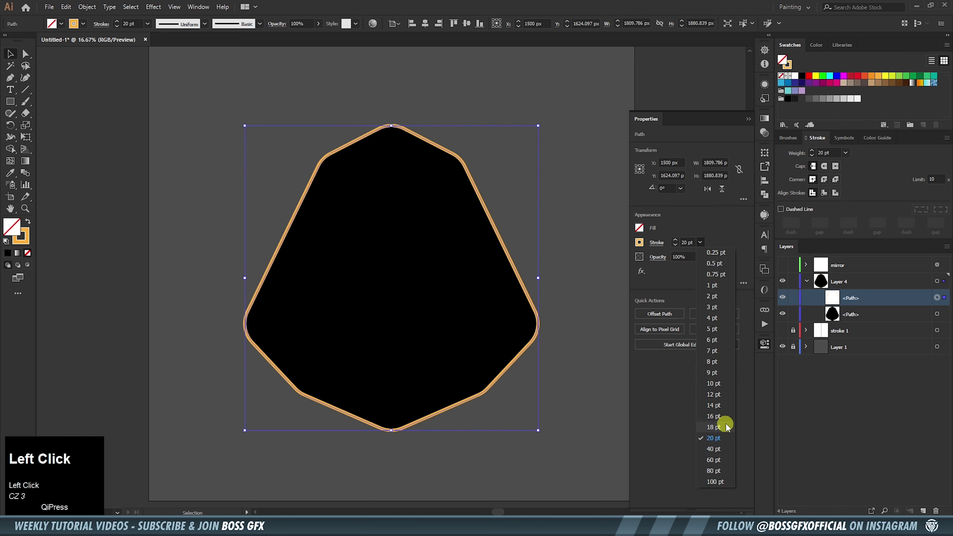
pyautogui.click(729, 423)
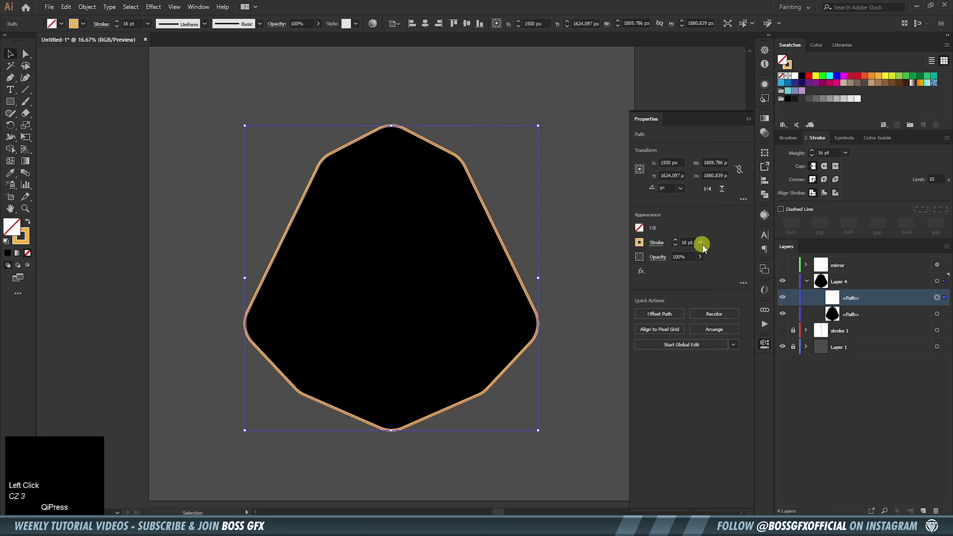
pyautogui.click(718, 246)
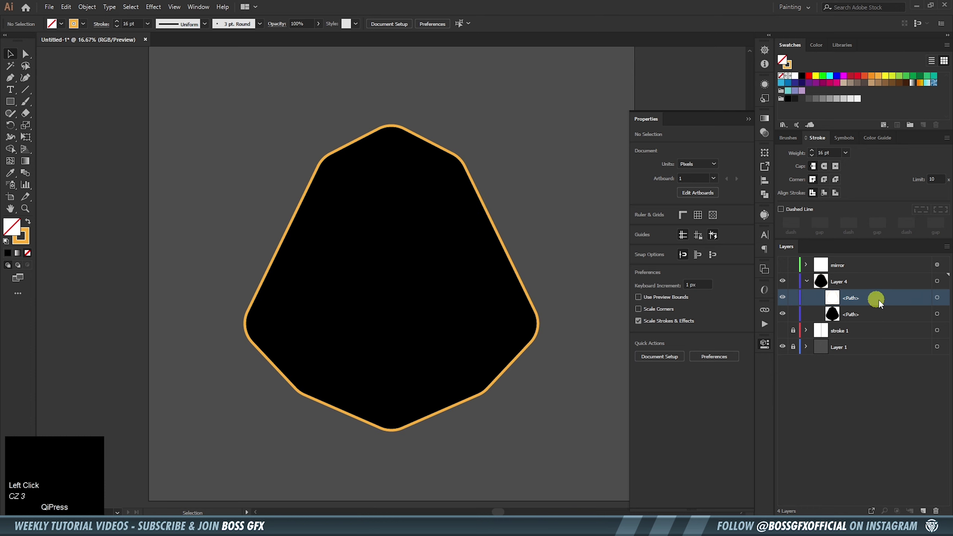
# Duplicate the badge path a third time and remove its fill
pyautogui.moveTo(877, 320); pyautogui.dragTo(875, 332)
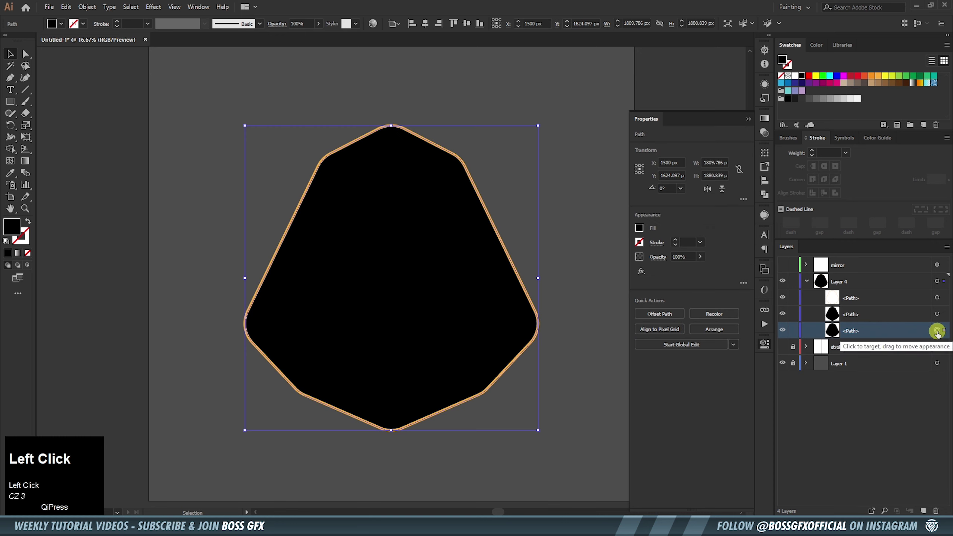
pyautogui.click(643, 234)
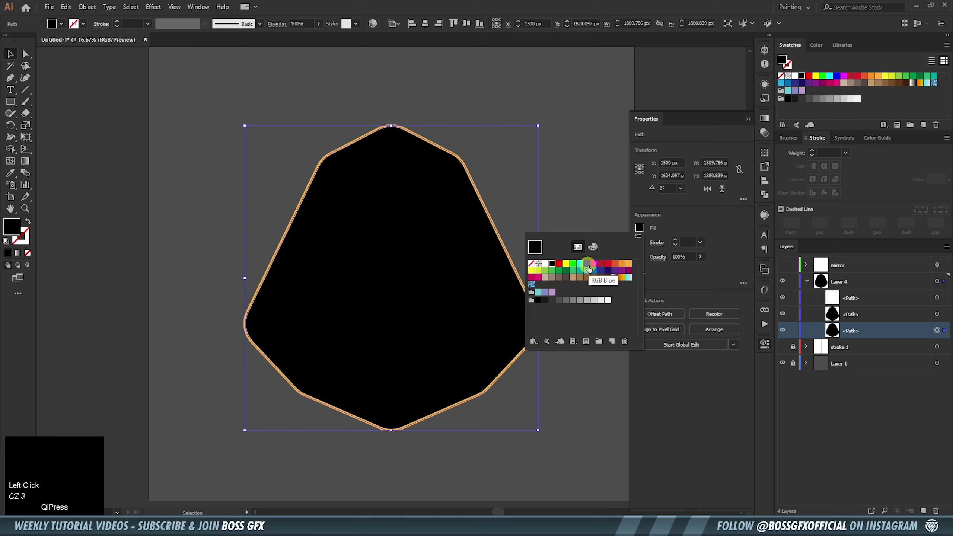
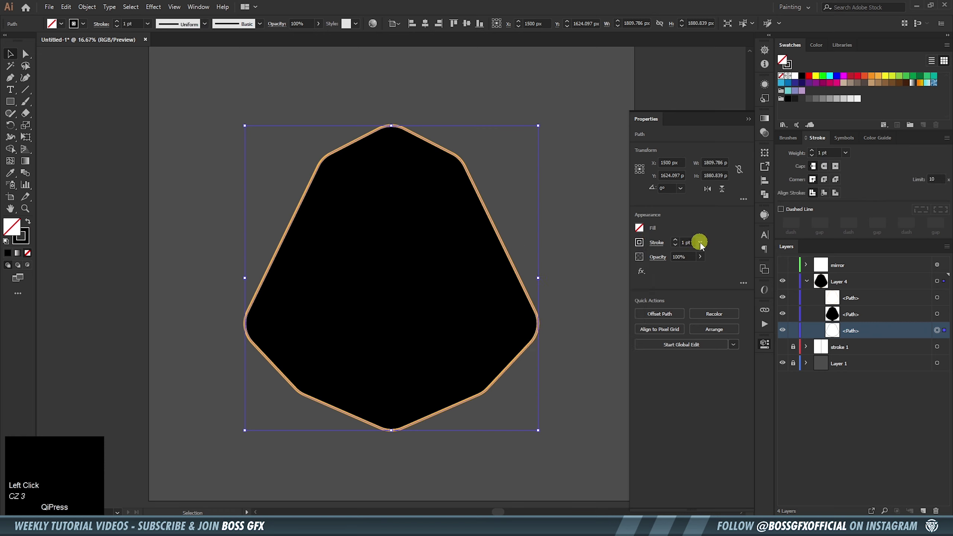
pyautogui.click(703, 247)
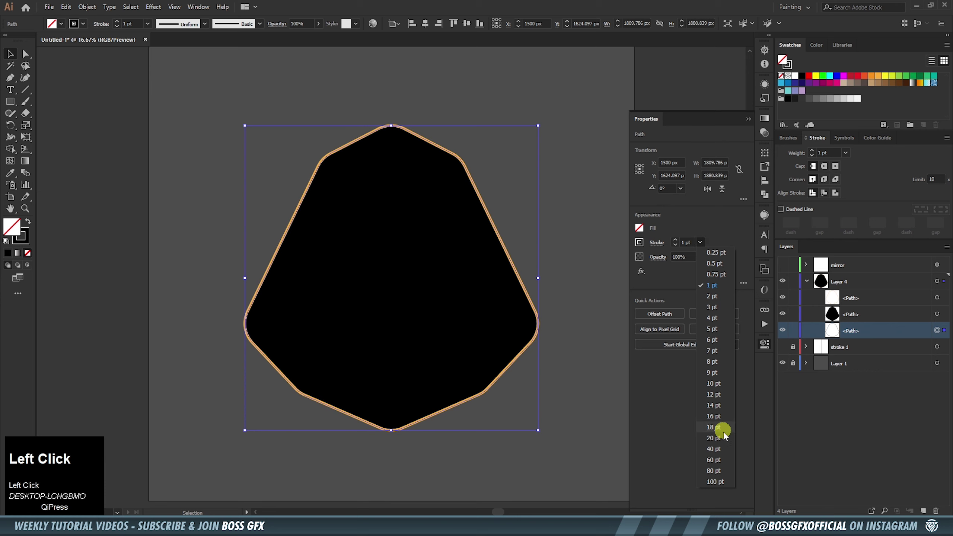
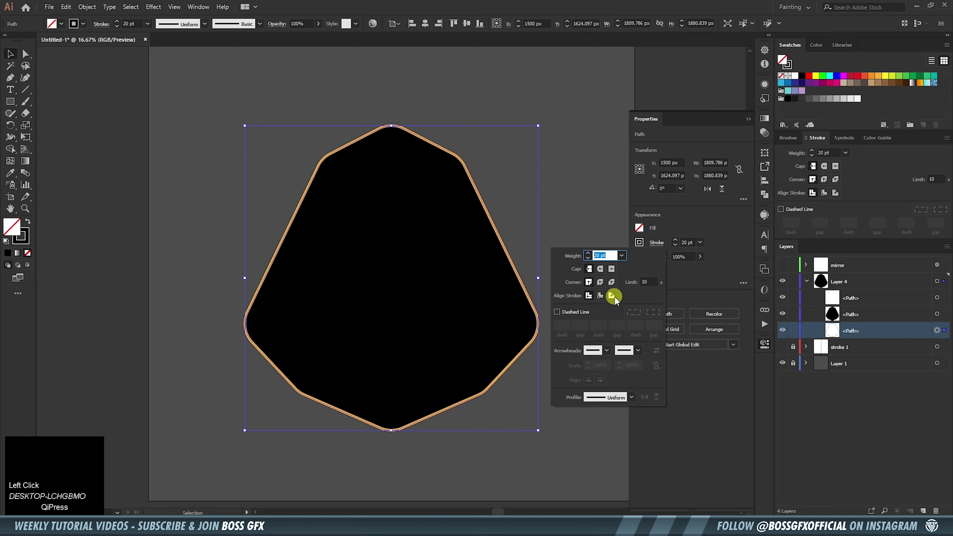
pyautogui.click(618, 301)
# Align its stroke outside at 40 pt, adding a black rim beyond the orange outline
pyautogui.click(693, 227)
pyautogui.press('ctrl+=')
pyautogui.click(700, 246)
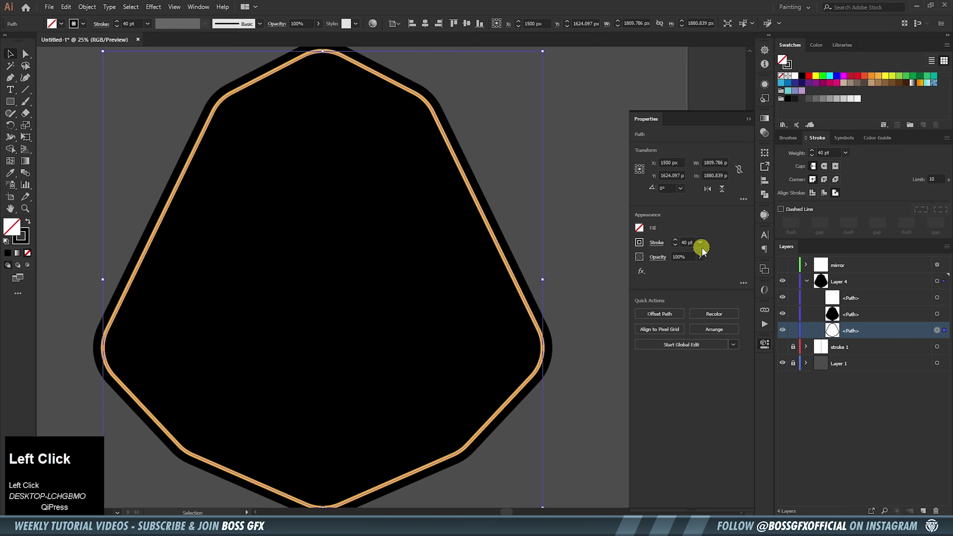
pyautogui.press('space')
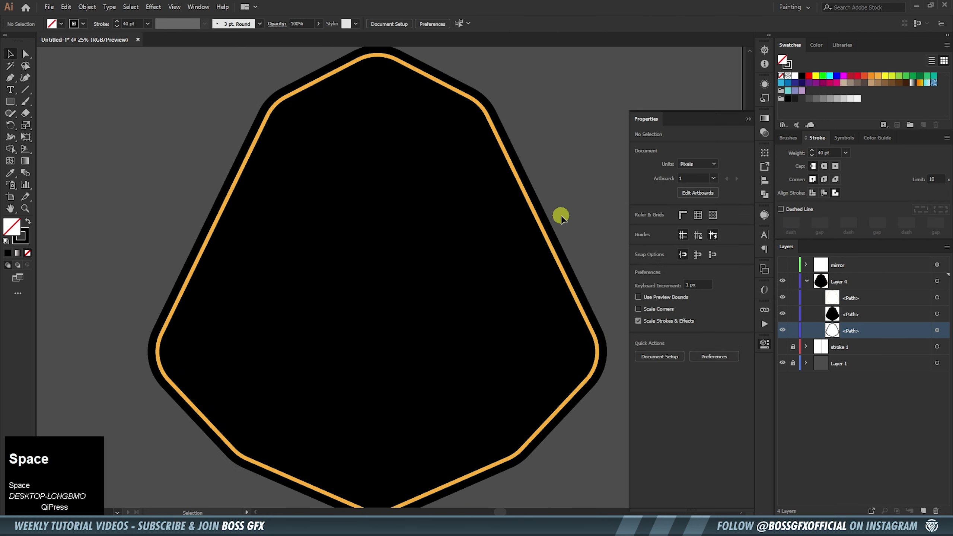
# Rename the badge layer to 'shape'
pyautogui.click(839, 289)
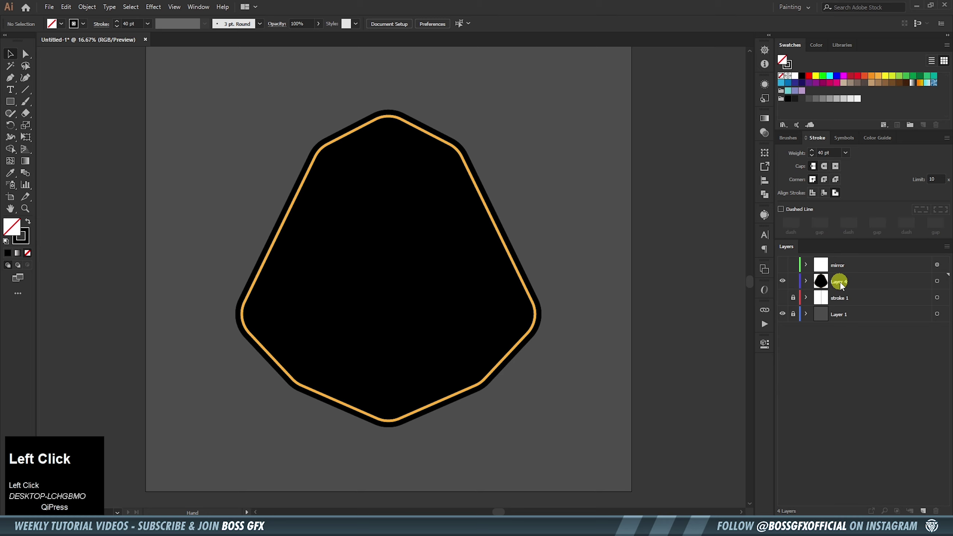
pyautogui.press('s')
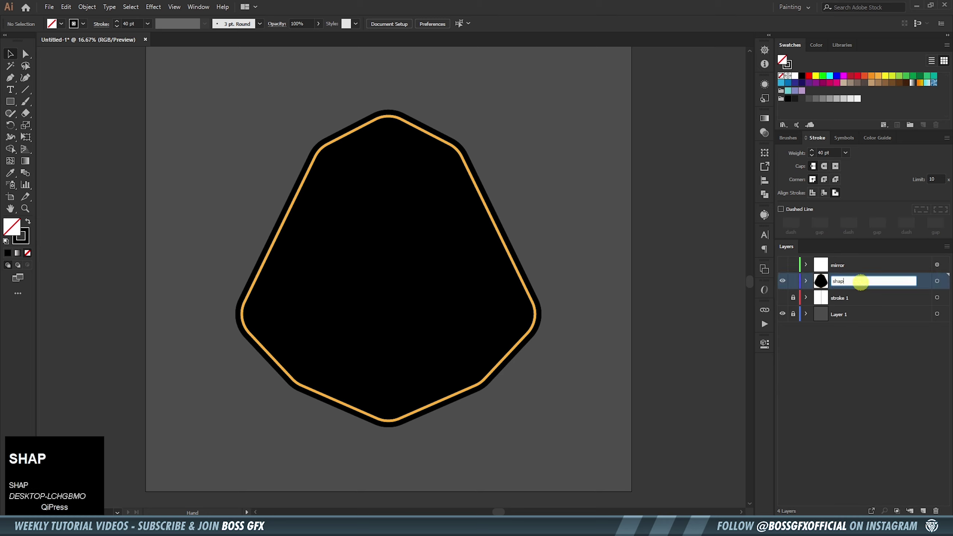
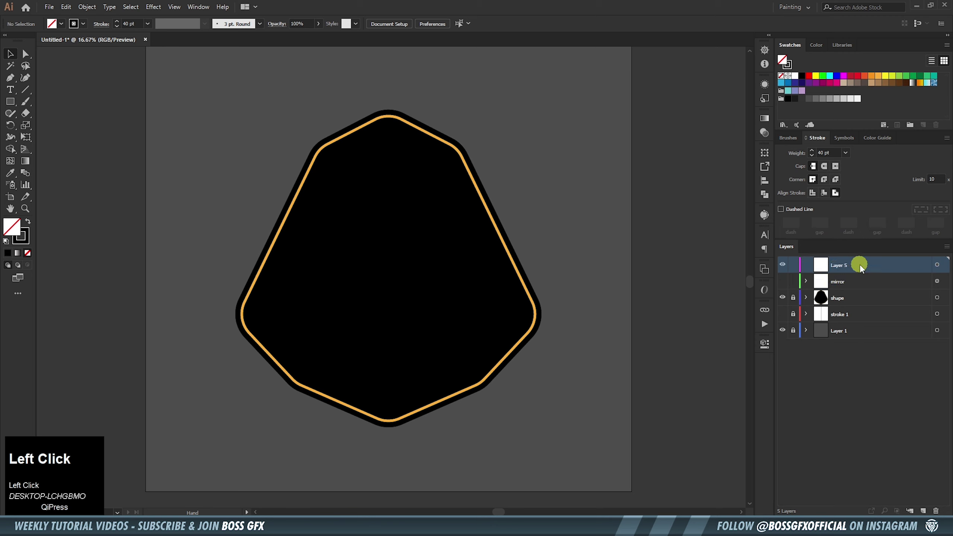
# Place a new white text object across the middle of the badge
pyautogui.press('t')
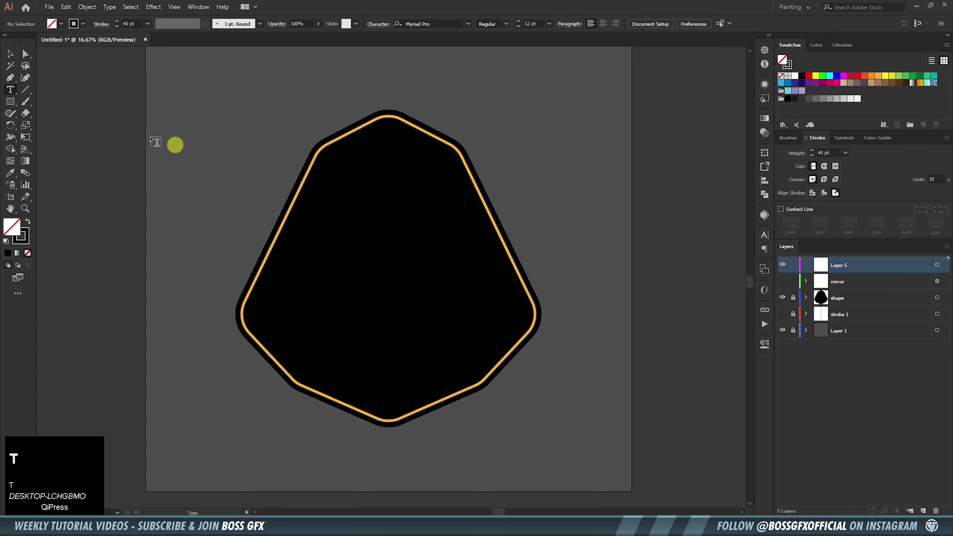
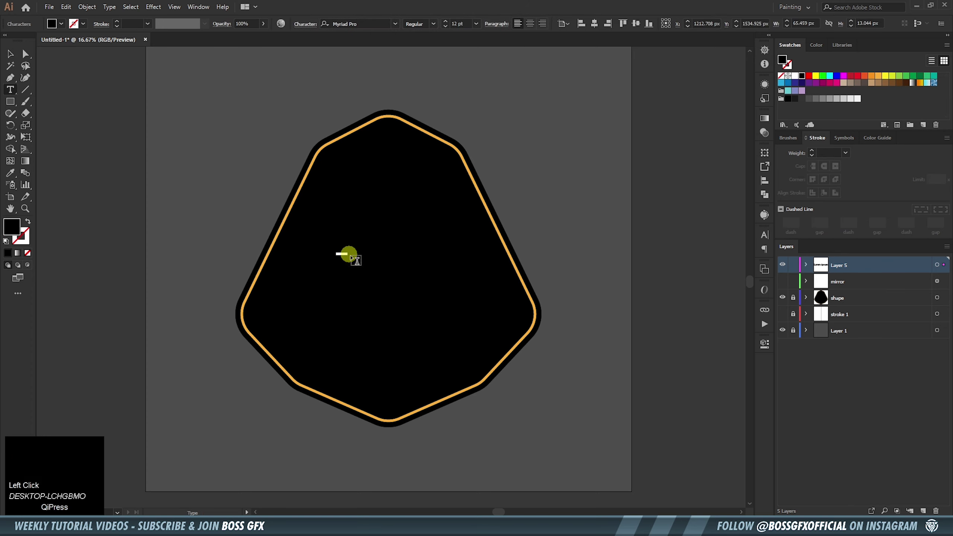
pyautogui.click(483, 28)
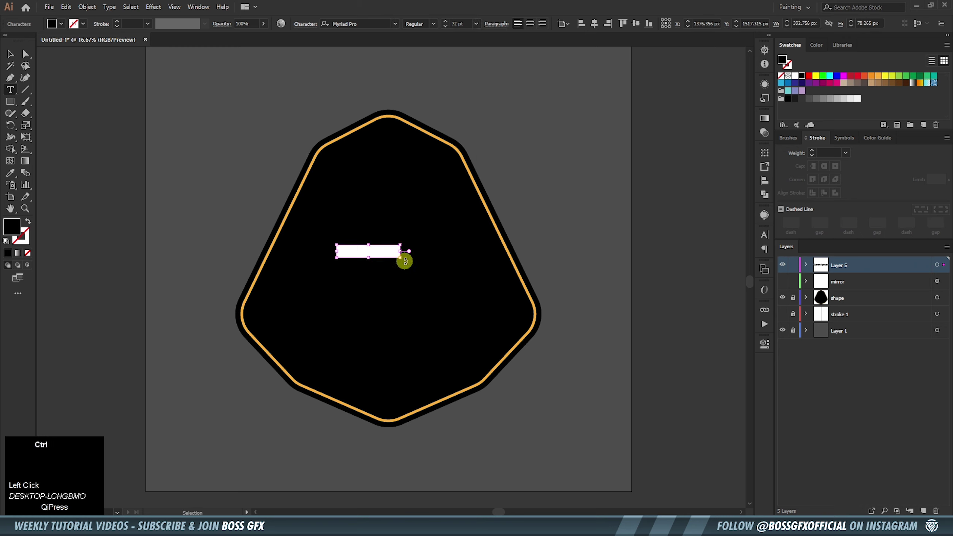
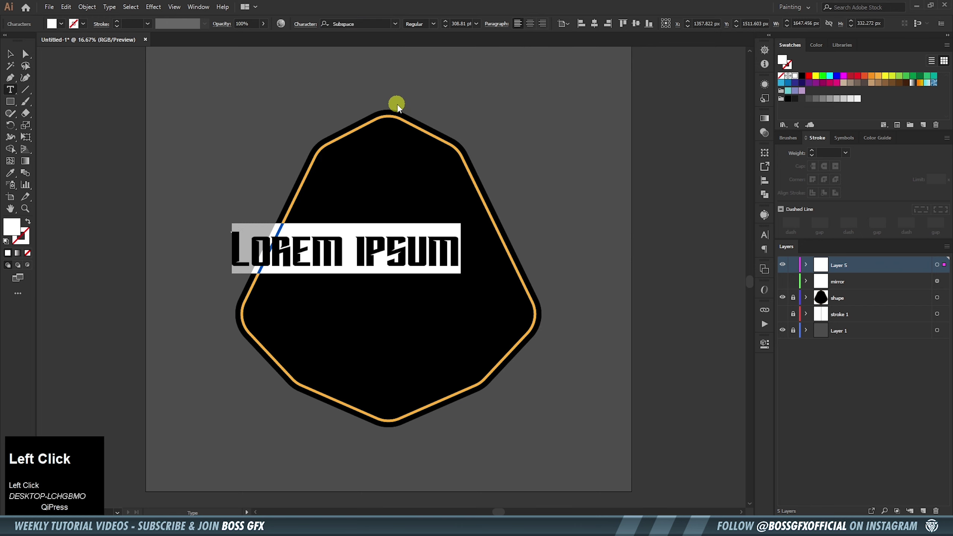
pyautogui.press('ctrl+a')
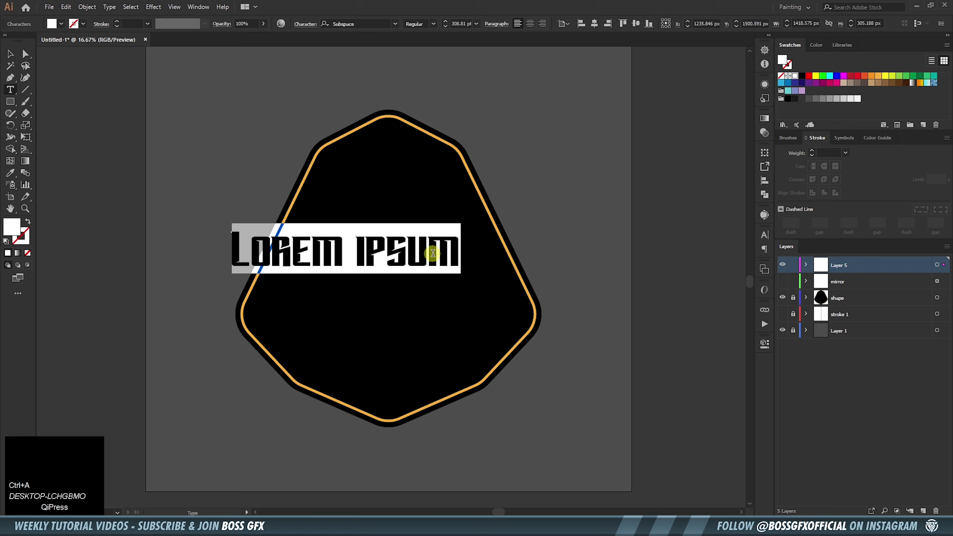
# Set the Subspace lettering to All Caps and select it for replacing with CHAMPIONS
pyautogui.click(770, 237)
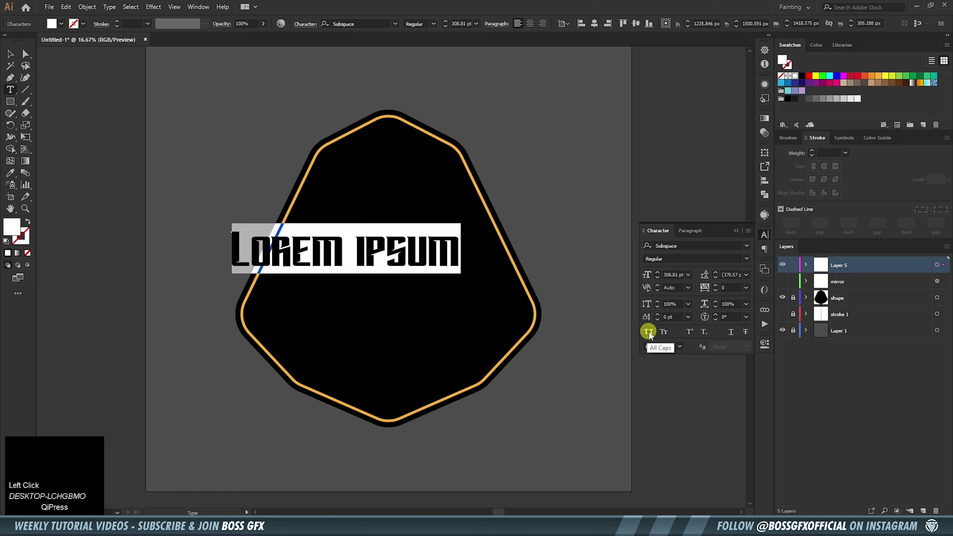
pyautogui.click(651, 336)
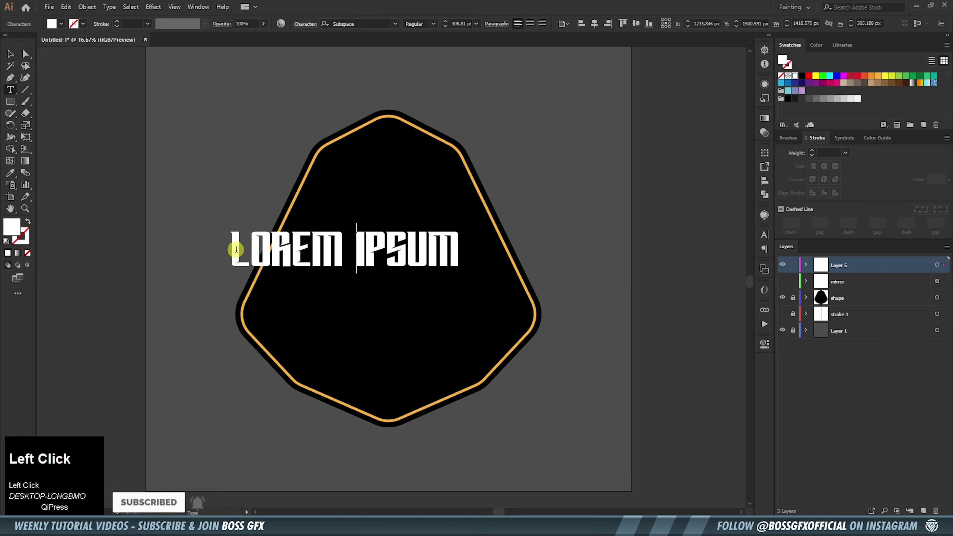
pyautogui.press('ctrl+a')
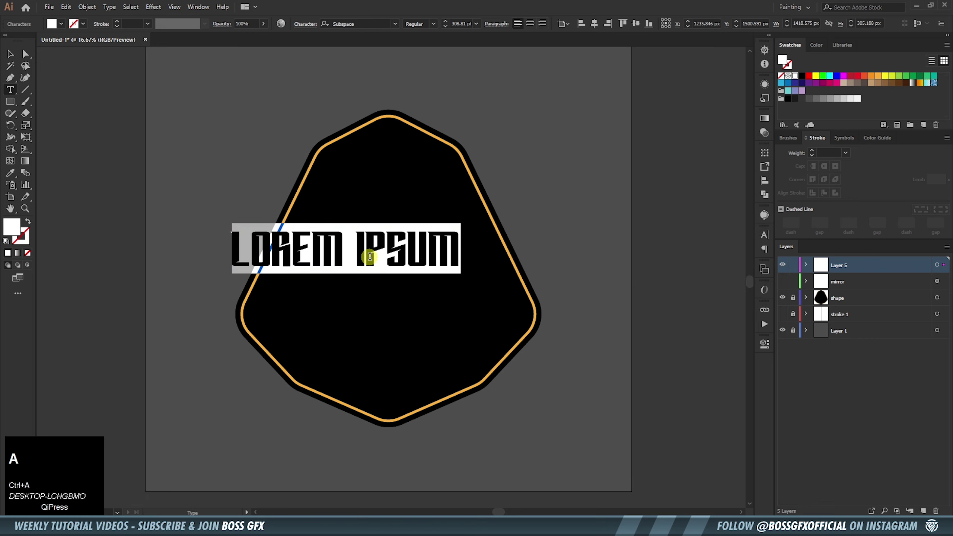
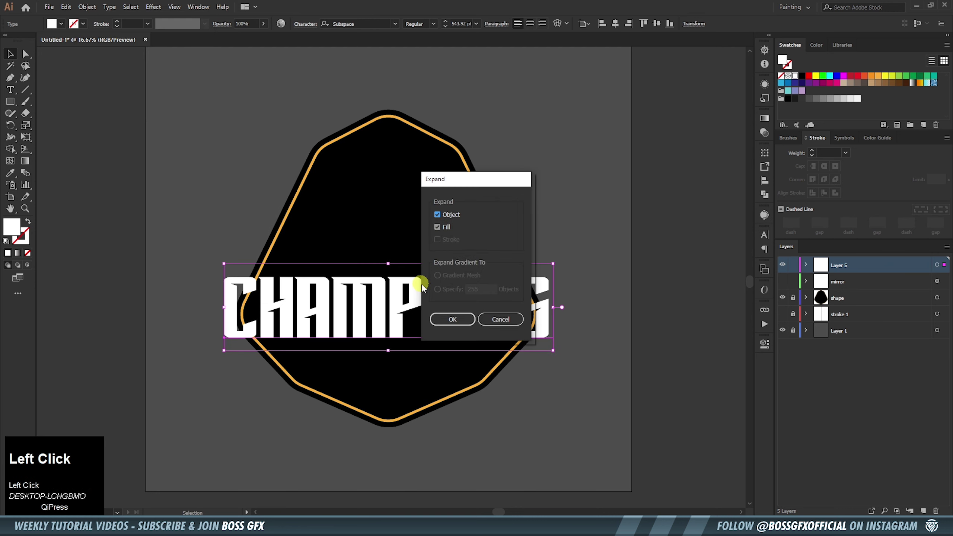
# Expand the CHAMPIONS text into outlined letter shapes
pyautogui.click(458, 321)
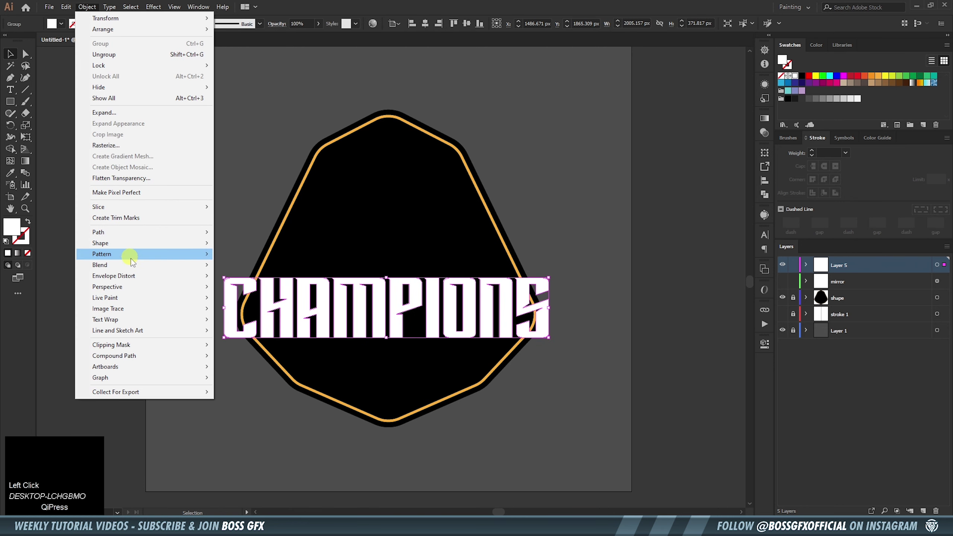
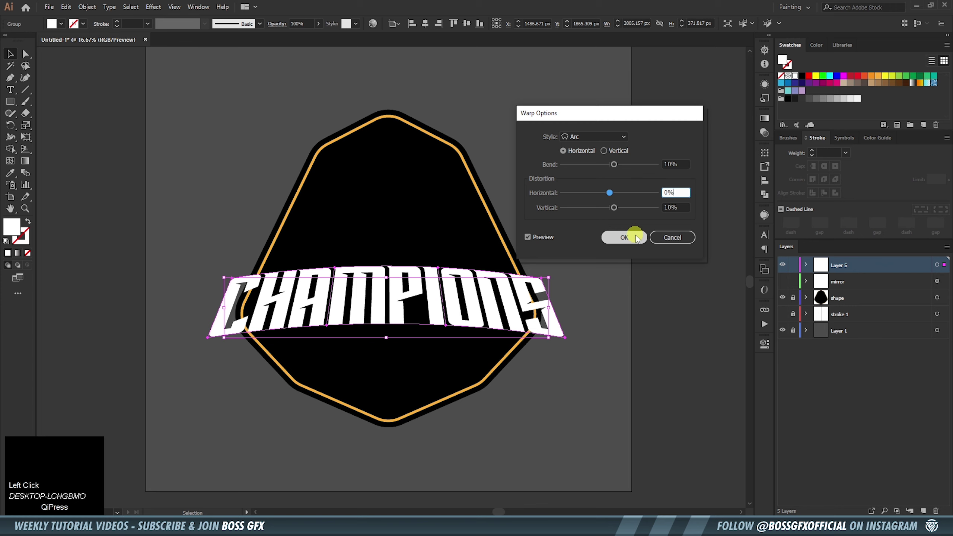
# Confirm the Arc warp on CHAMPIONS and bring up Object > Expand for it
pyautogui.click(639, 238)
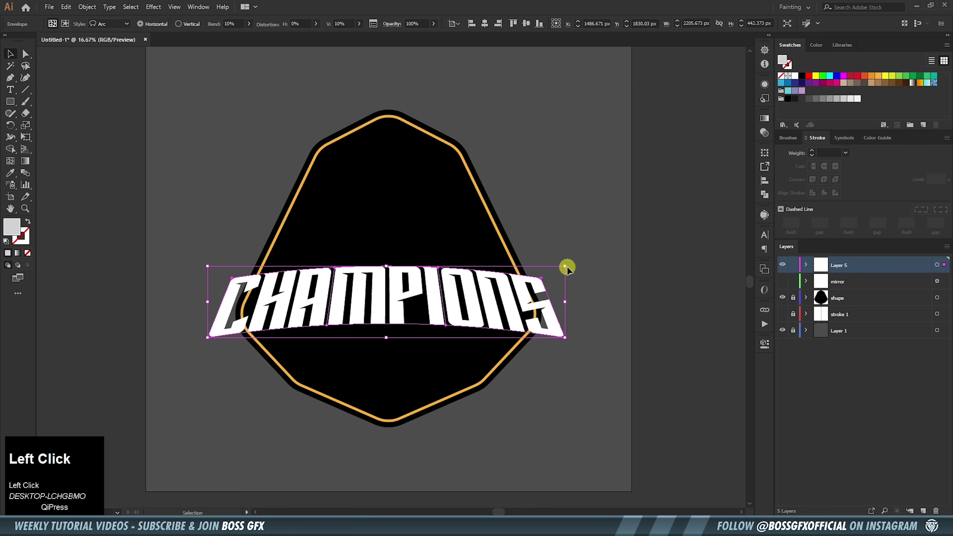
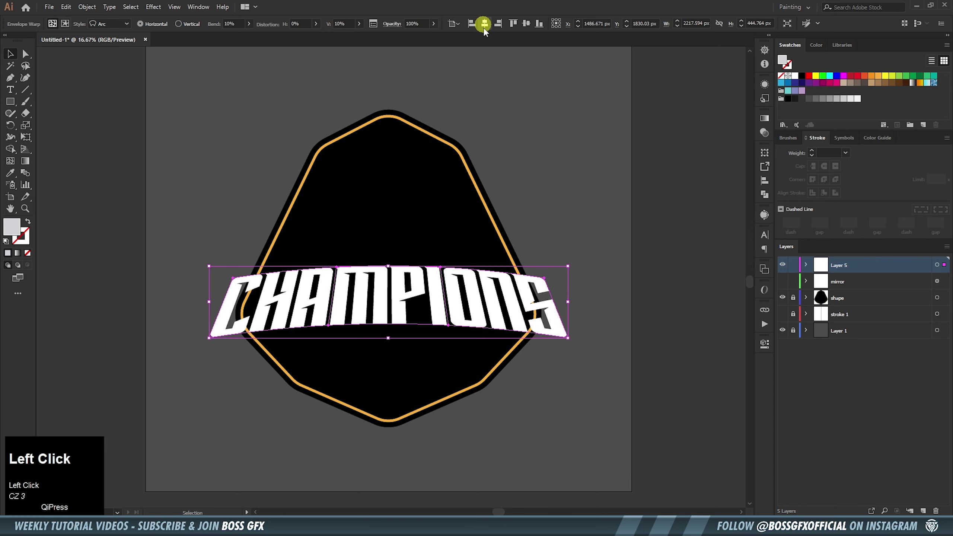
pyautogui.press('space')
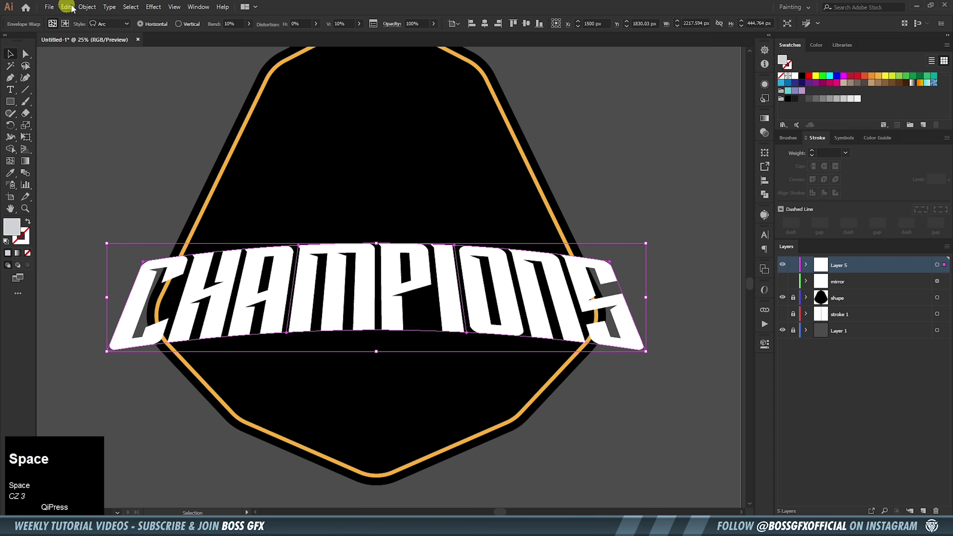
pyautogui.click(99, 9)
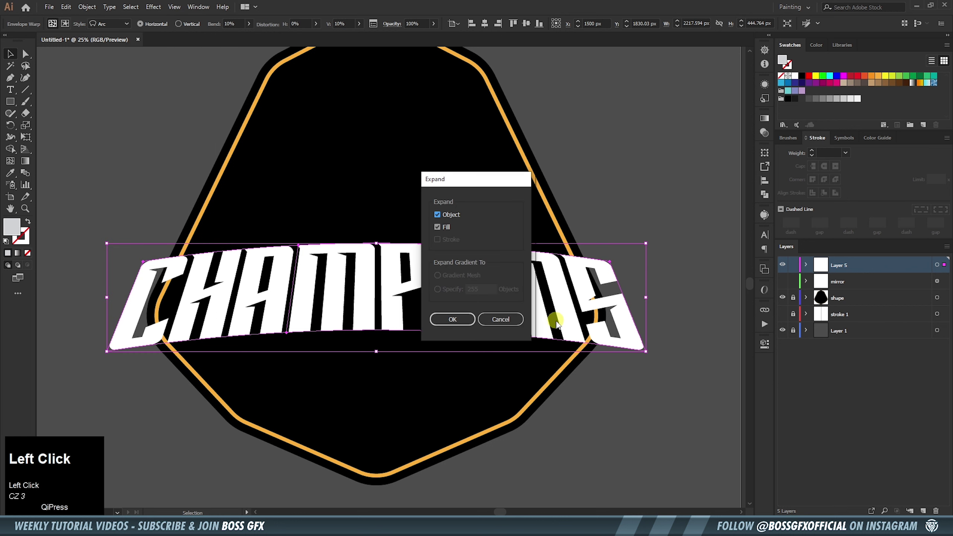
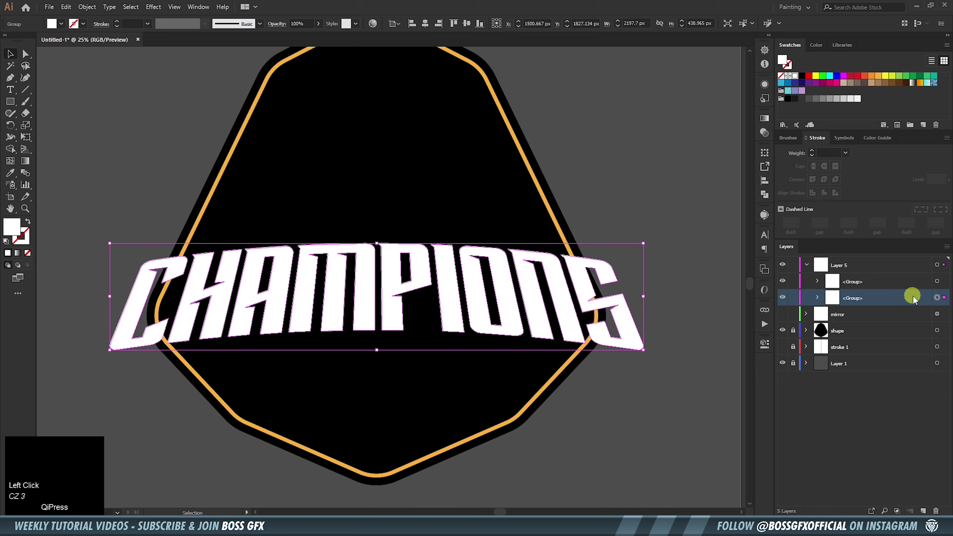
# Give the back CHAMPIONS group a black stroke with a heavier weight
pyautogui.click(773, 353)
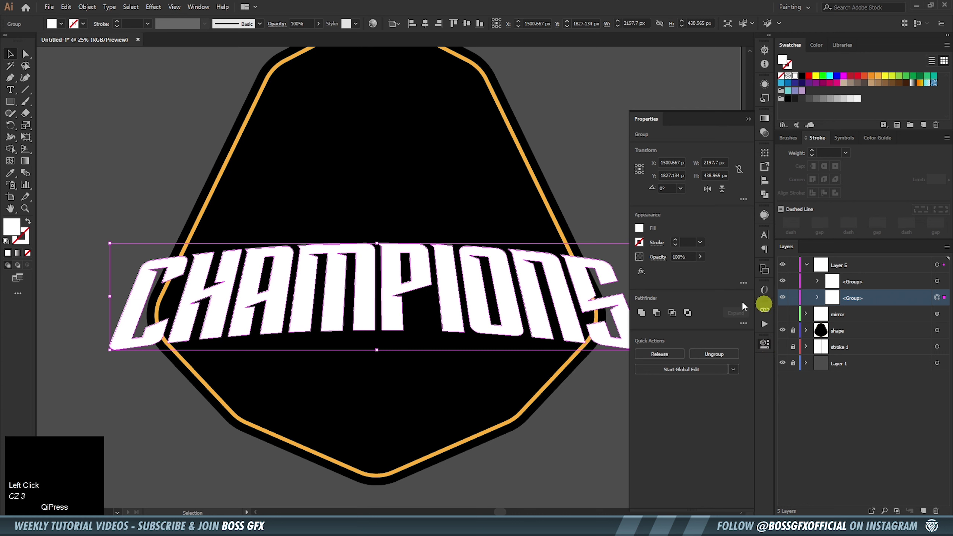
pyautogui.click(644, 234)
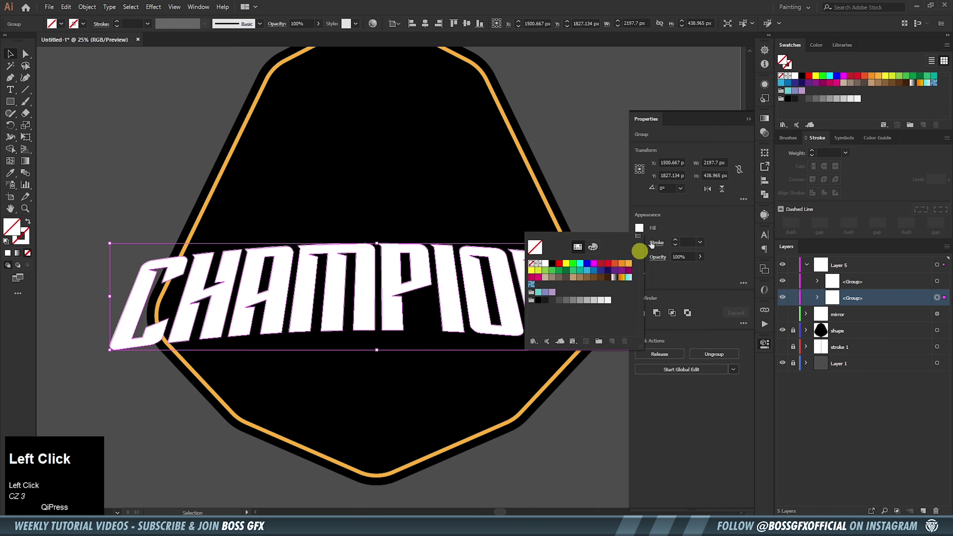
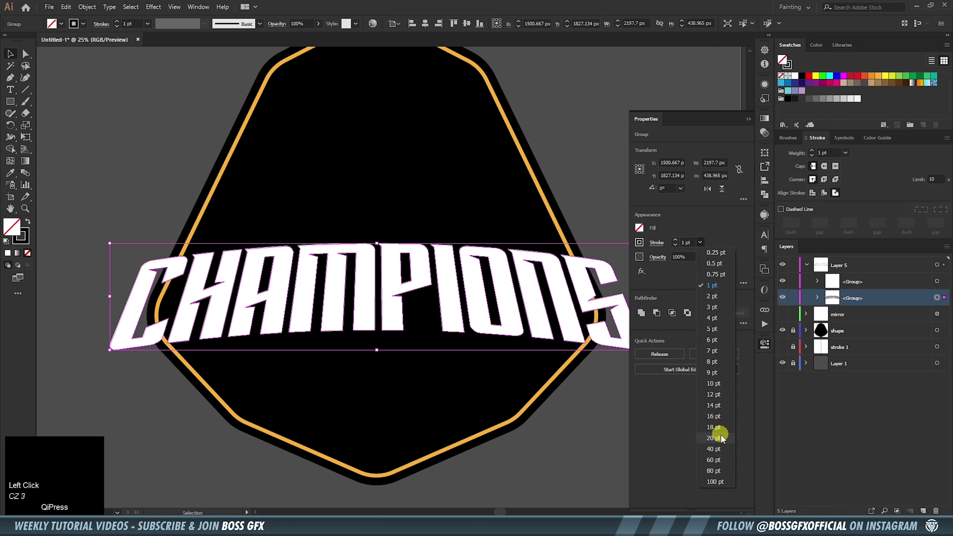
pyautogui.click(724, 439)
# Set the black letter outline weight to 30 pt
pyautogui.click(705, 248)
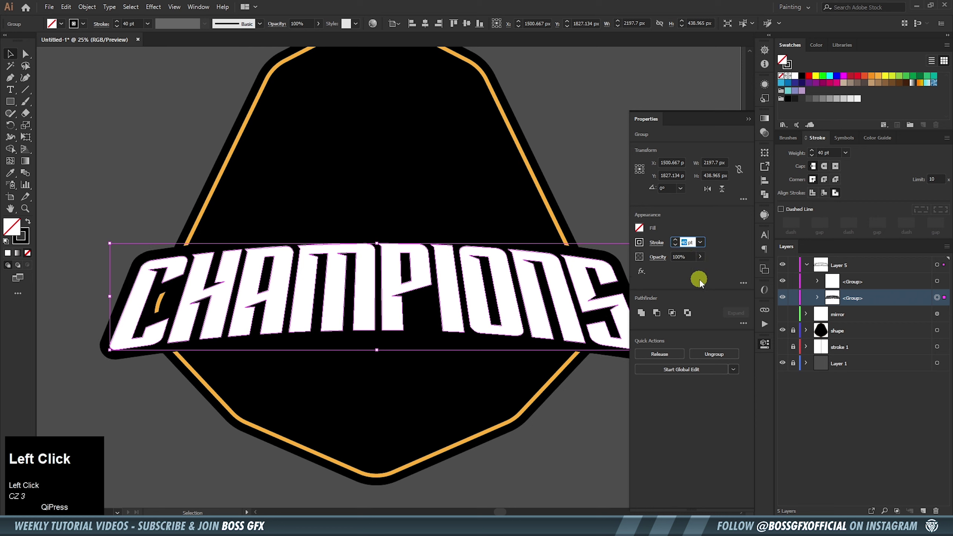
pyautogui.press('3')
pyautogui.click(696, 251)
pyautogui.press('3')
pyautogui.click(697, 290)
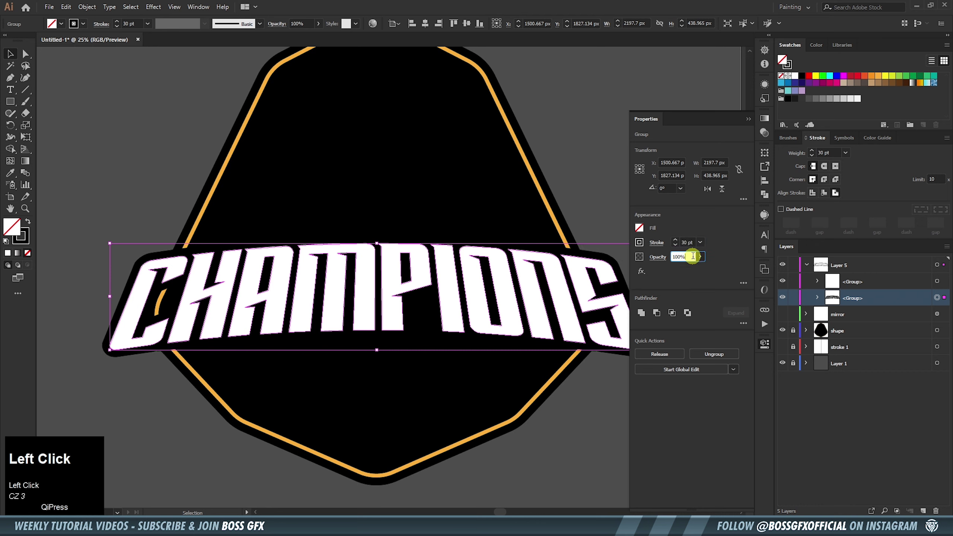
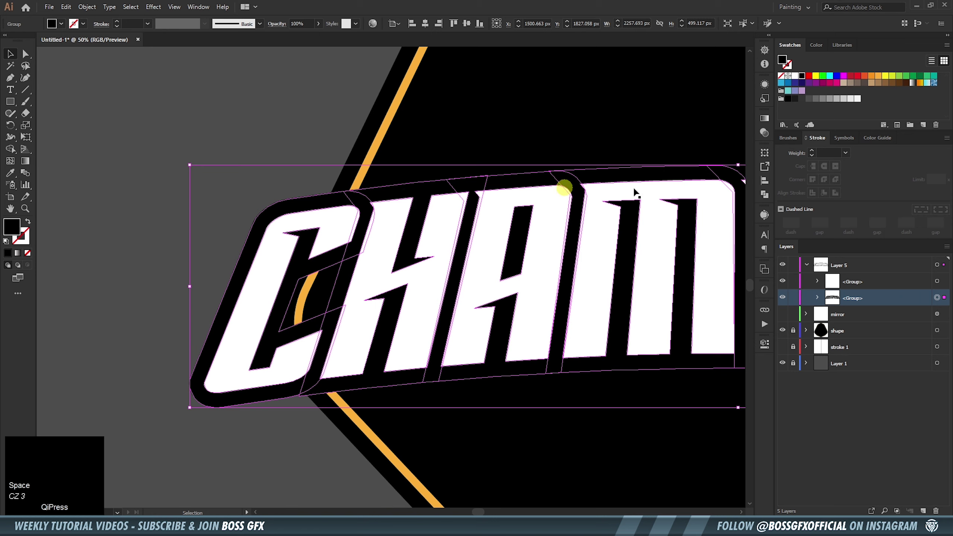
# Unite the outline shapes into one backing and select the gap inside the C for removal
pyautogui.click(766, 201)
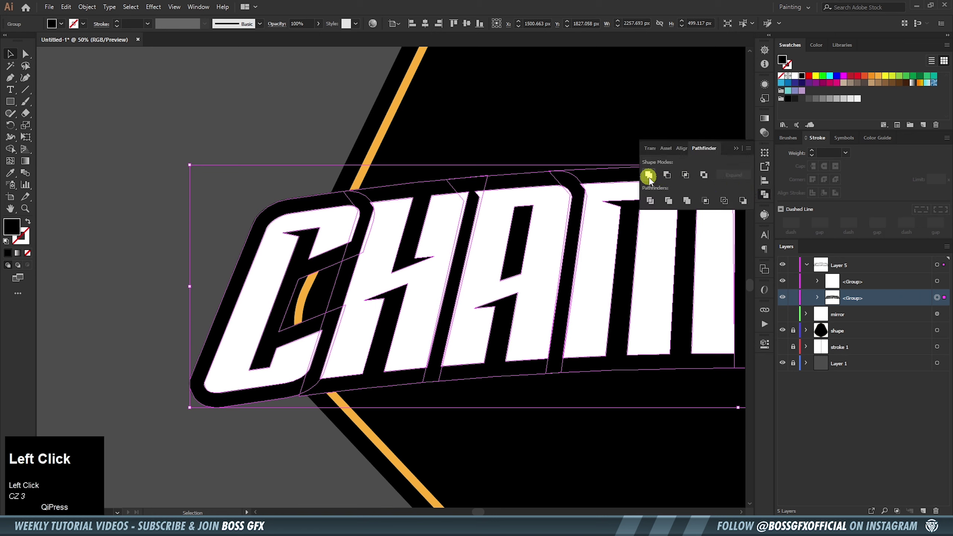
pyautogui.click(733, 151)
pyautogui.press('p')
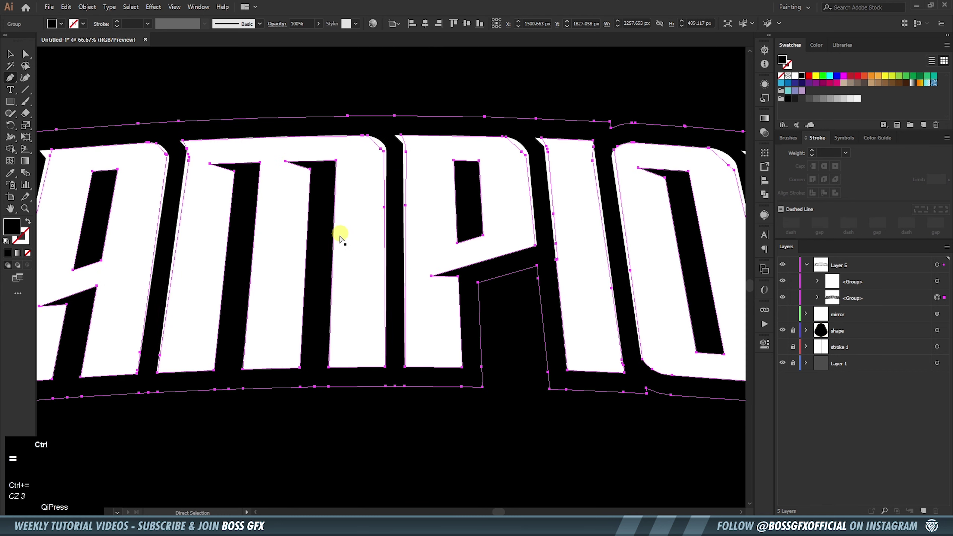
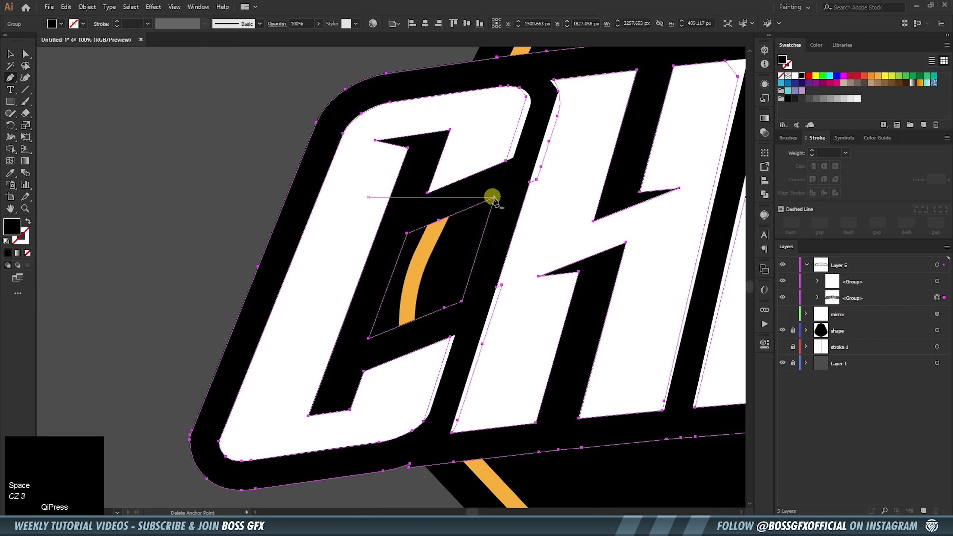
pyautogui.click(499, 204)
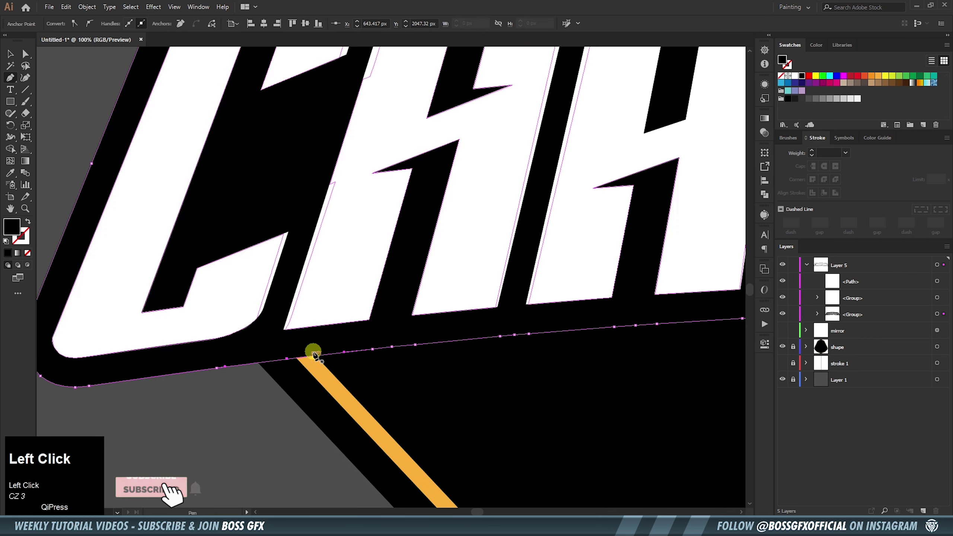
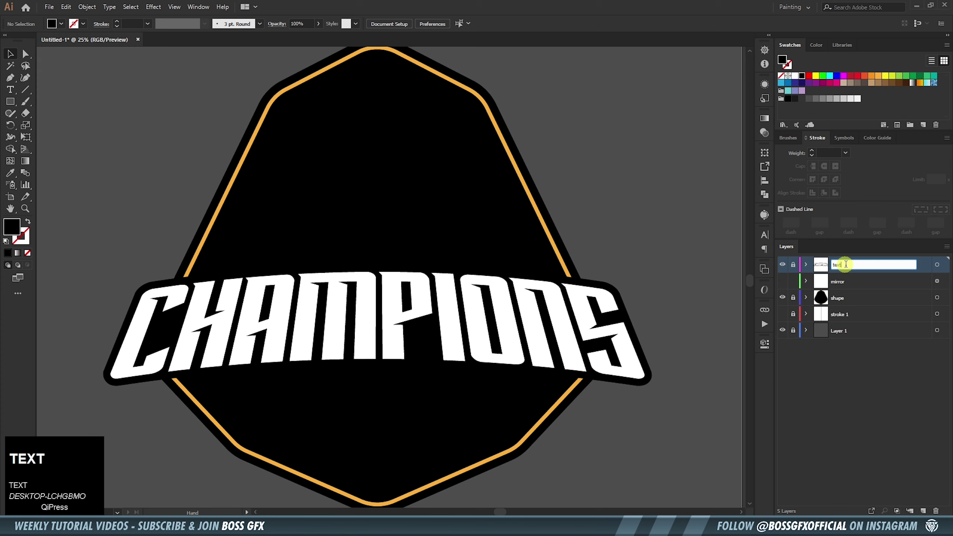
# Activate the mirror layer for drawing the grey side stripes
pyautogui.click(920, 267)
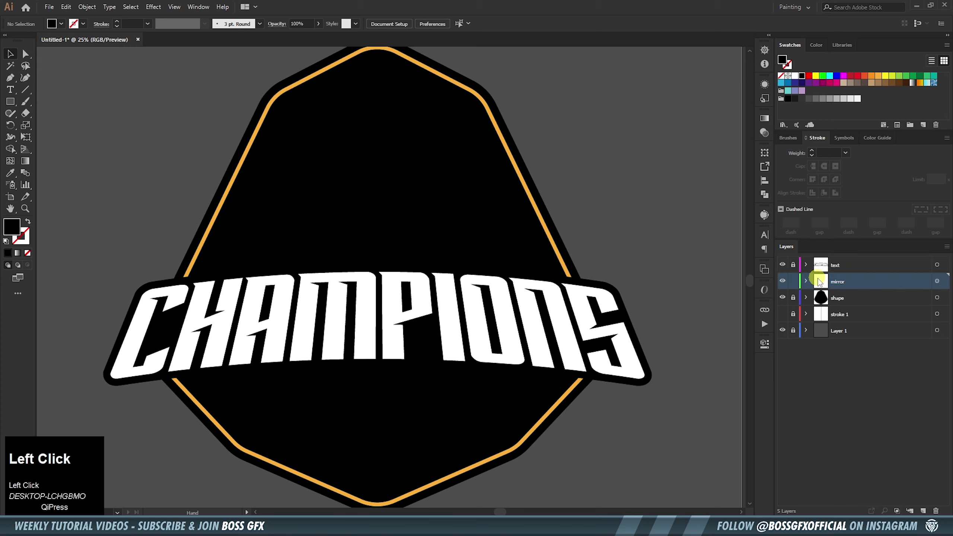
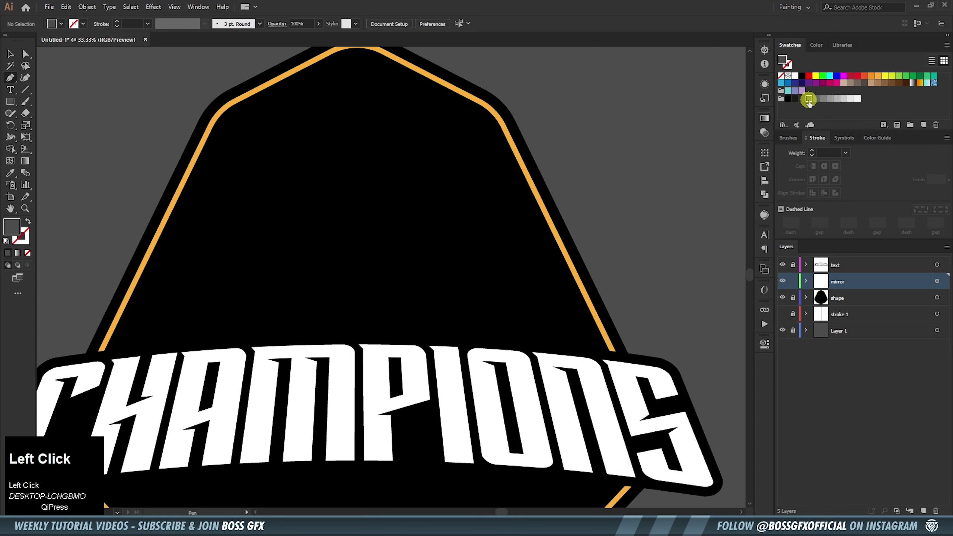
pyautogui.press('space')
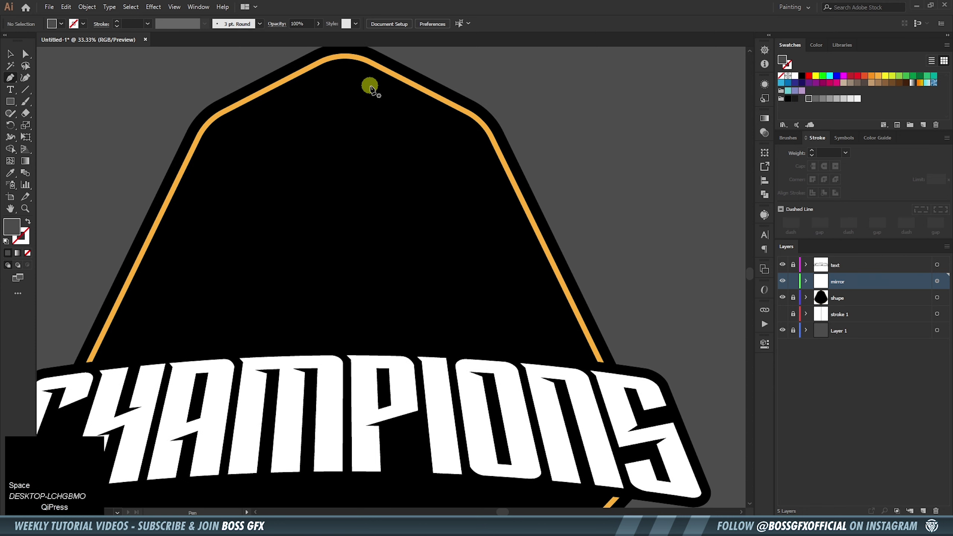
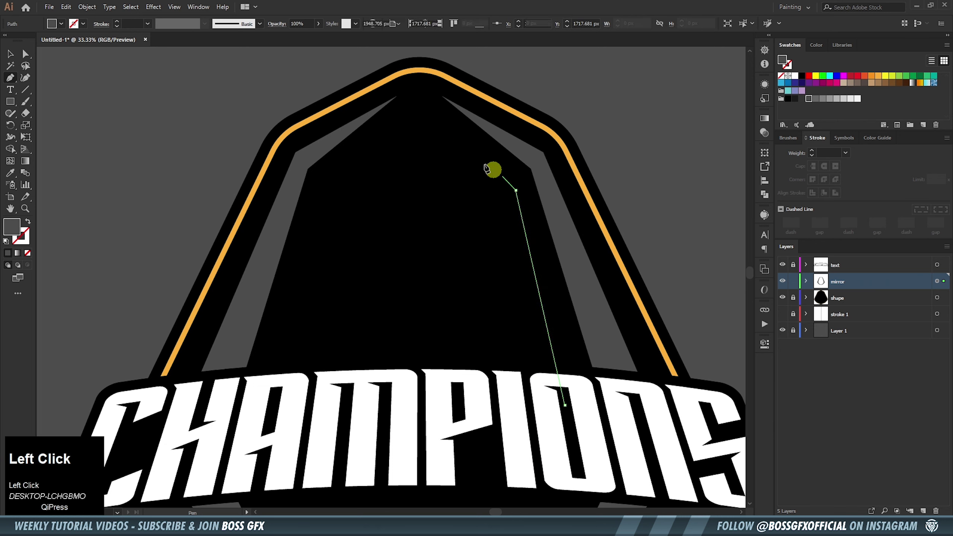
# Give the new stripe a tapered width profile and widen it to about 108 pt
pyautogui.press('shift+x')
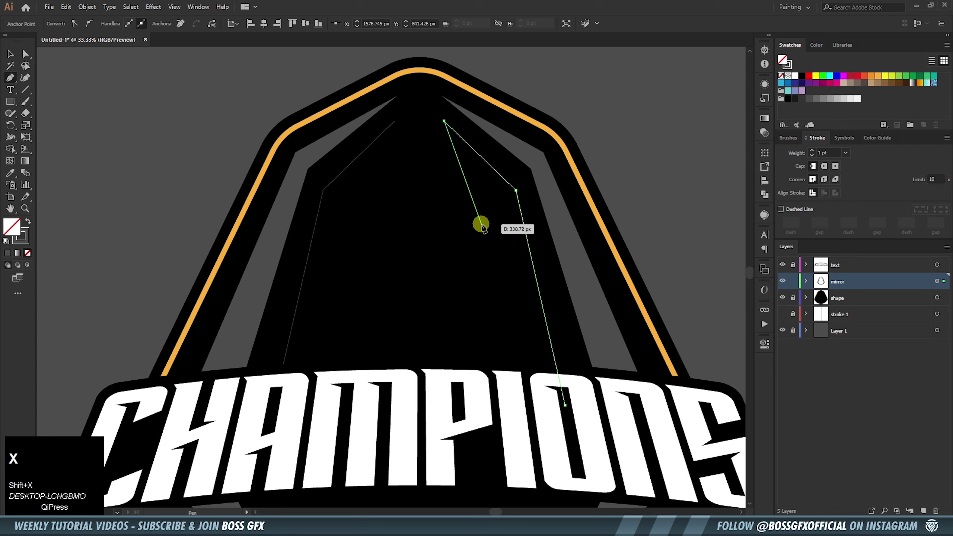
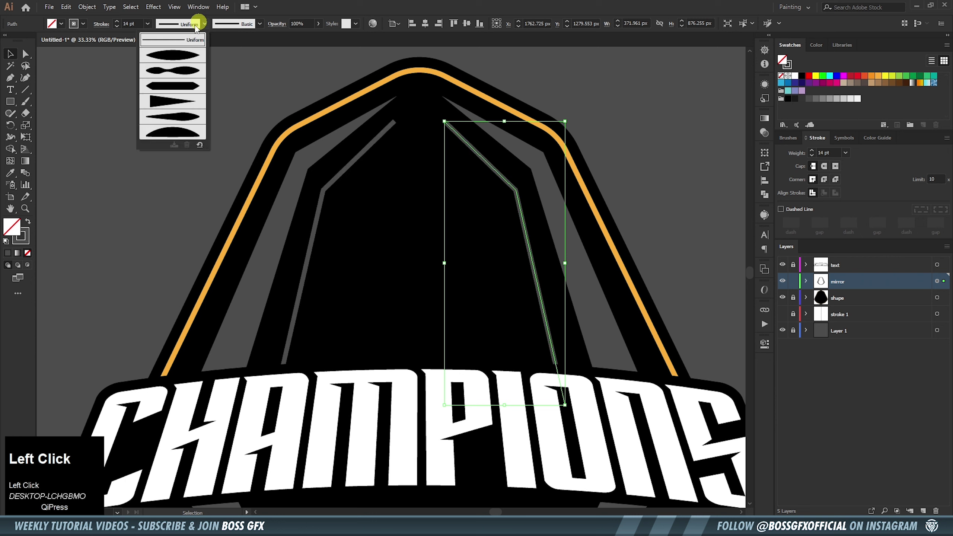
pyautogui.click(190, 103)
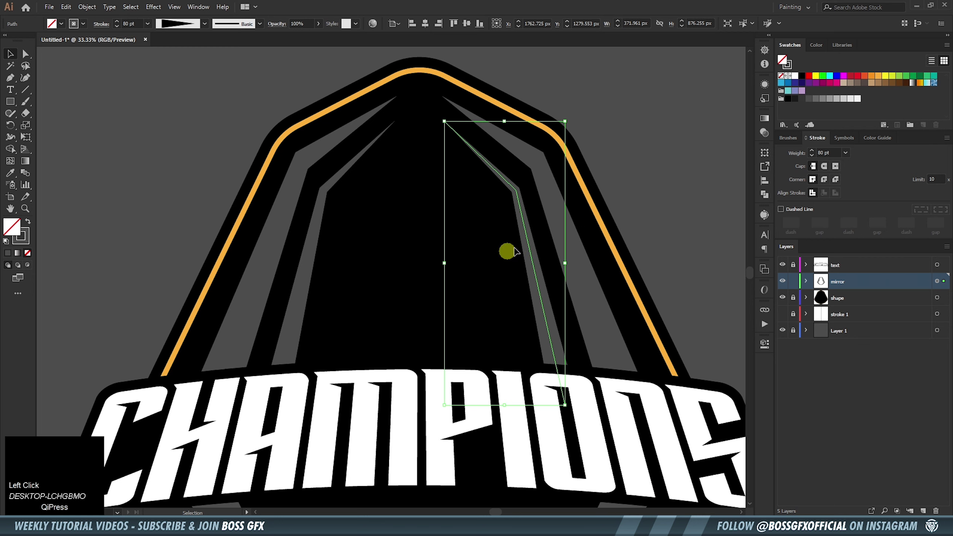
pyautogui.moveTo(120, 28); pyautogui.dragTo(605, 151)
pyautogui.press('p')
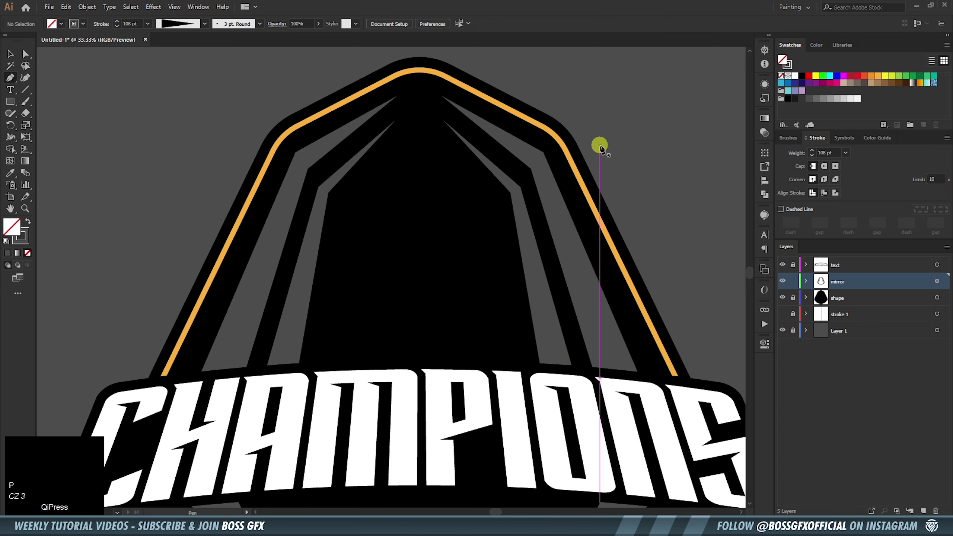
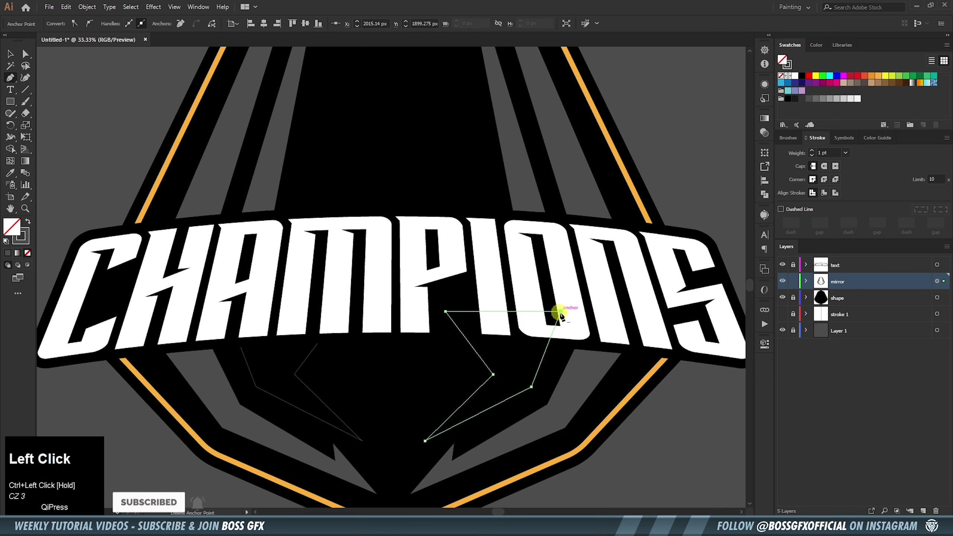
# Swap the lower stripe shape's stroke to a grey fill (Shift+X)
pyautogui.press('shift+x')
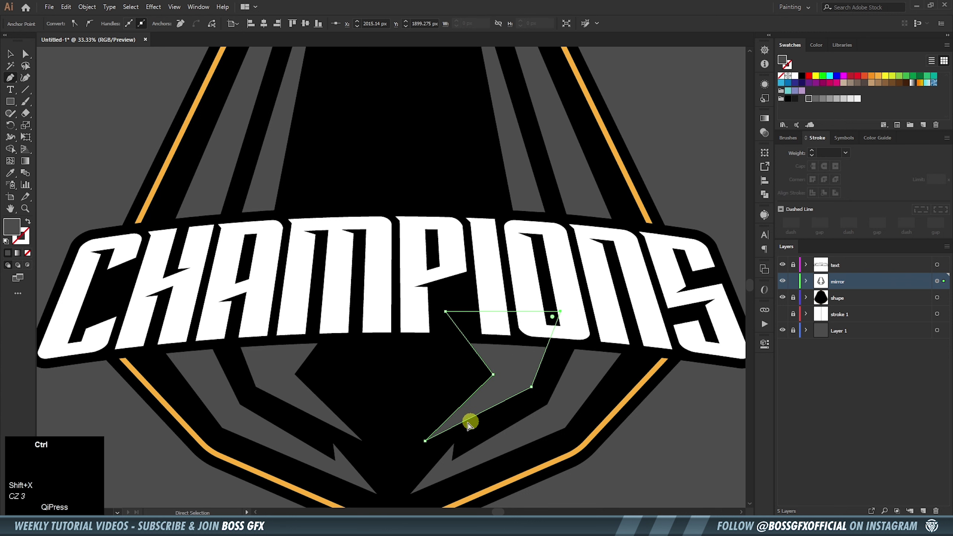
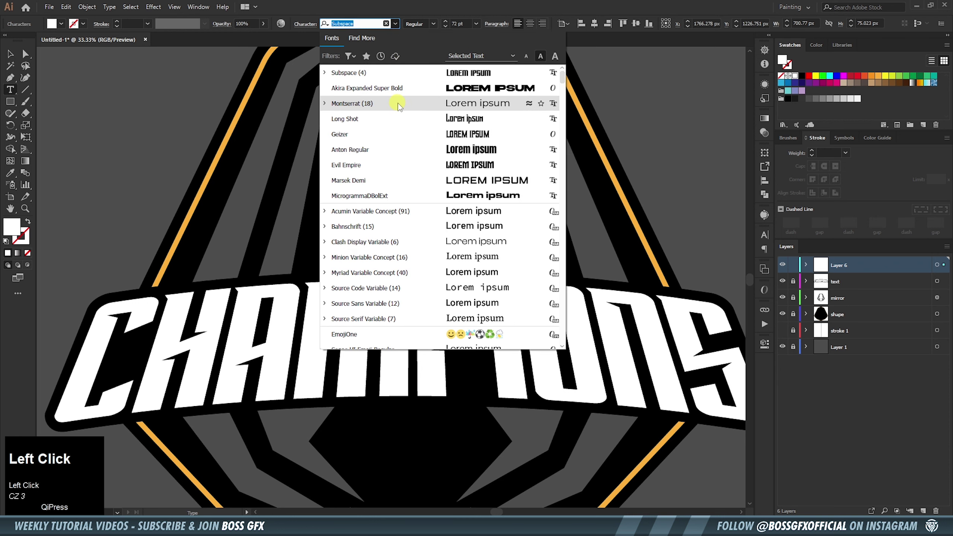
# Replace the placeholders with ESPORTS in Montserrat and BOSS GFX in Akira Expanded
pyautogui.press('ctrl+a')
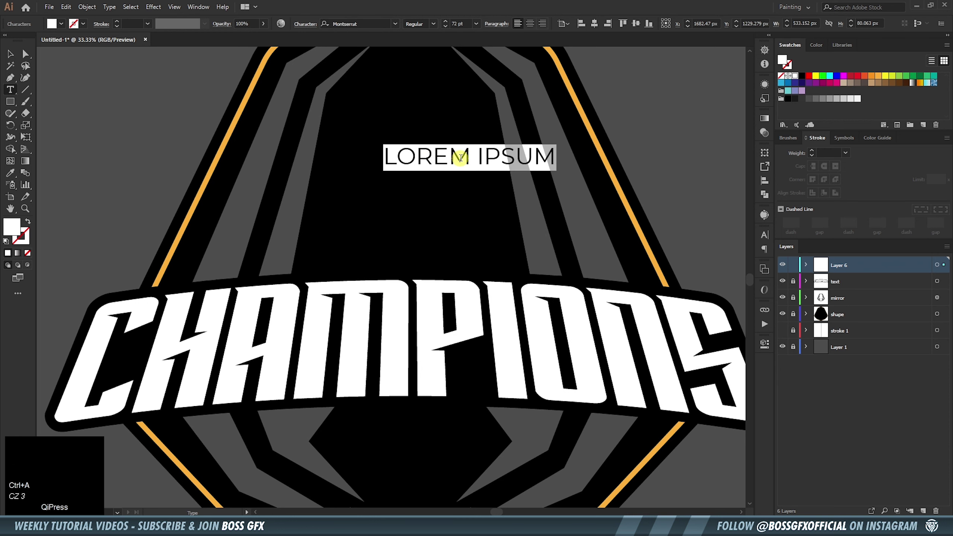
pyautogui.press('e')
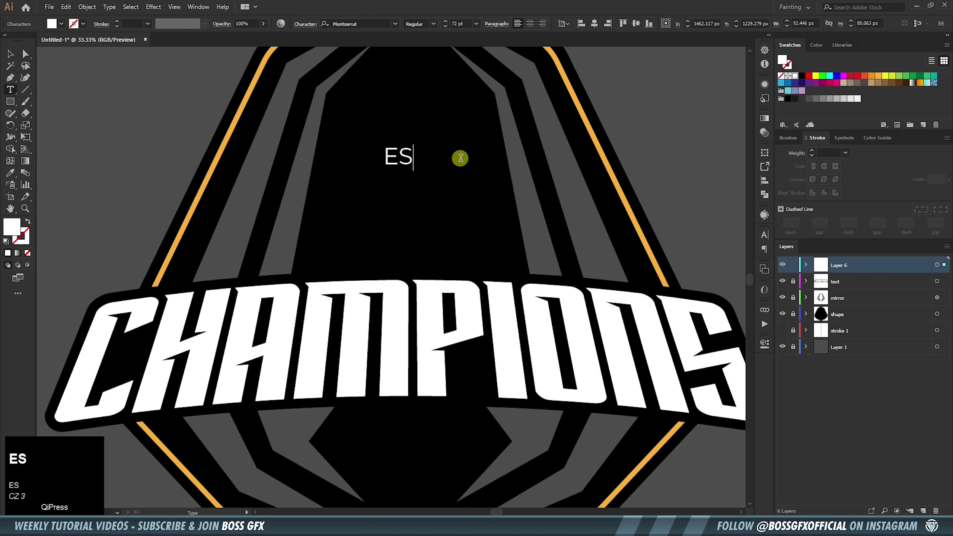
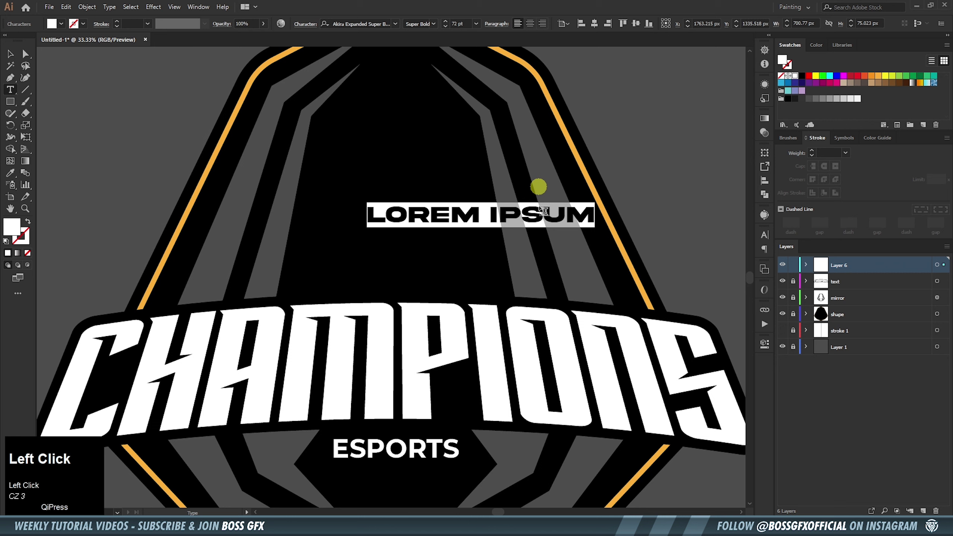
pyautogui.press('b')
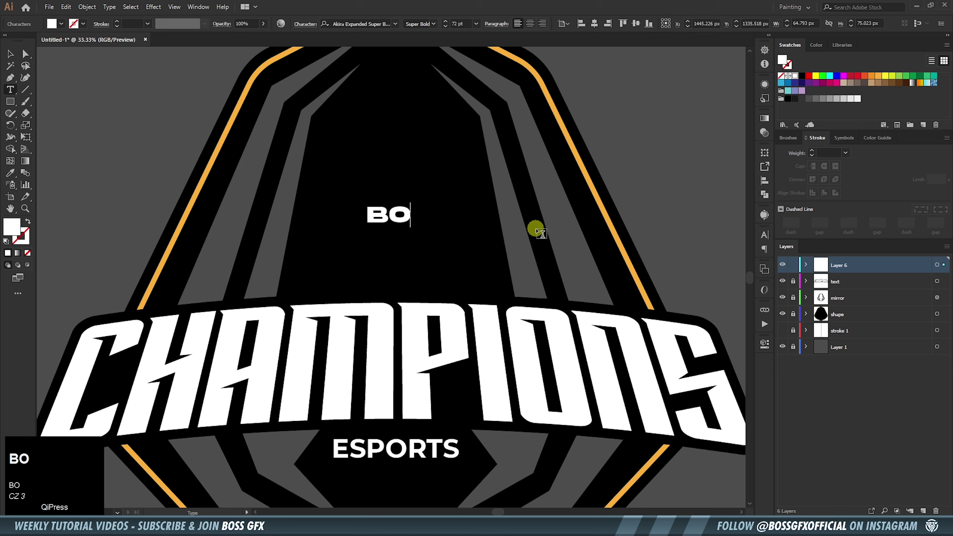
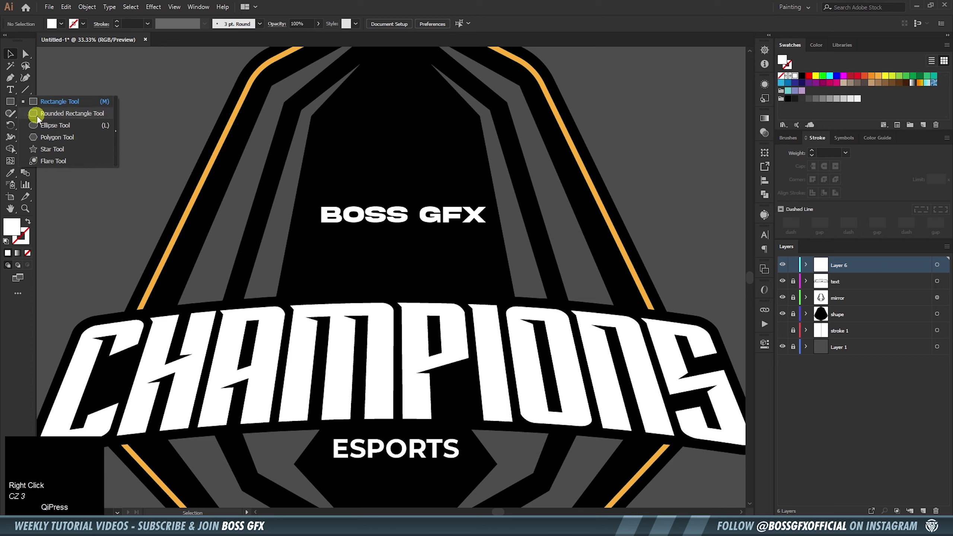
# Draw an orange-filled rounded box below BOSS GFX for the DESIGN label and select it
pyautogui.moveTo(80, 120); pyautogui.dragTo(431, 29)
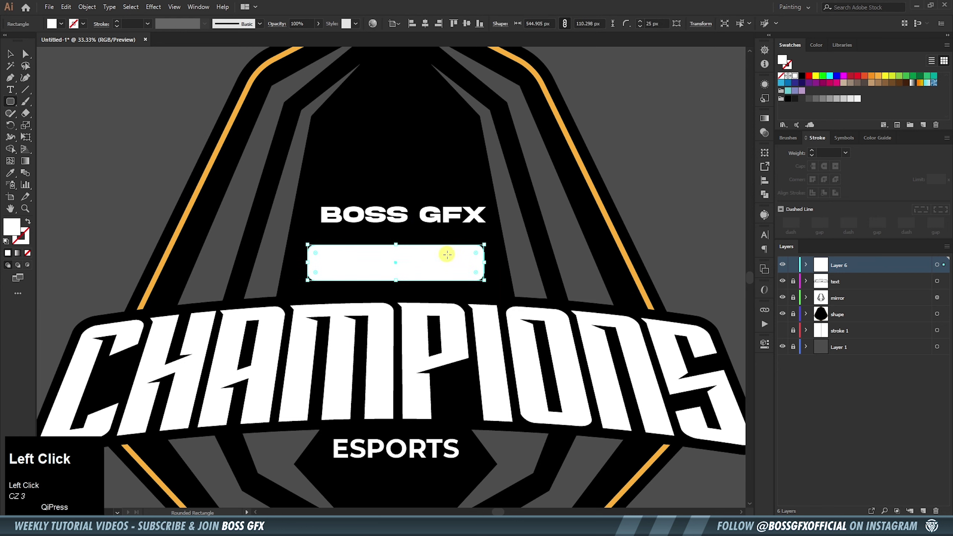
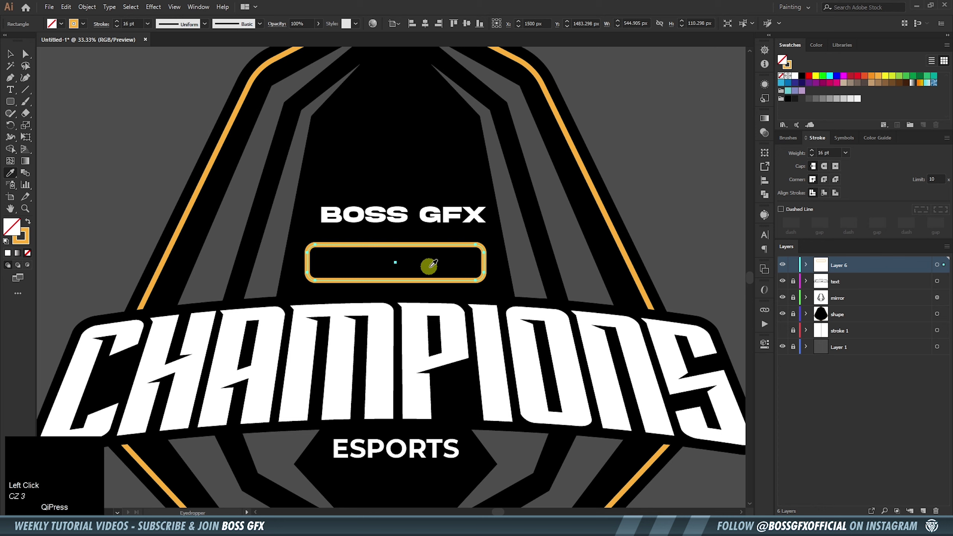
pyautogui.press('shift+x')
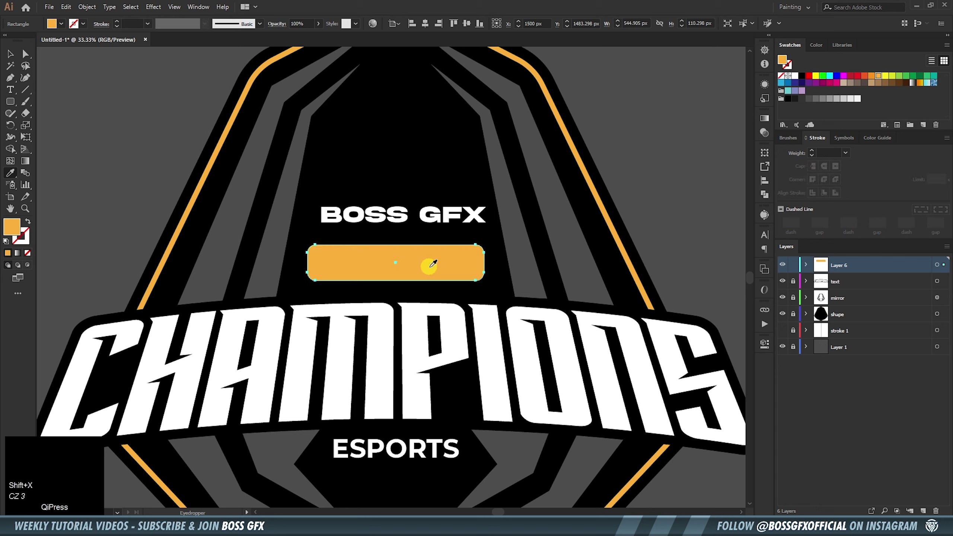
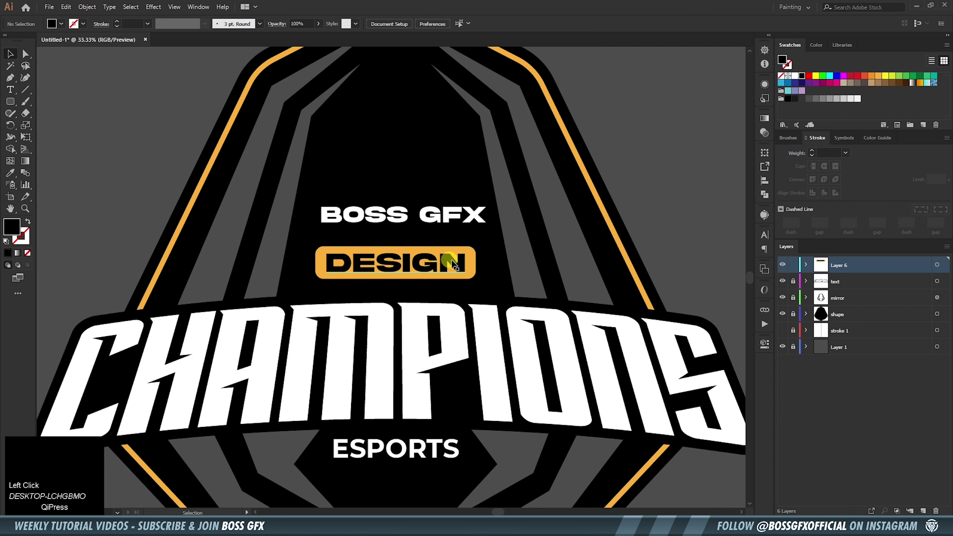
pyautogui.click(475, 263)
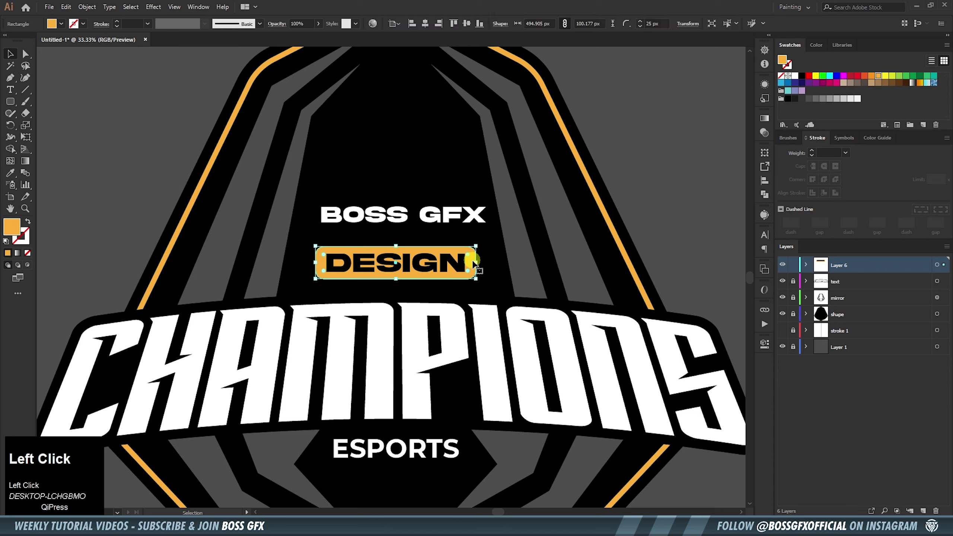
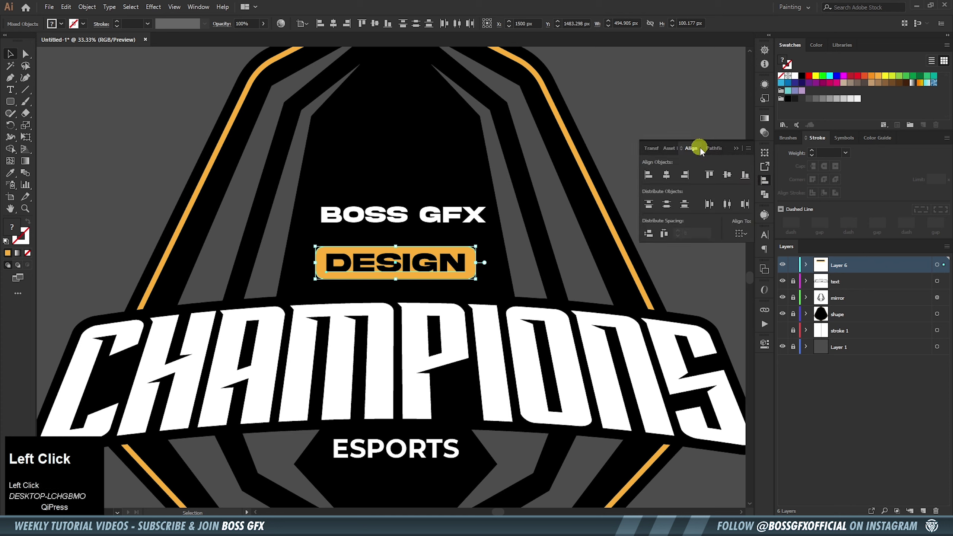
# Set the Align panel to align to a key object
pyautogui.click(750, 238)
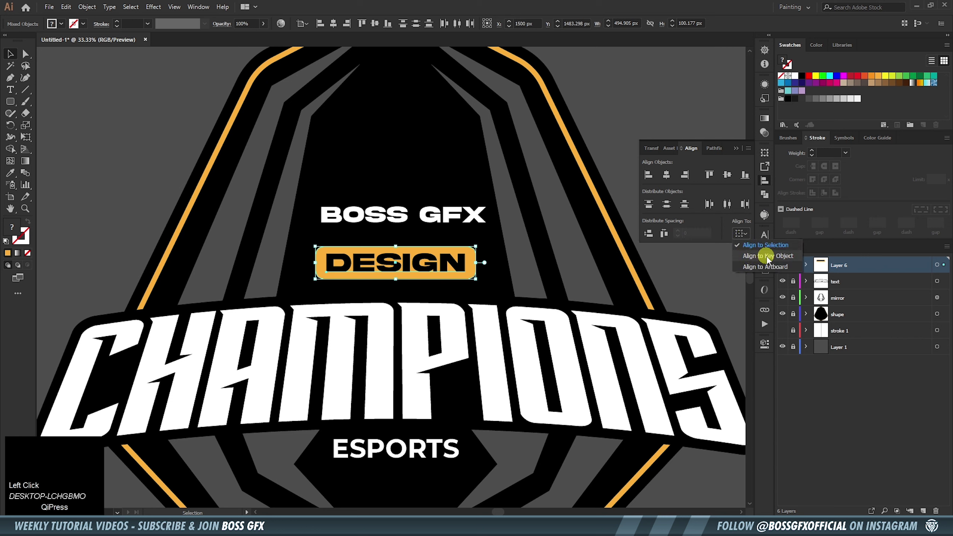
pyautogui.click(771, 261)
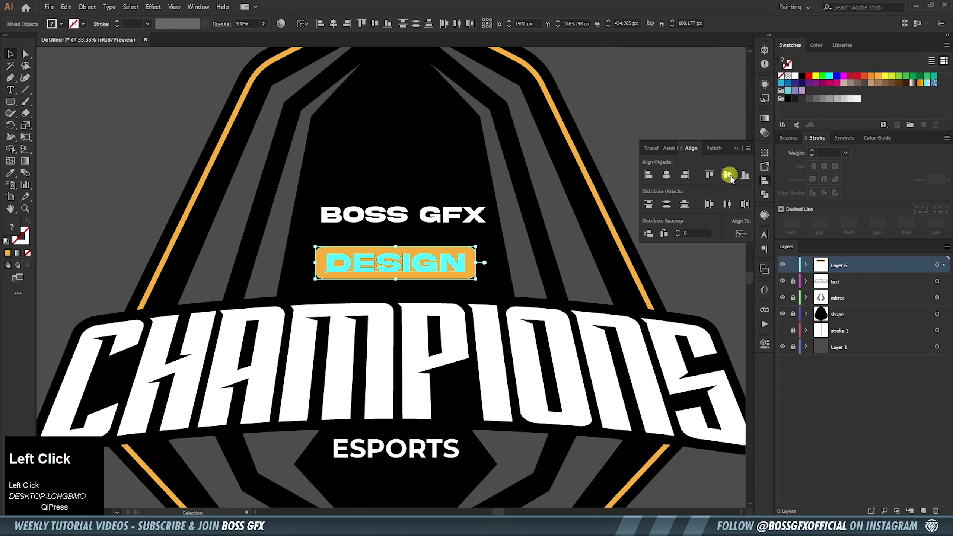
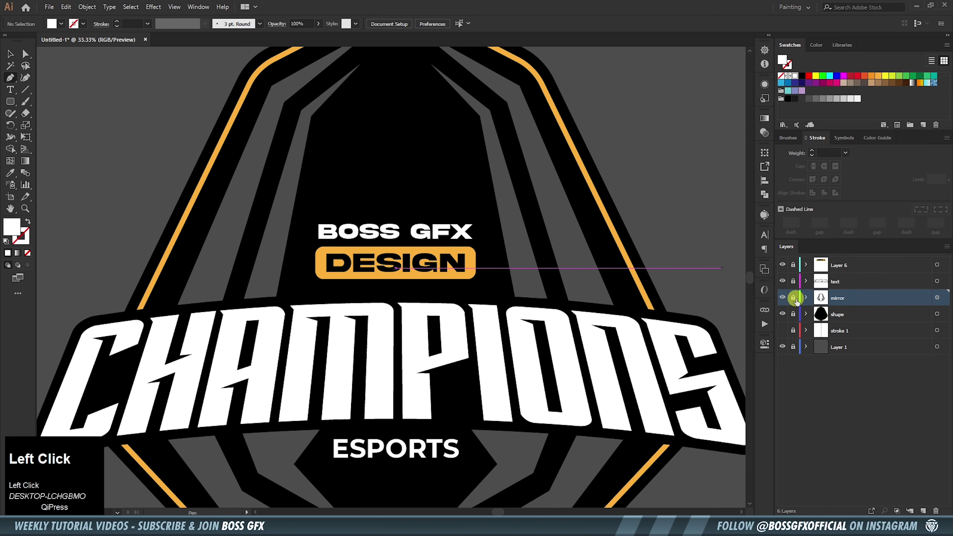
# Zoom to the badge top, select the stroke 1 layer and hide the background badge layers
pyautogui.press('space')
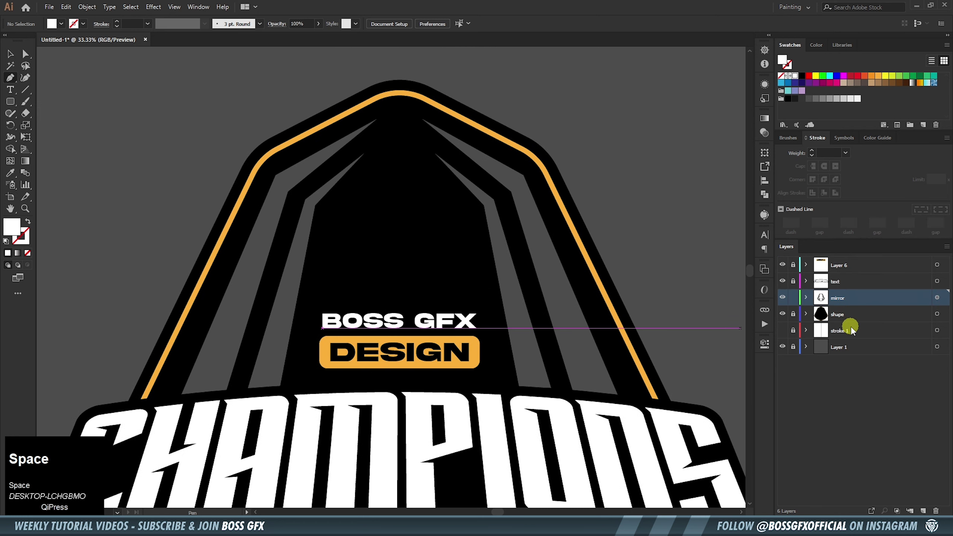
pyautogui.click(861, 334)
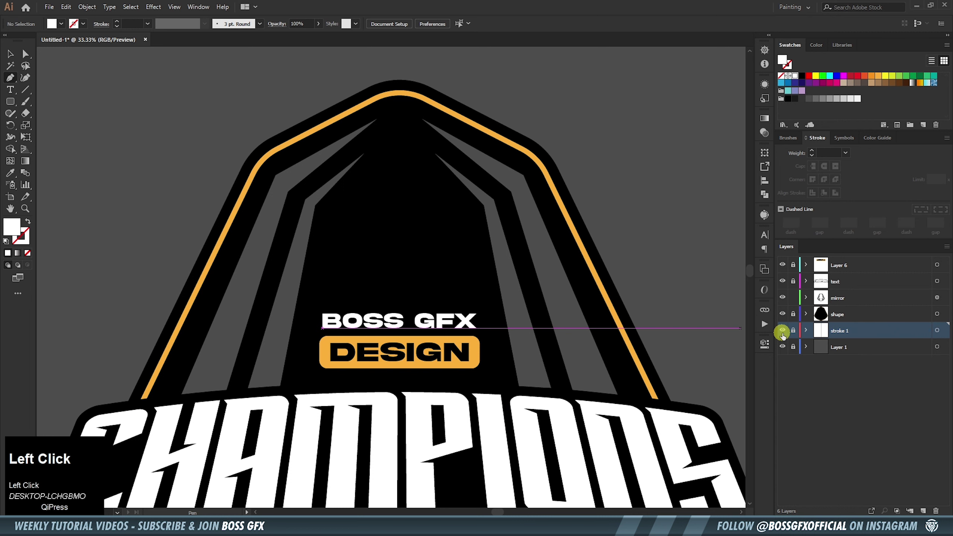
pyautogui.press('space')
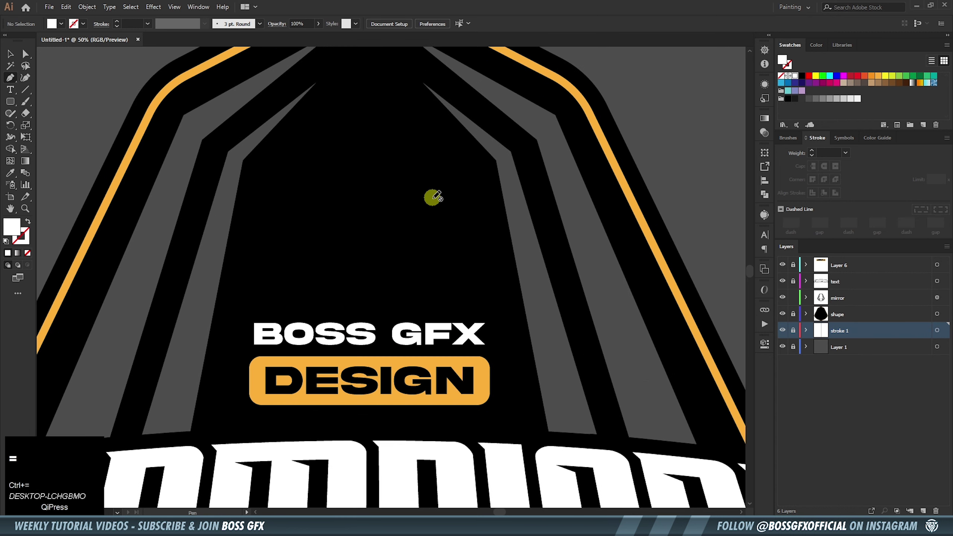
pyautogui.click(786, 315)
pyautogui.click(785, 316)
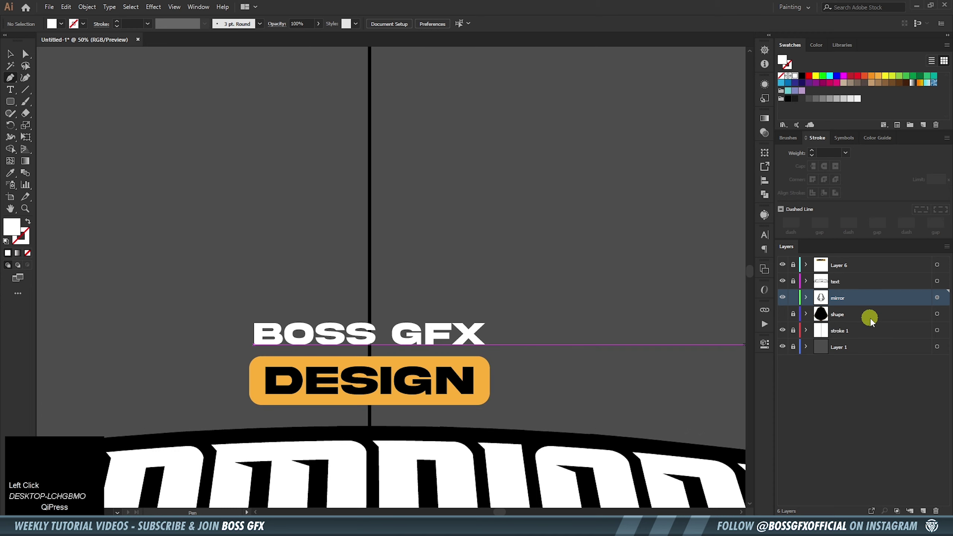
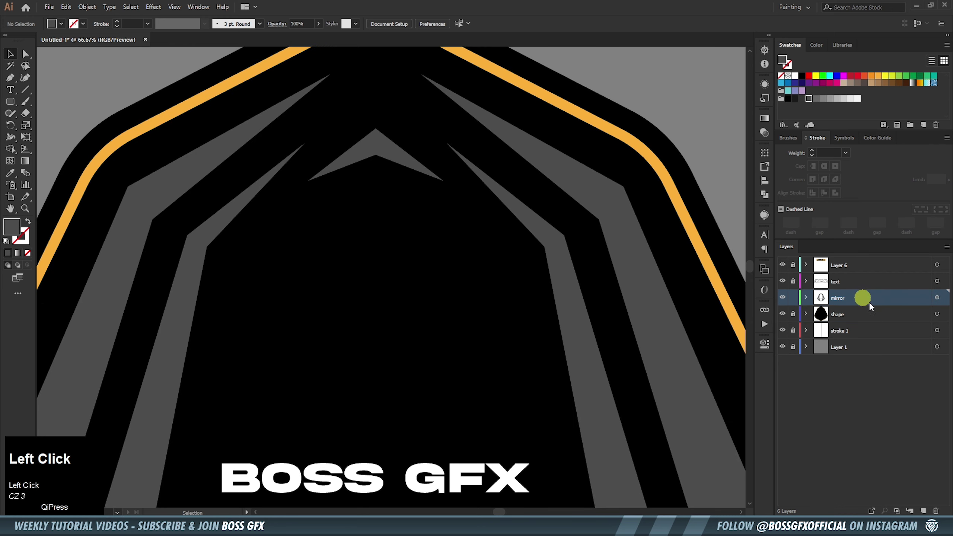
# Duplicate the grey chevron so a second one stacks above the first
pyautogui.press('space')
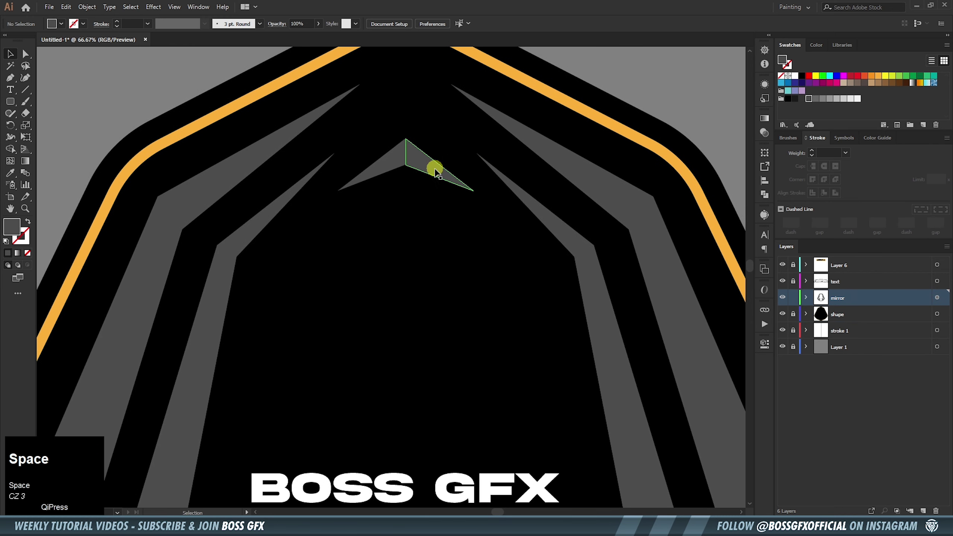
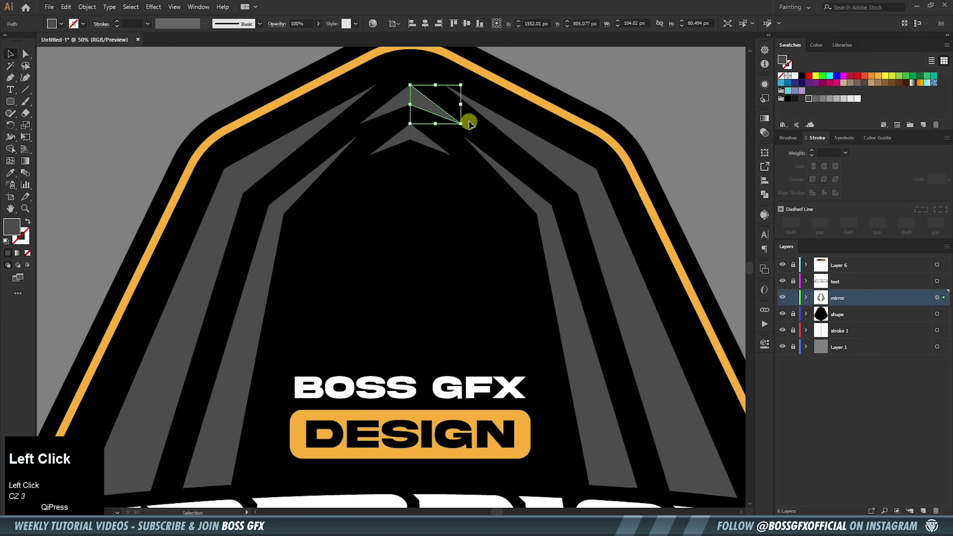
pyautogui.press('space')
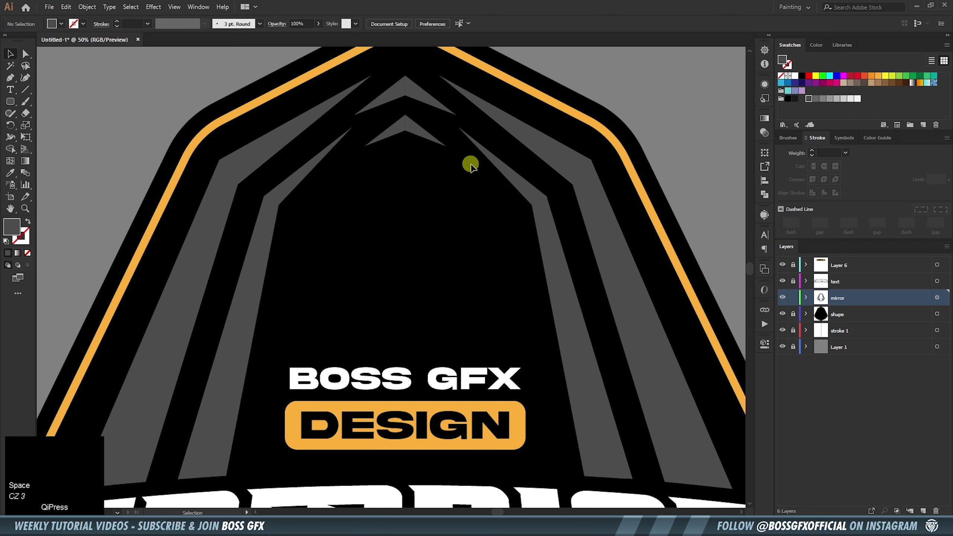
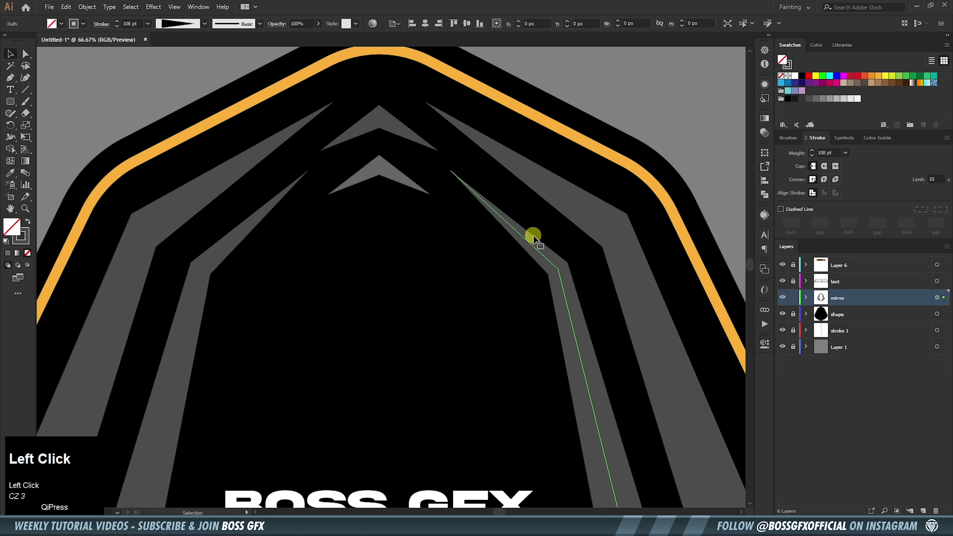
# Colour the stripe path grey from Swatches, undo the fill and bring up the Color mixer
pyautogui.click(822, 104)
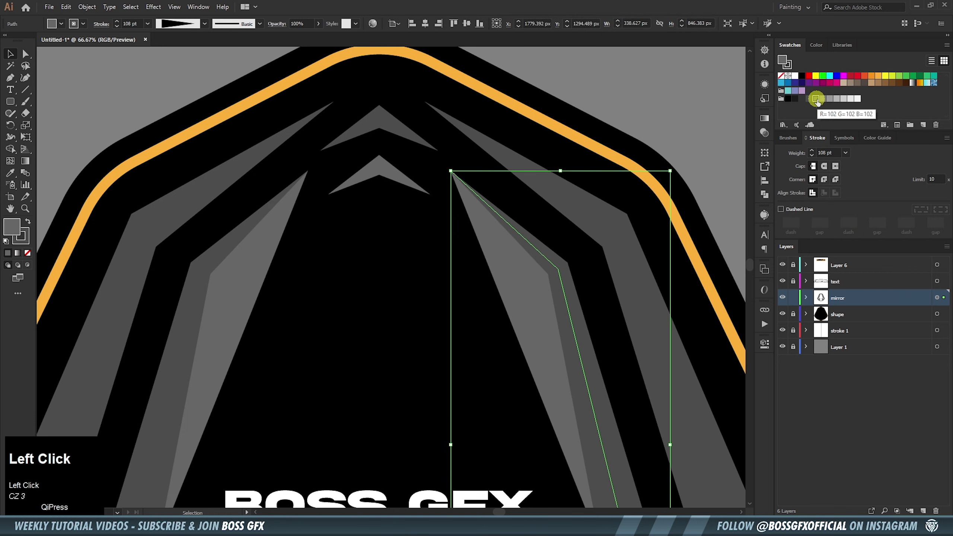
pyautogui.press('ctrl+z')
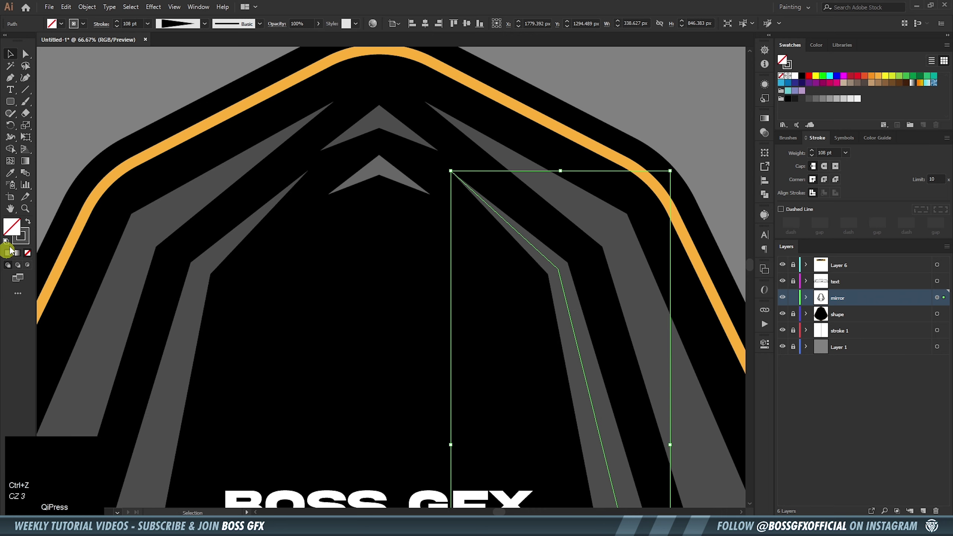
pyautogui.click(26, 240)
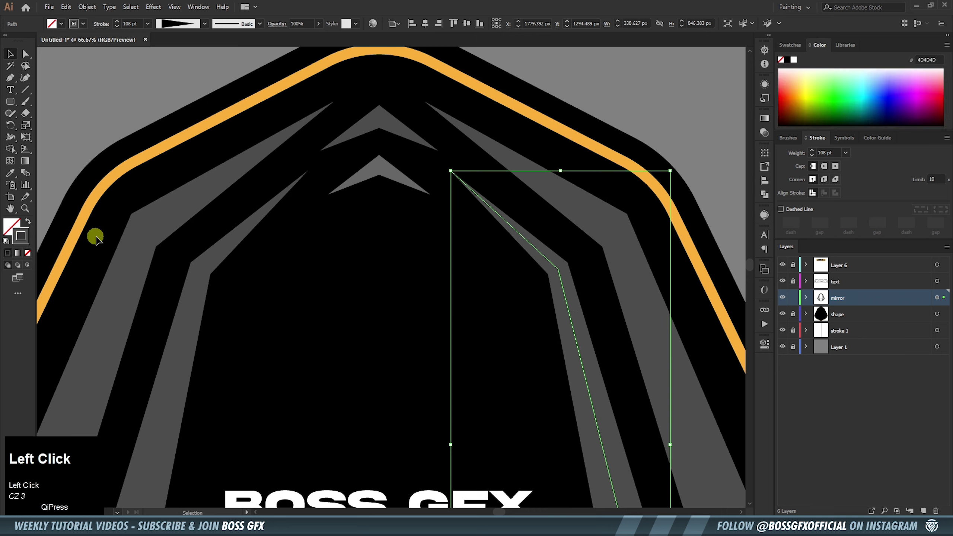
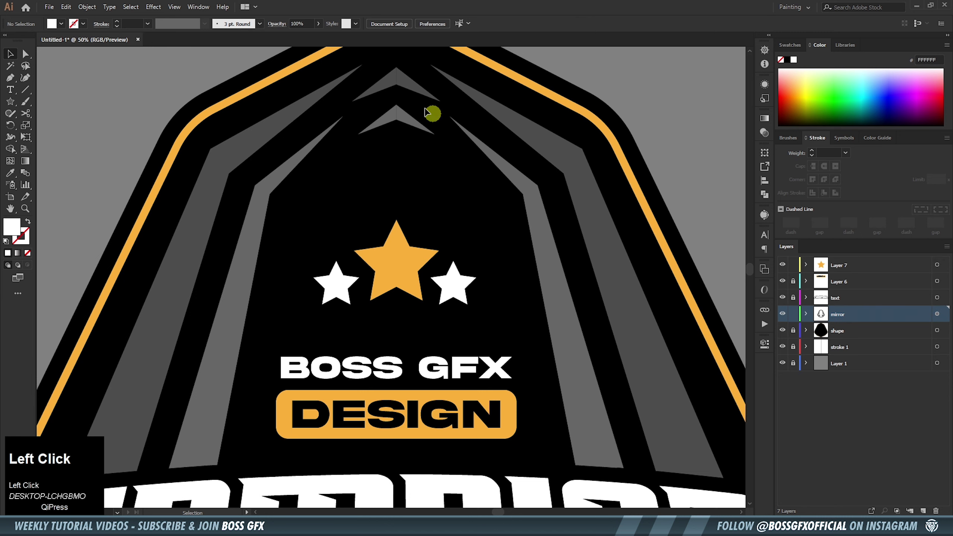
# Alt-drag a chevron copy below, then reflect-copy the three stars
pyautogui.moveTo(414, 146); pyautogui.dragTo(412, 122)
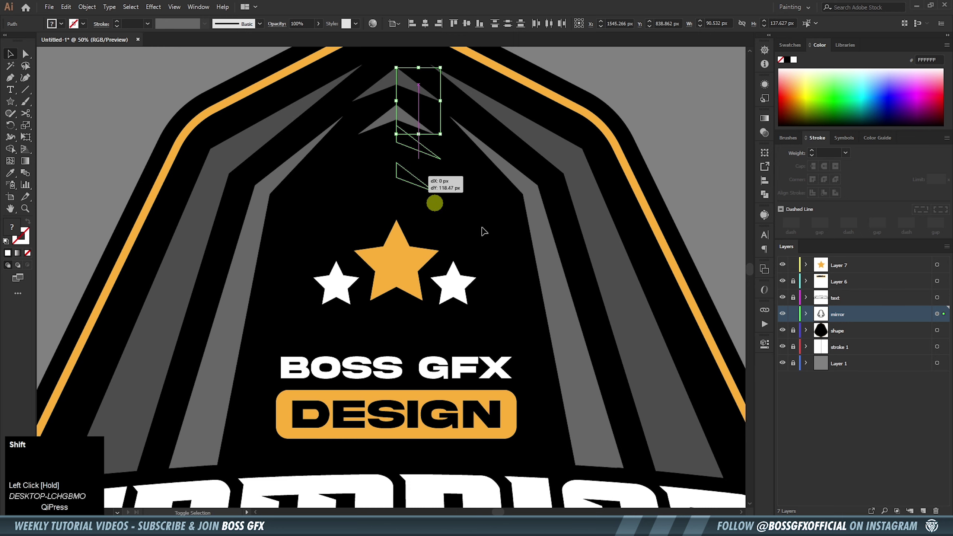
pyautogui.press('space')
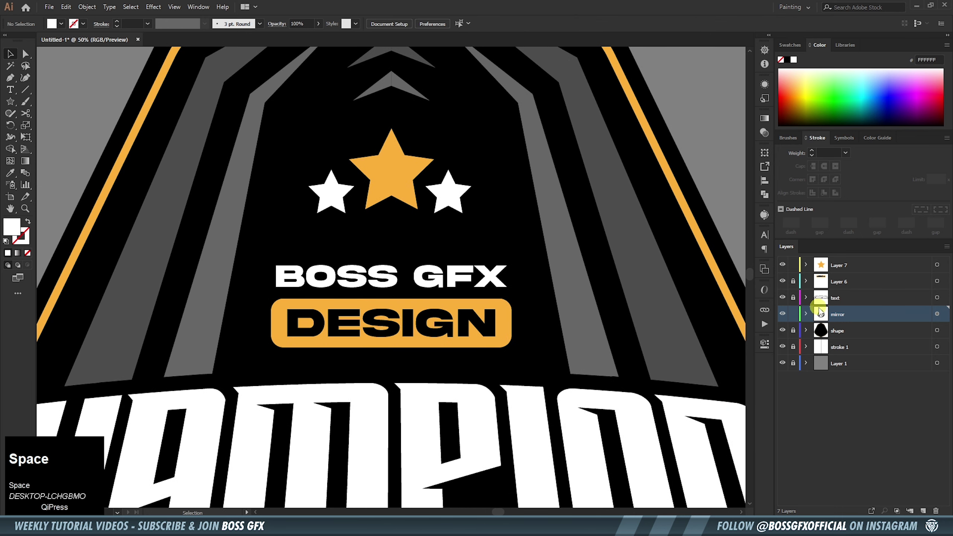
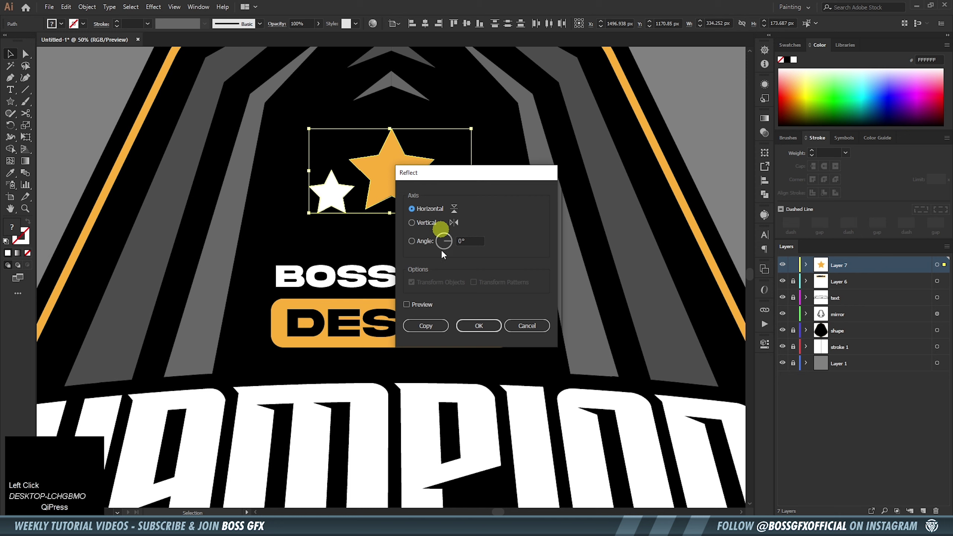
pyautogui.click(435, 330)
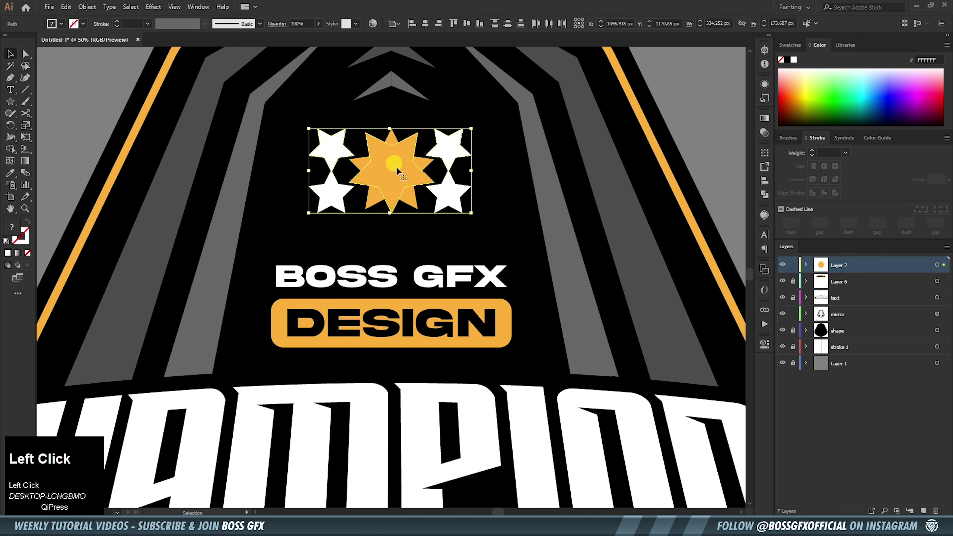
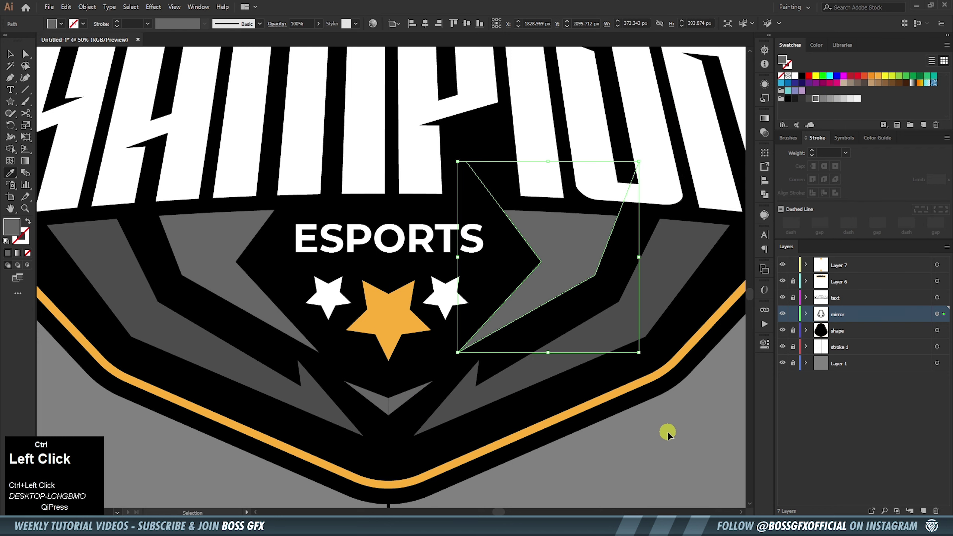
# Rename the star layer to 'stars' and begin an orange accent path beside the text
pyautogui.press('ctrl+z')
pyautogui.click(842, 269)
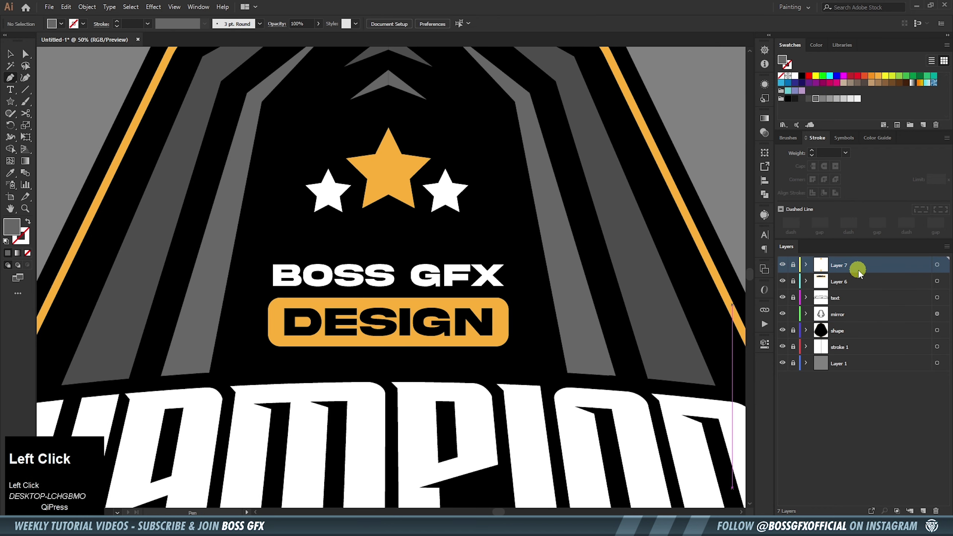
pyautogui.press('s')
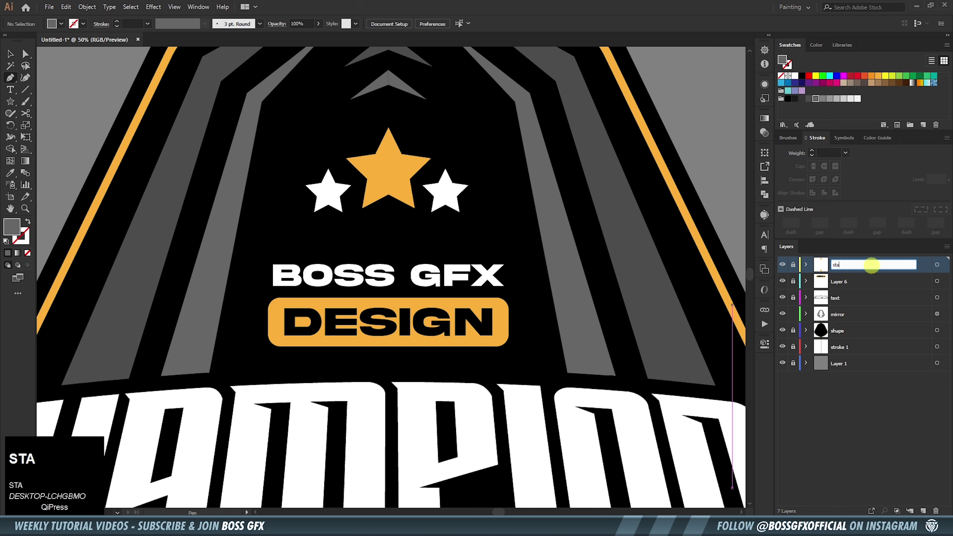
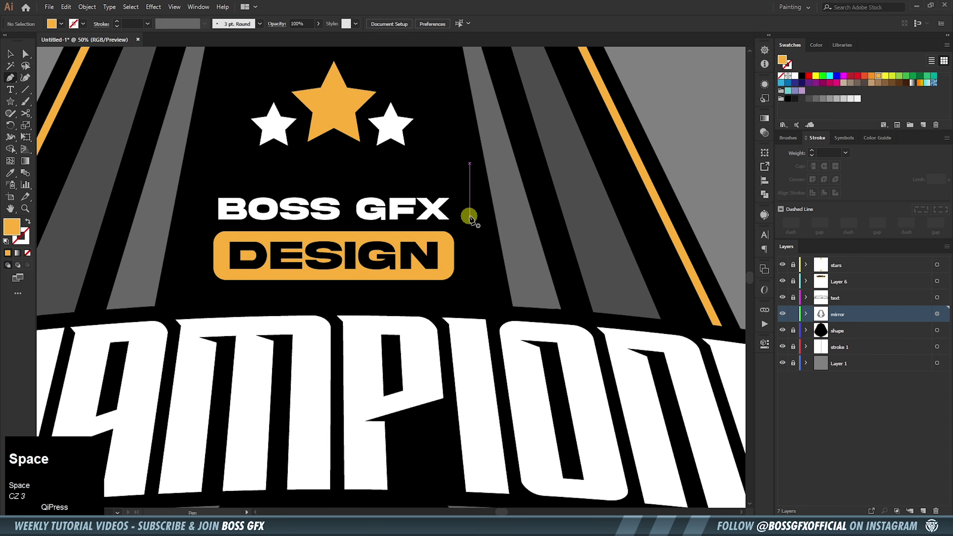
pyautogui.click(472, 215)
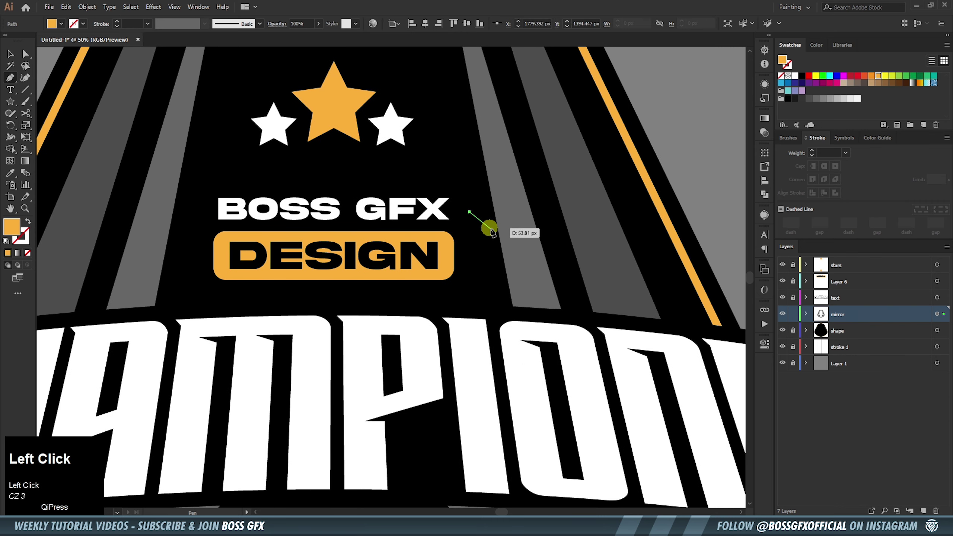
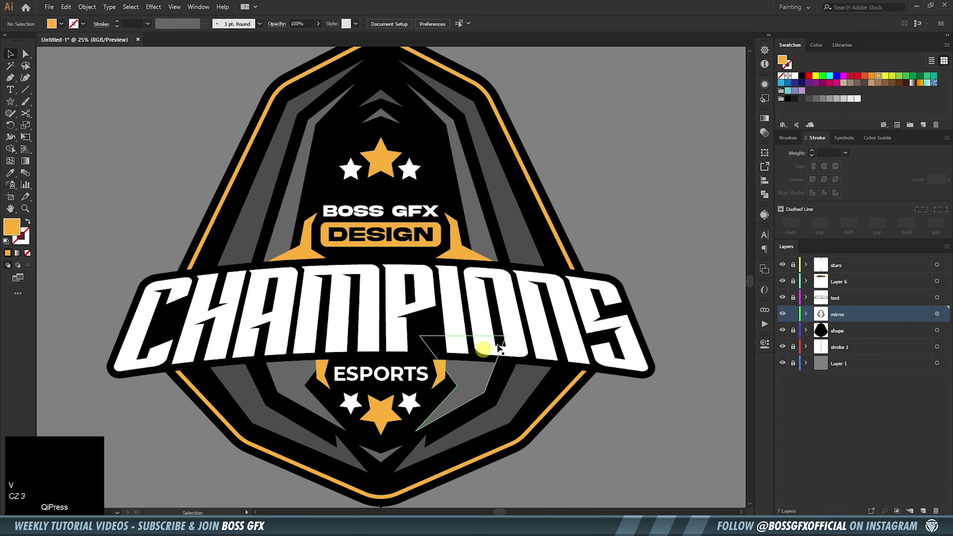
# Expand the mirror layer and trace an unfilled path along the right grey stripe
pyautogui.click(808, 317)
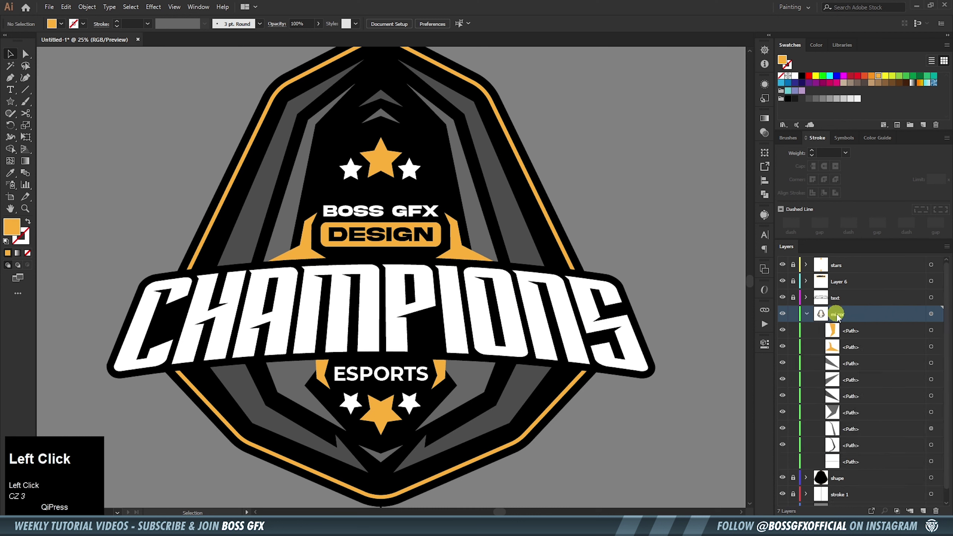
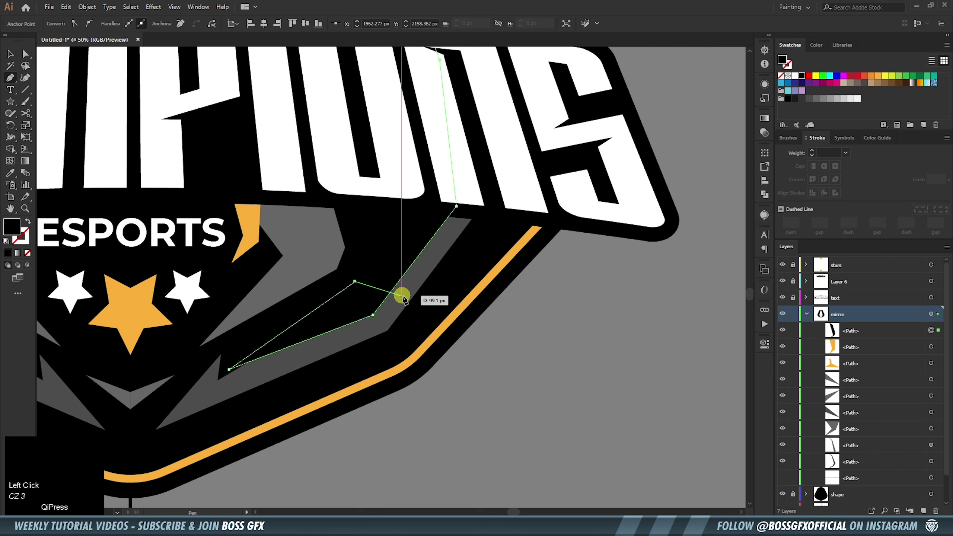
pyautogui.press('shift+x')
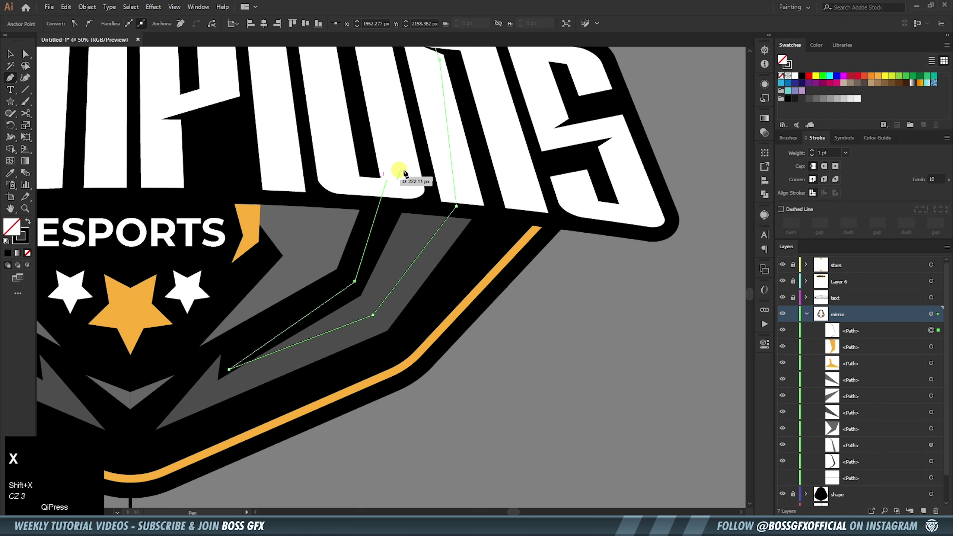
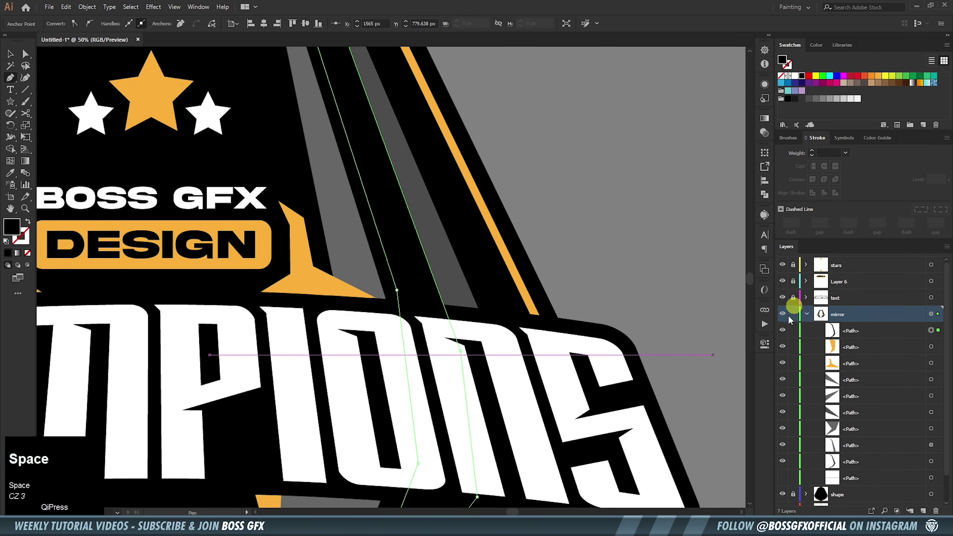
# Give the traced highlight path a light fill at 35% opacity
pyautogui.click(772, 354)
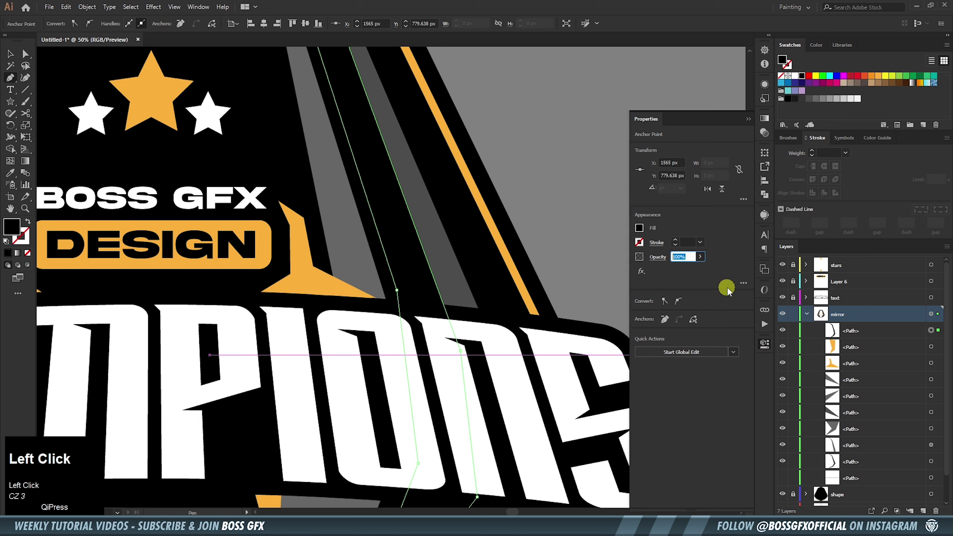
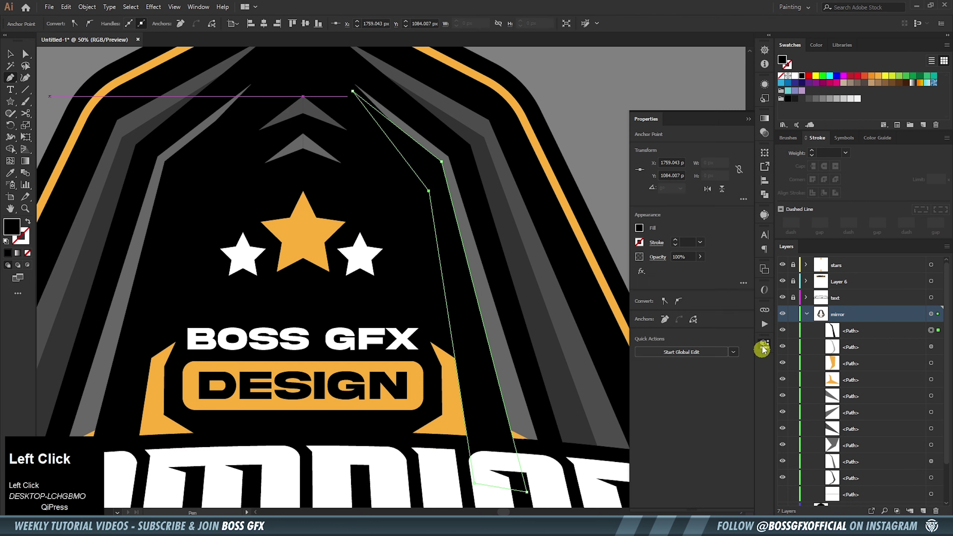
pyautogui.press('ctrl+z')
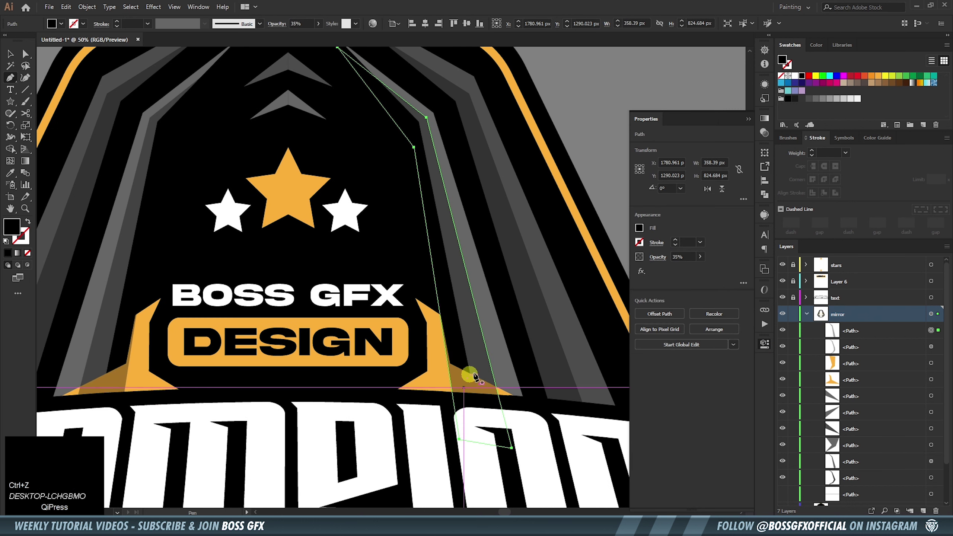
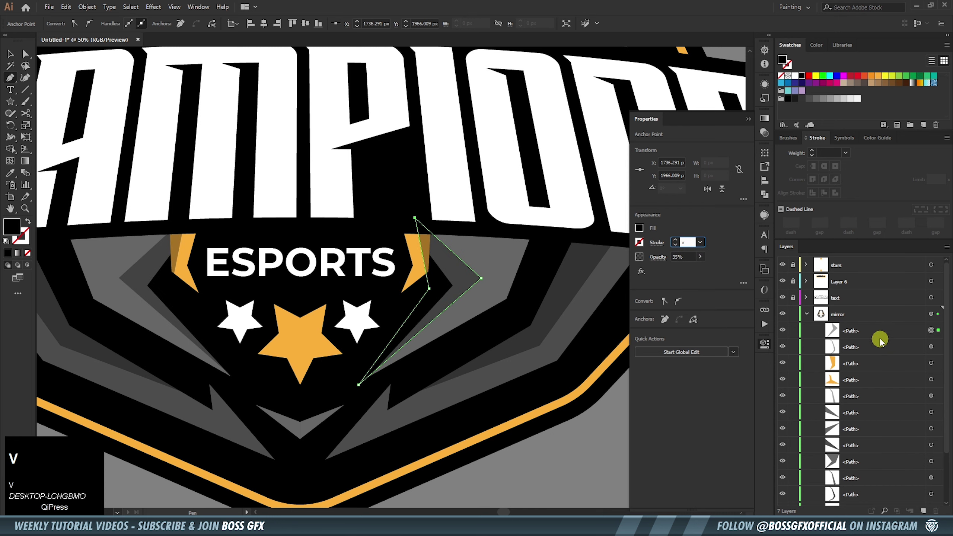
# Select the whole right stripe path to repeat the highlight on it
pyautogui.moveTo(870, 333); pyautogui.dragTo(667, 304)
pyautogui.press('space')
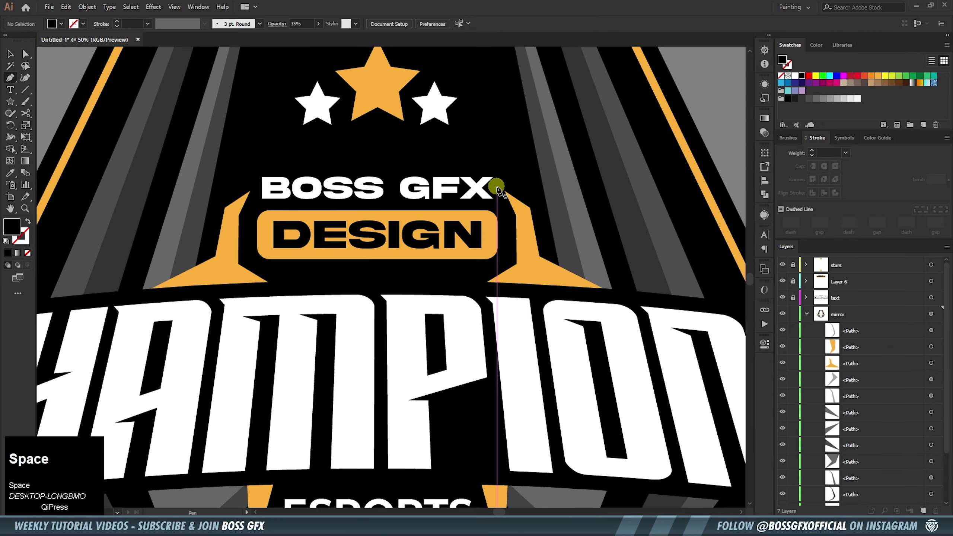
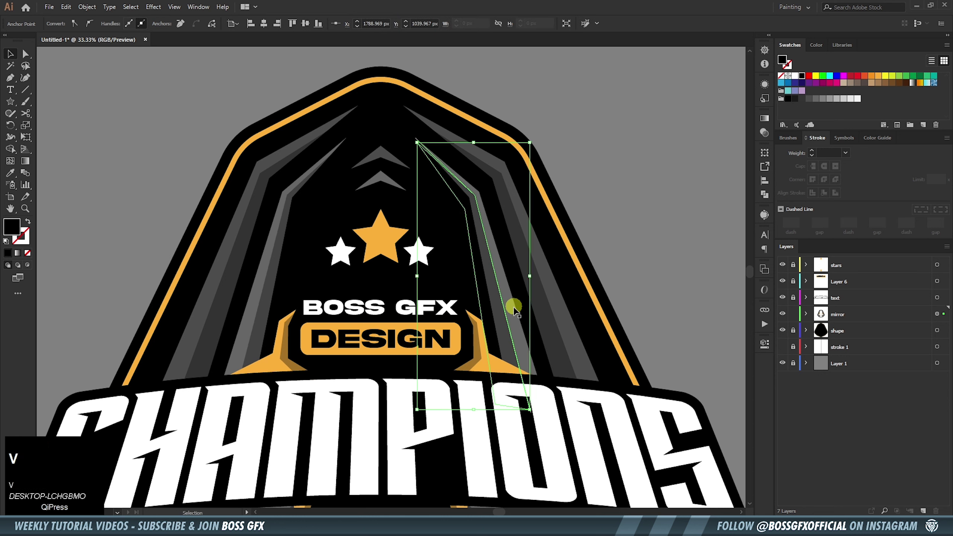
pyautogui.click(516, 309)
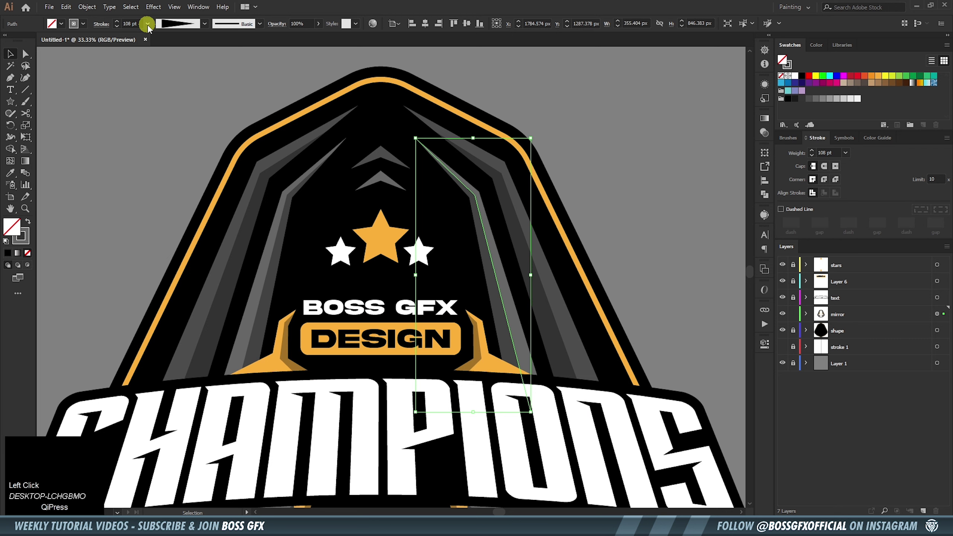
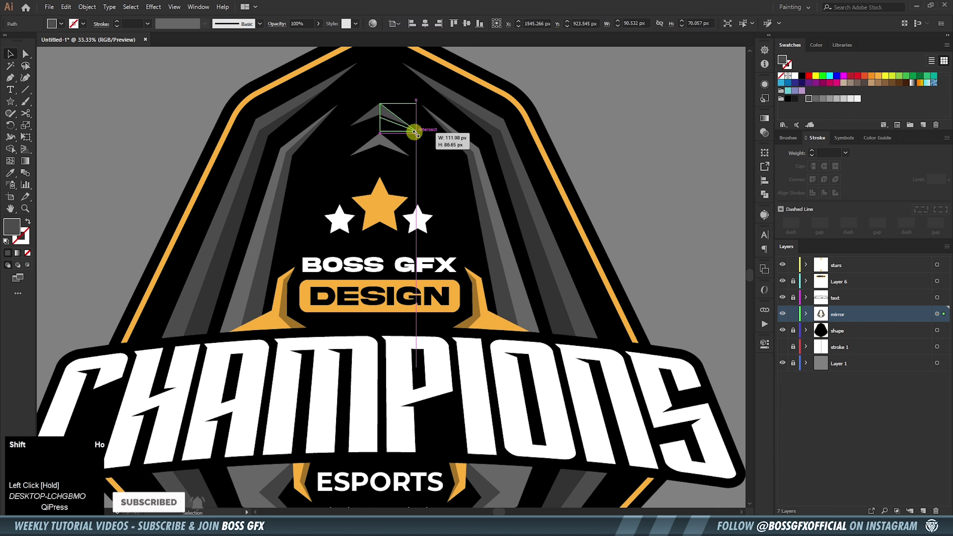
# Adjust an anchor point on the right stripe highlight path with Direct Selection, then deselect
pyautogui.press('space')
pyautogui.press('space')
pyautogui.press('p')
pyautogui.click(573, 300)
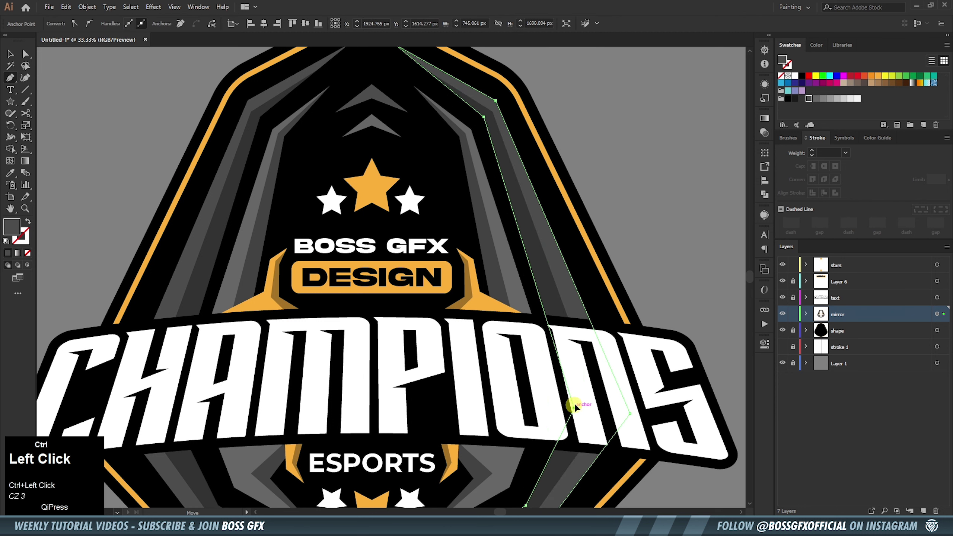
pyautogui.press('space')
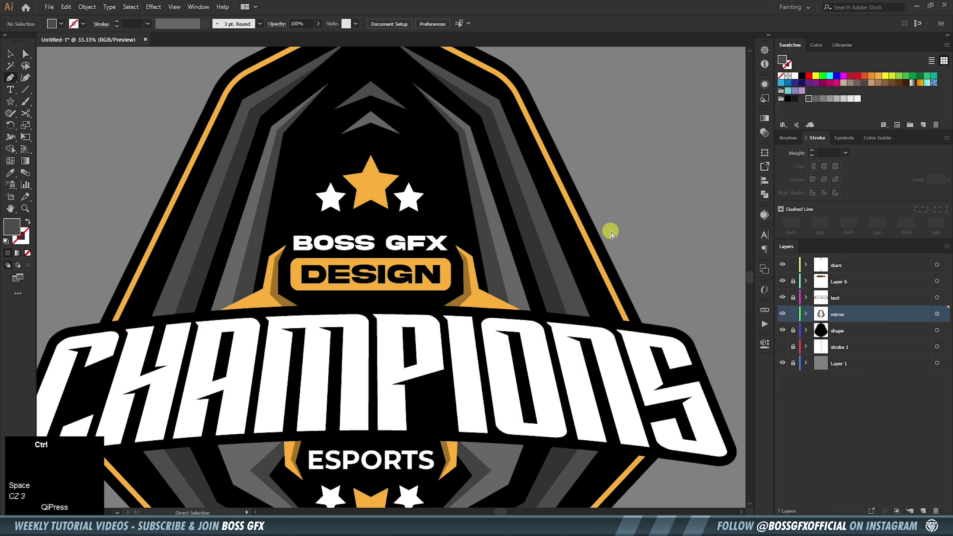
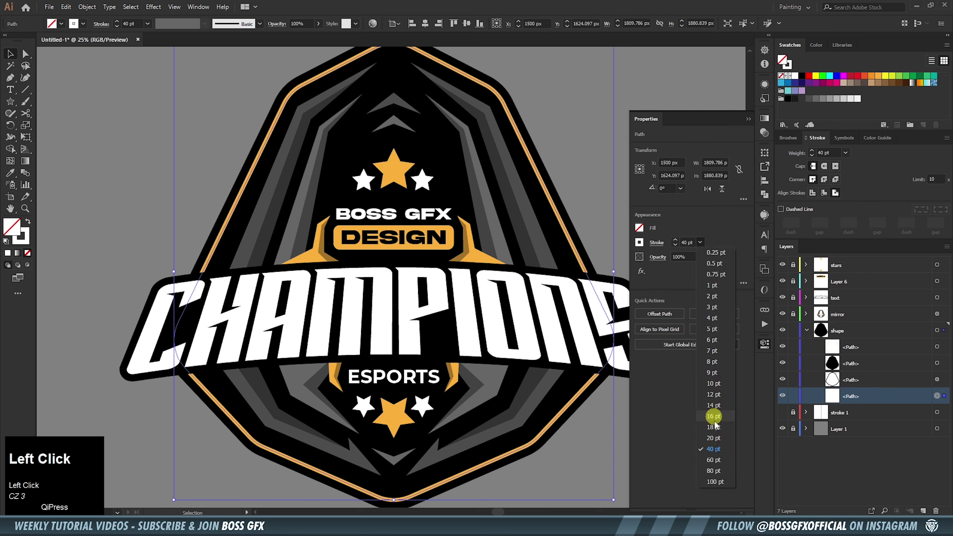
# Set the badge's white outer stroke weight to 50 pt and deselect to view it
pyautogui.click(722, 471)
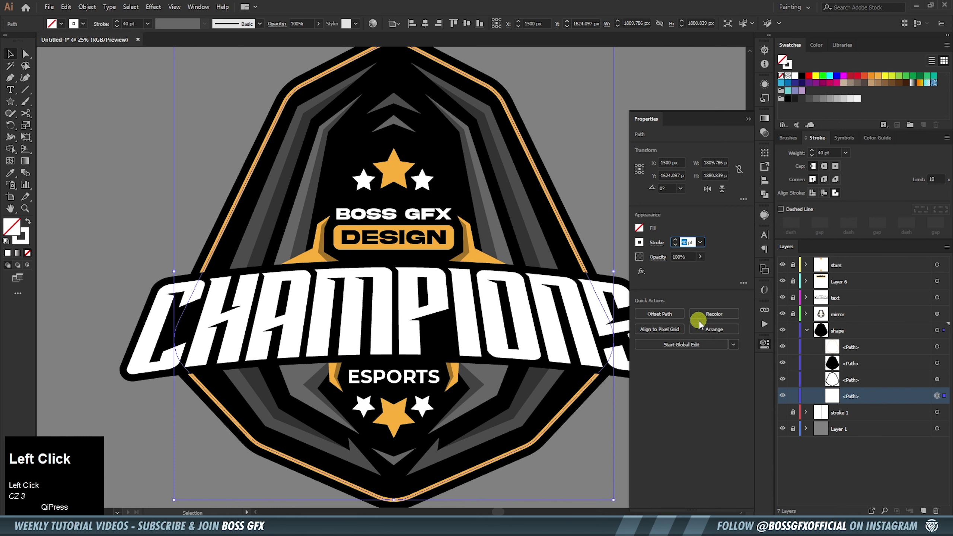
pyautogui.press('5')
pyautogui.click(696, 256)
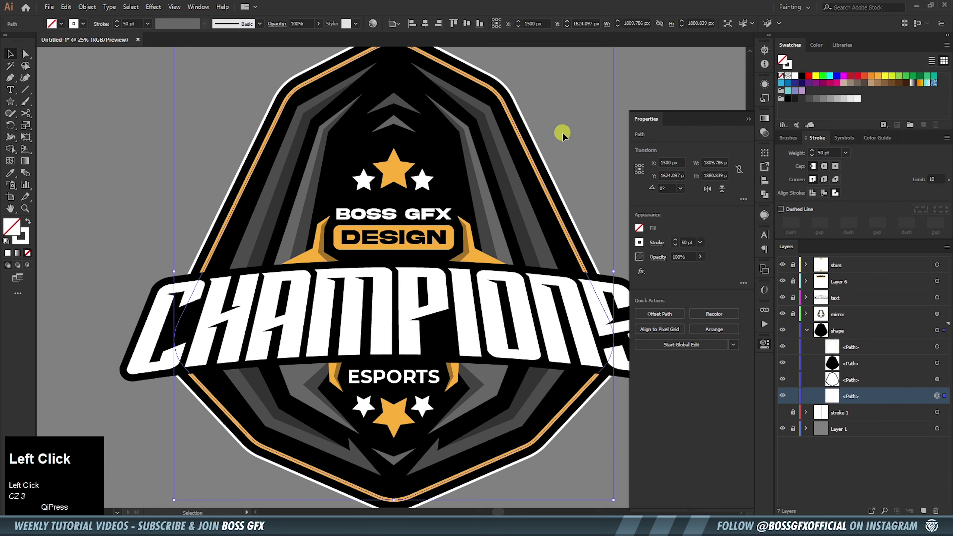
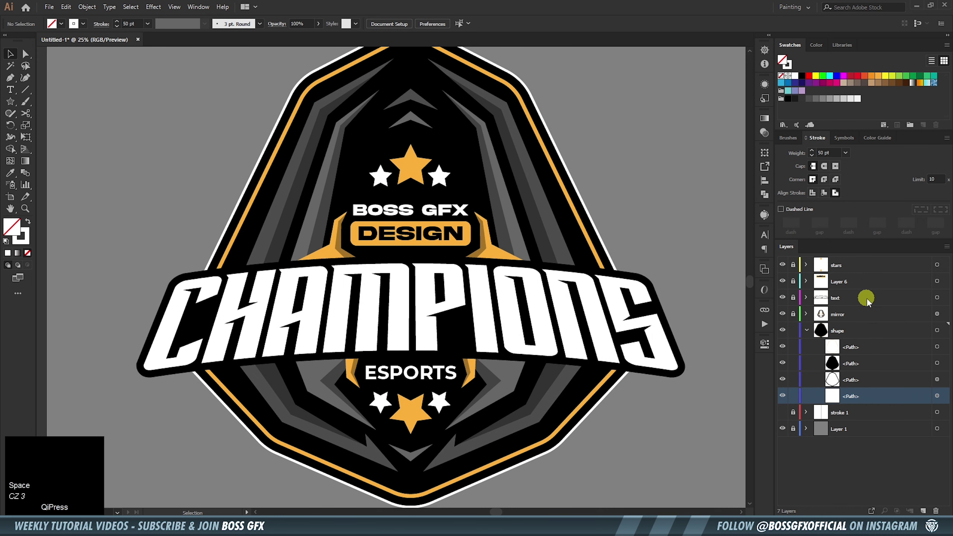
# Give the CHAMPIONS lettering group a 20 pt white outline stroke and fit the artboard in view
pyautogui.moveTo(870, 303); pyautogui.dragTo(885, 364)
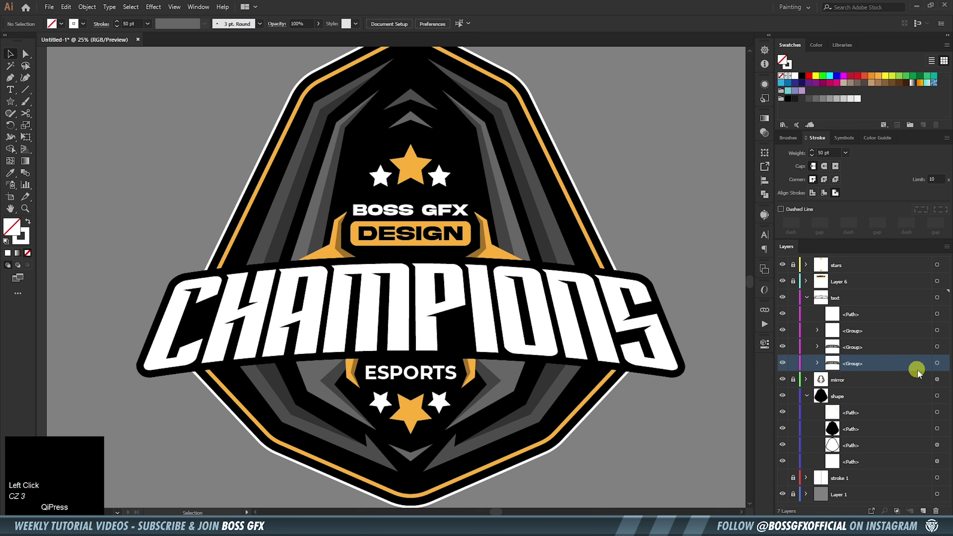
pyautogui.click(940, 368)
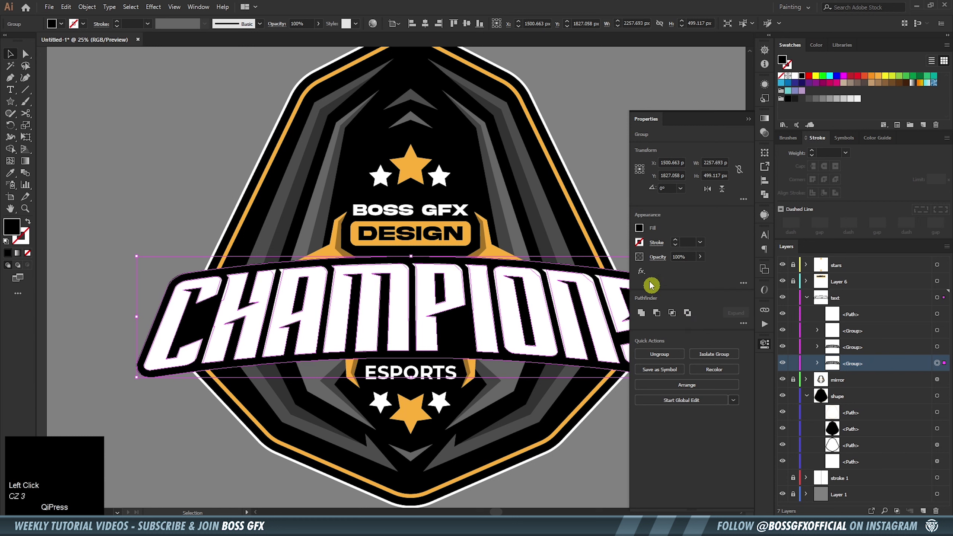
pyautogui.click(644, 234)
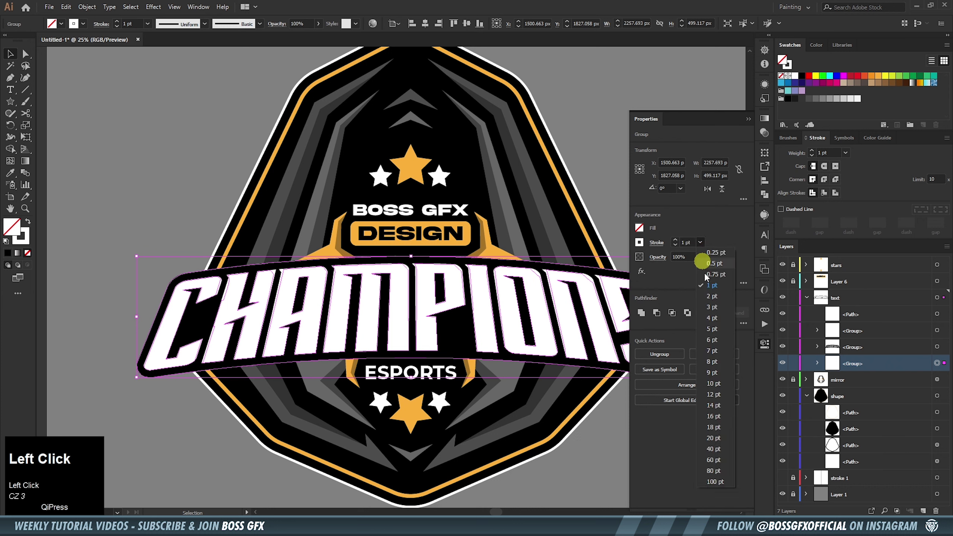
pyautogui.click(727, 436)
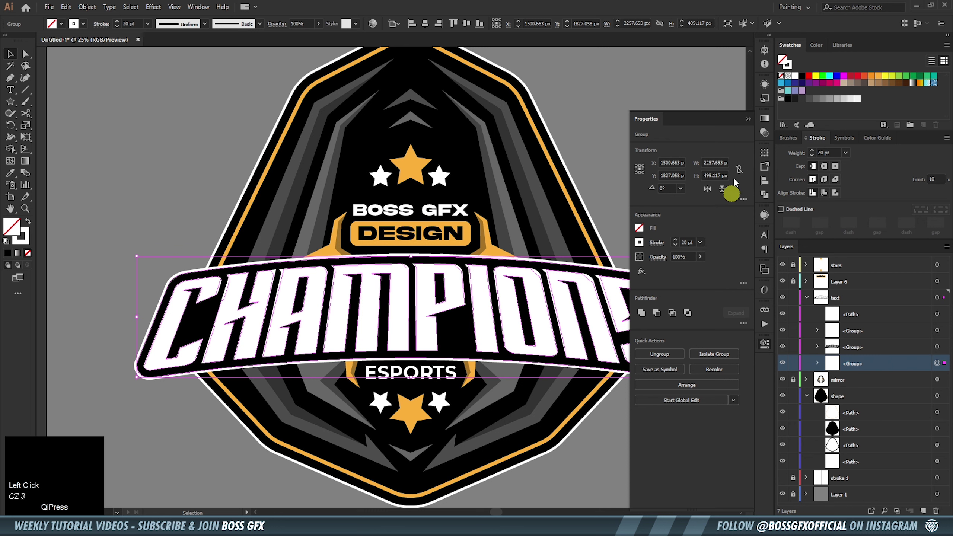
pyautogui.moveTo(877, 371); pyautogui.dragTo(797, 381)
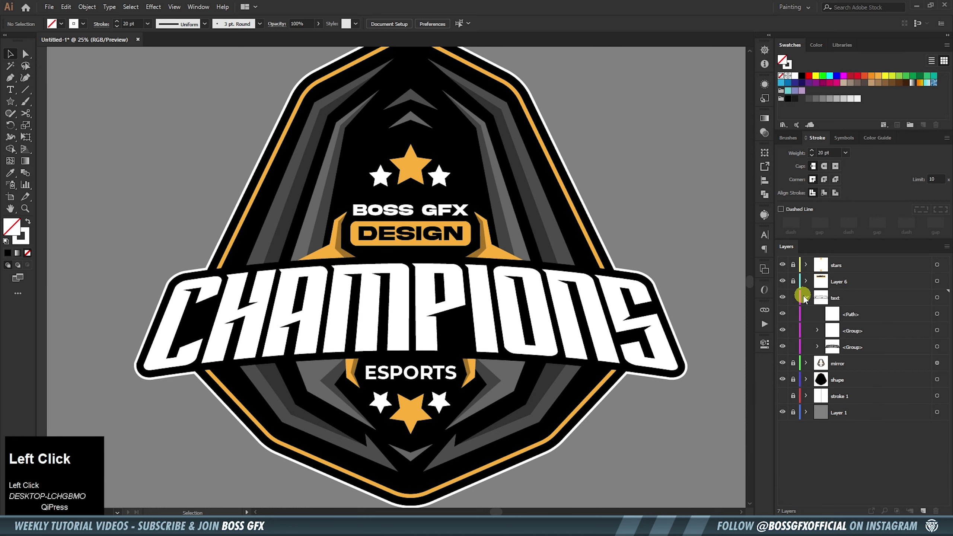
pyautogui.press('ctrl+-')
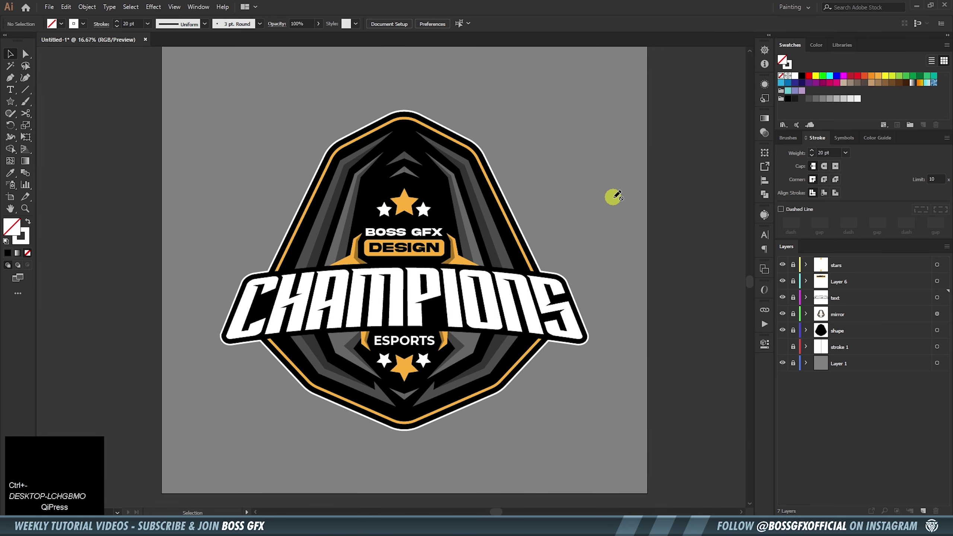
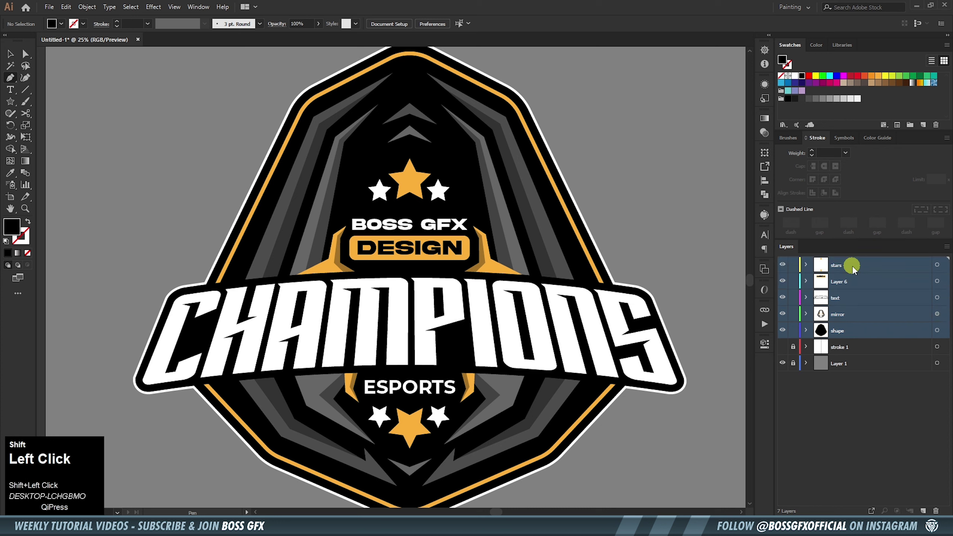
# Duplicate the five artwork layers, select all the copies together and merge them into a stars copy layer
pyautogui.moveTo(865, 336); pyautogui.dragTo(855, 335)
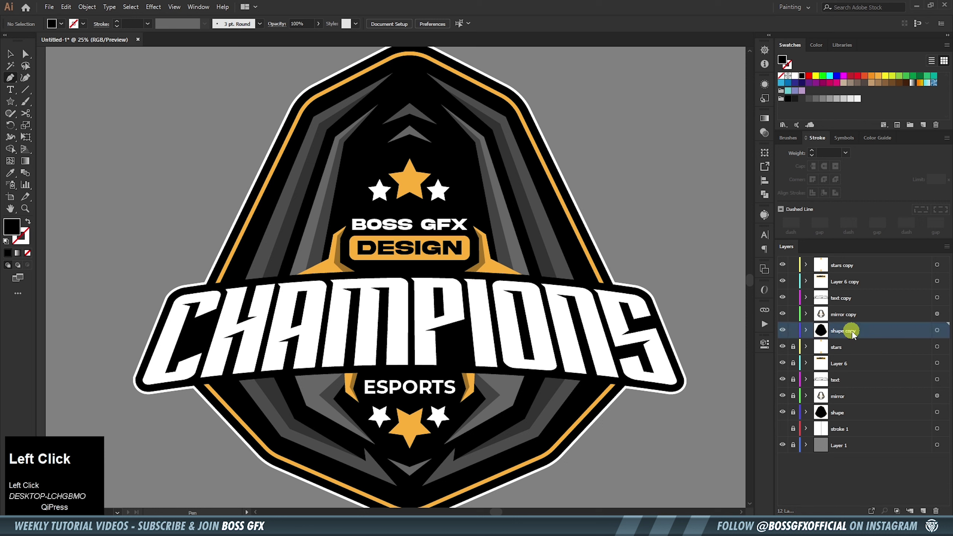
pyautogui.click(848, 318)
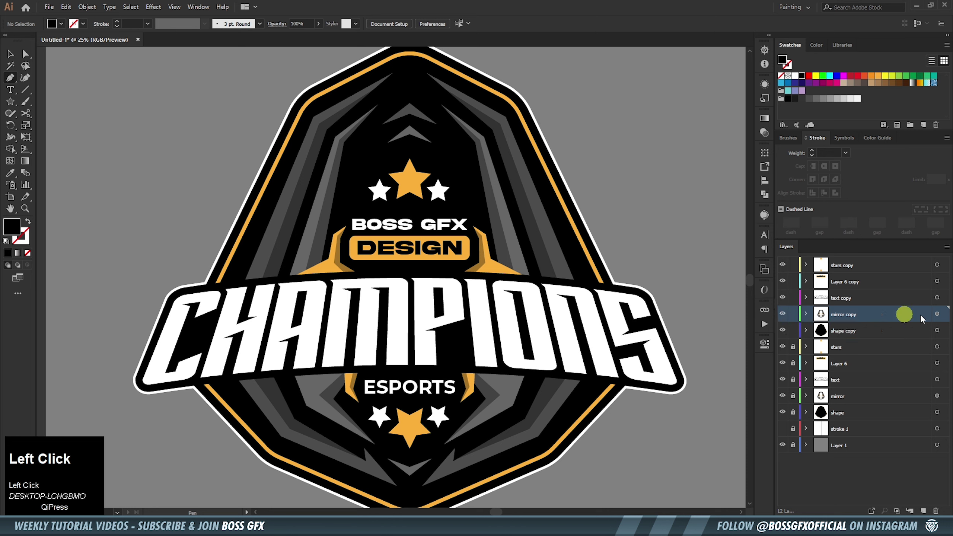
pyautogui.click(942, 318)
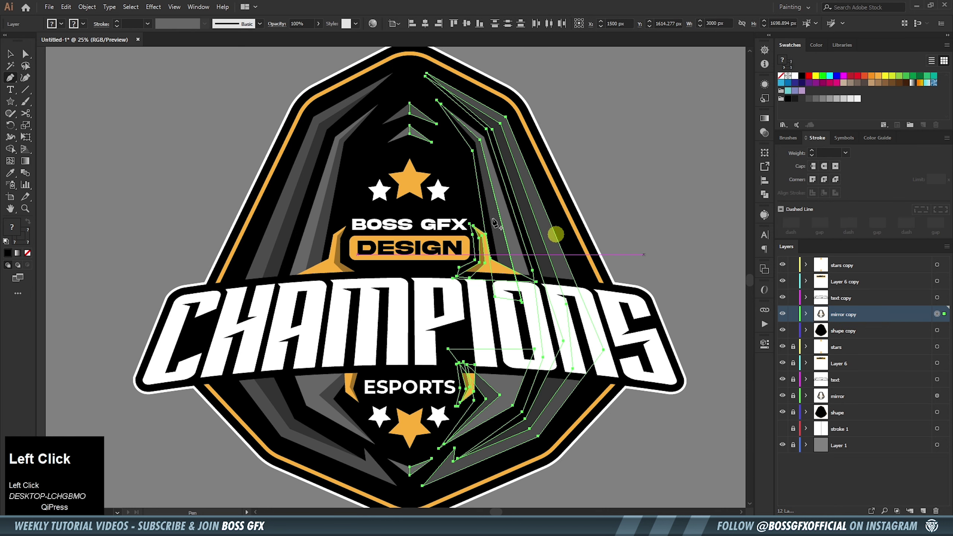
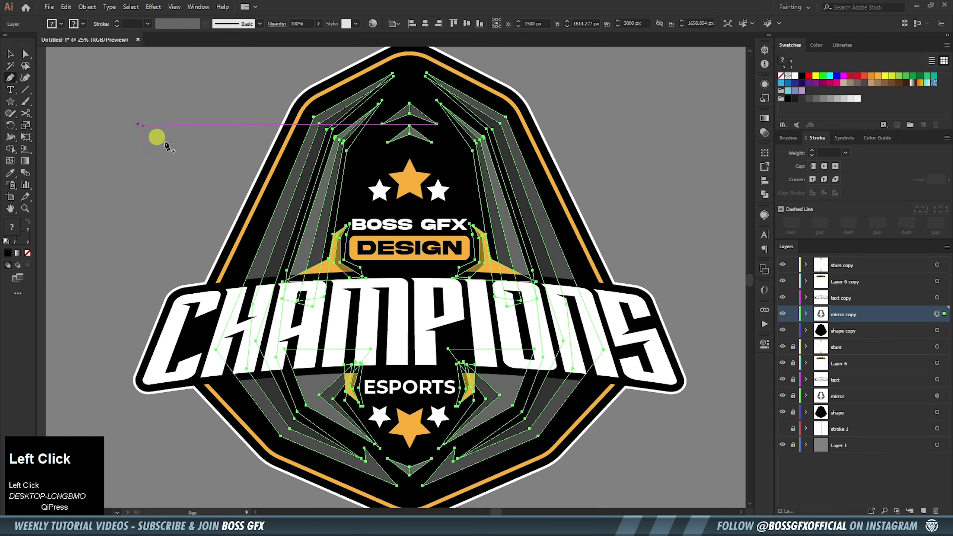
pyautogui.click(943, 299)
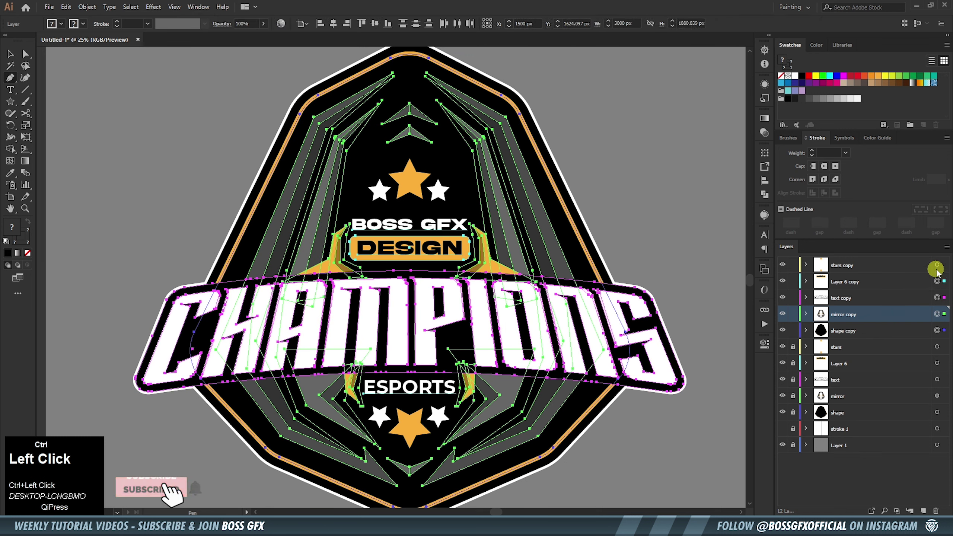
pyautogui.click(884, 334)
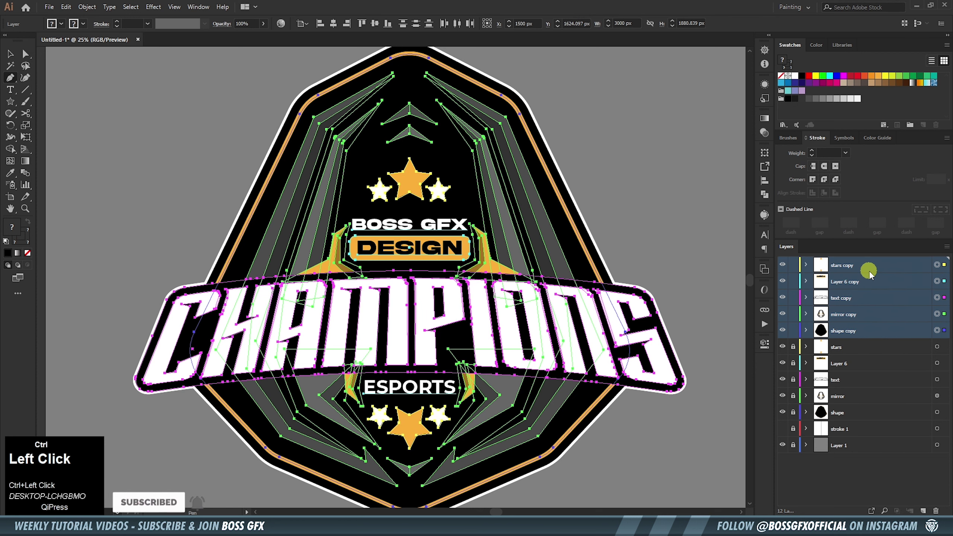
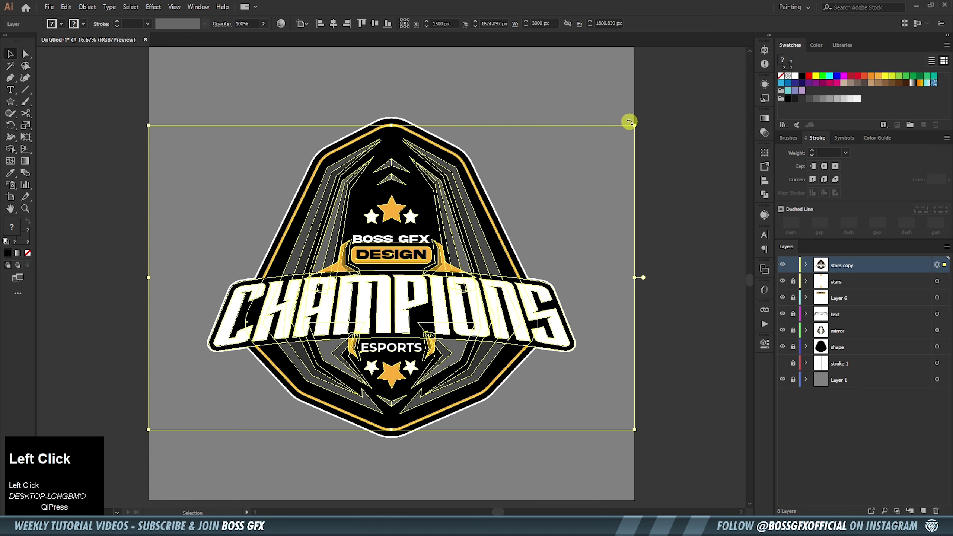
pyautogui.press('ctrl+-')
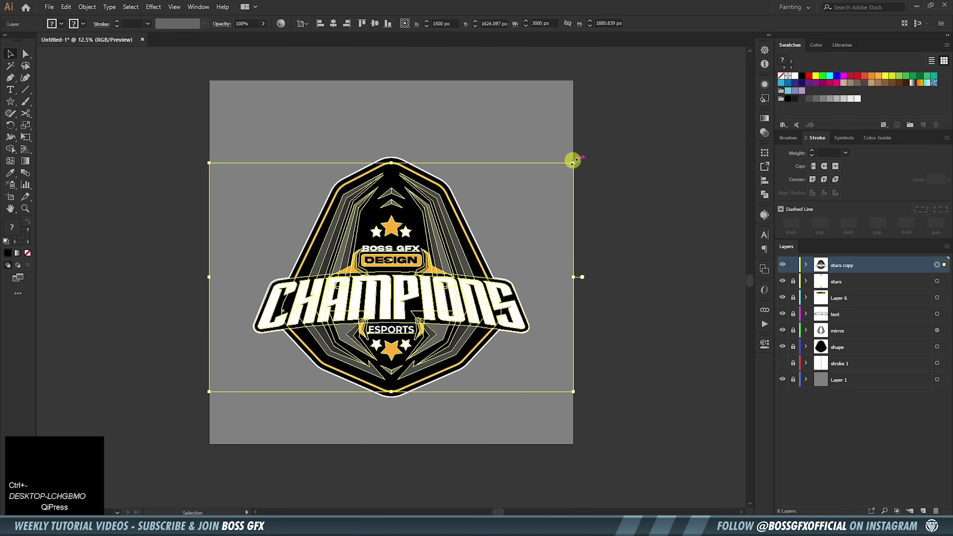
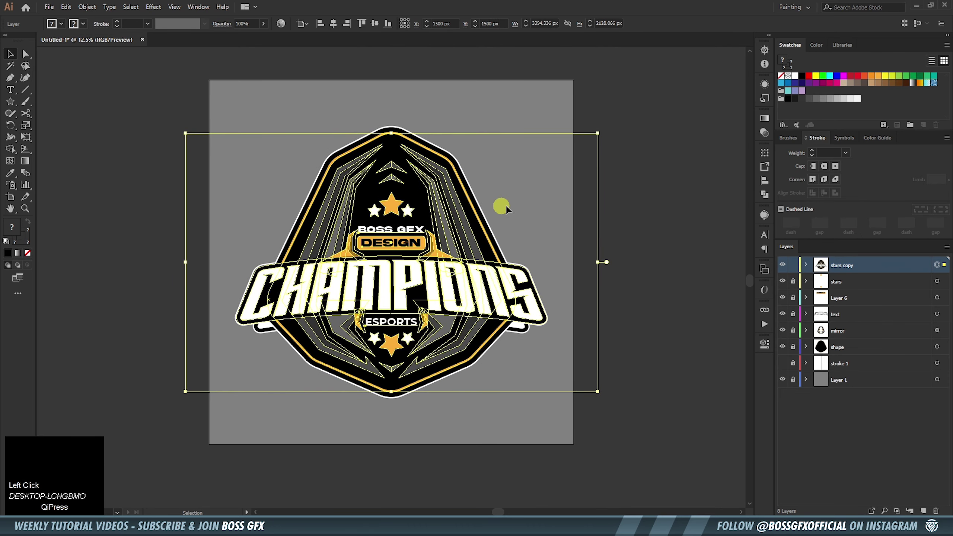
# Lock the artwork layers, unlock Layer 1 and fill its background rectangle with the badge's orange via the Eyedropper
pyautogui.click(519, 205)
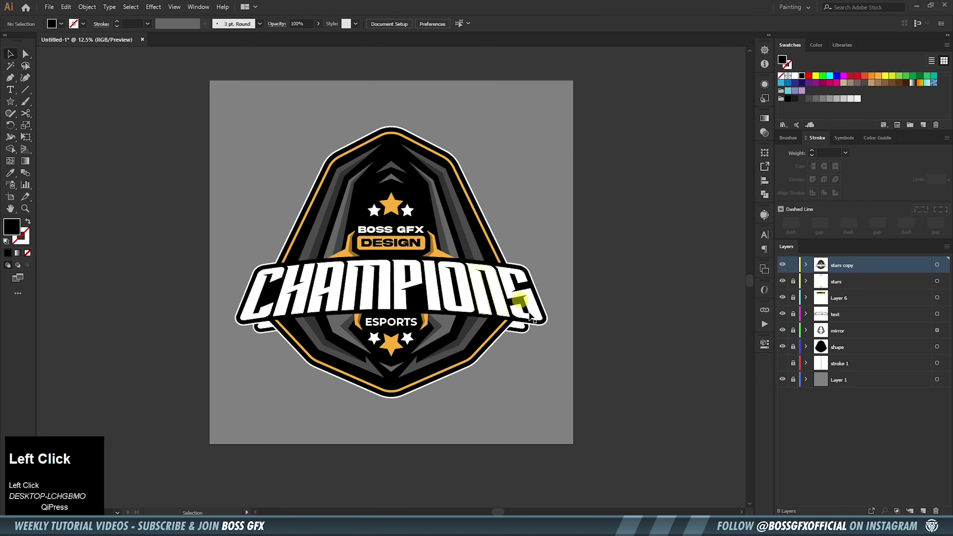
pyautogui.moveTo(787, 352); pyautogui.dragTo(784, 385)
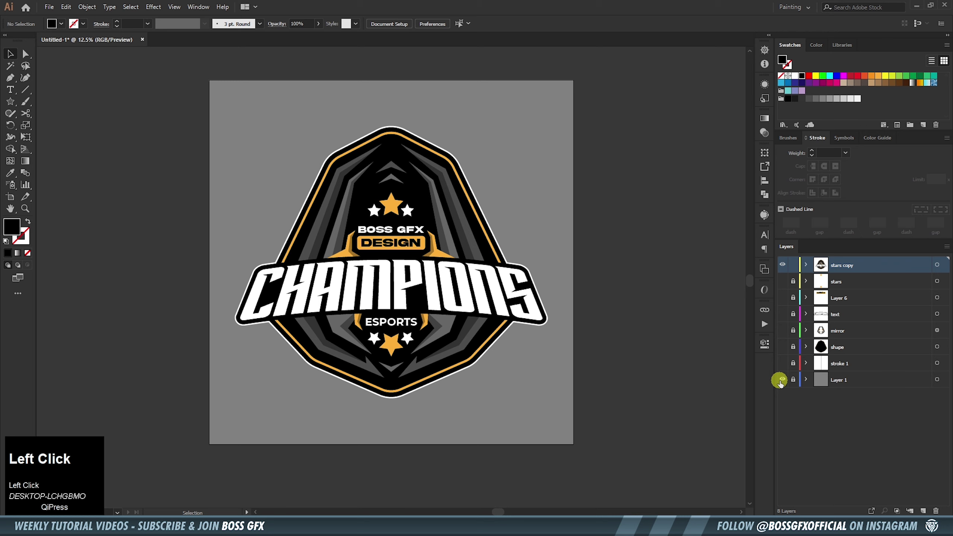
pyautogui.click(812, 385)
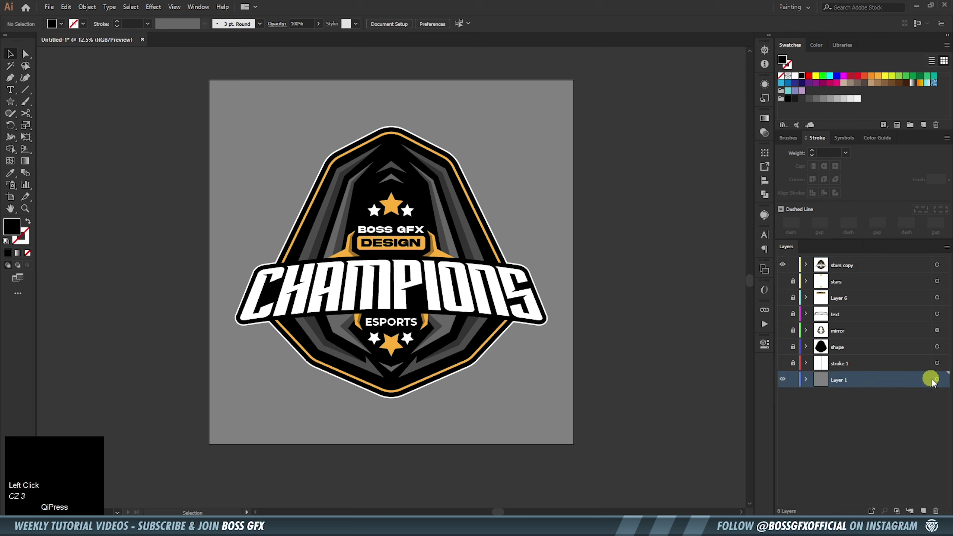
pyautogui.click(941, 384)
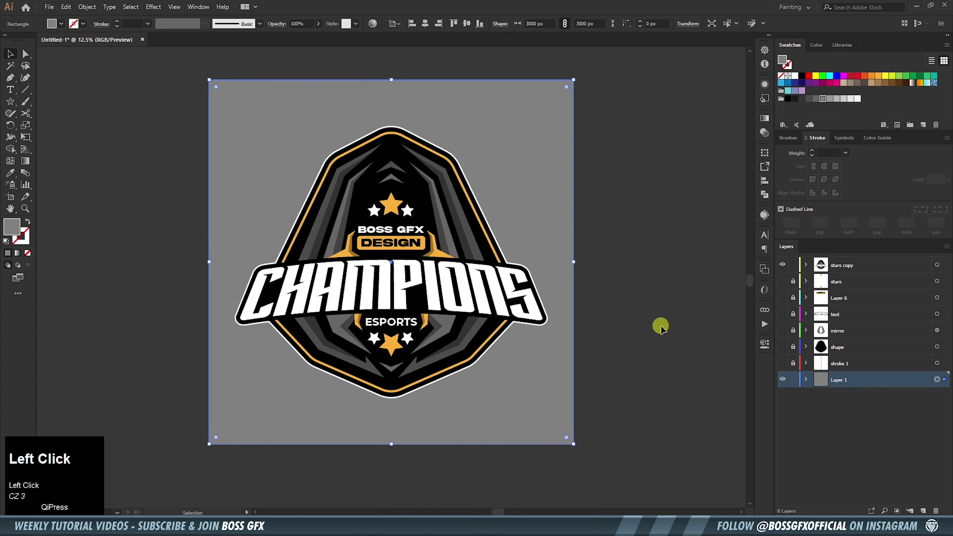
pyautogui.press('i')
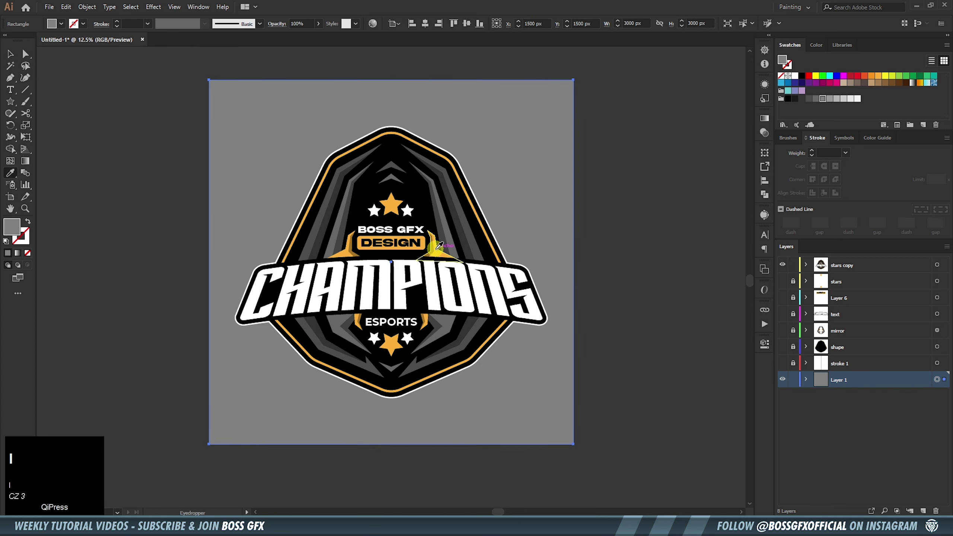
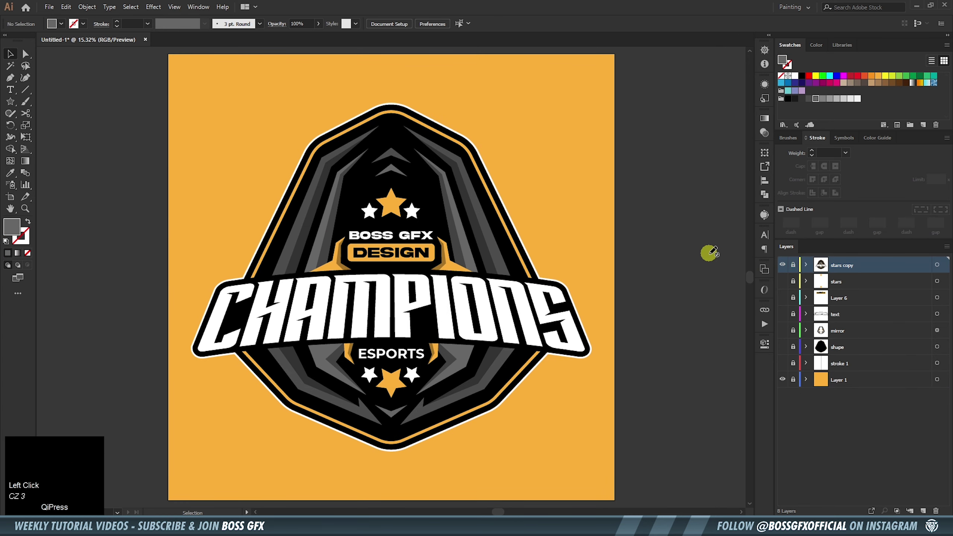
pyautogui.click(50, 9)
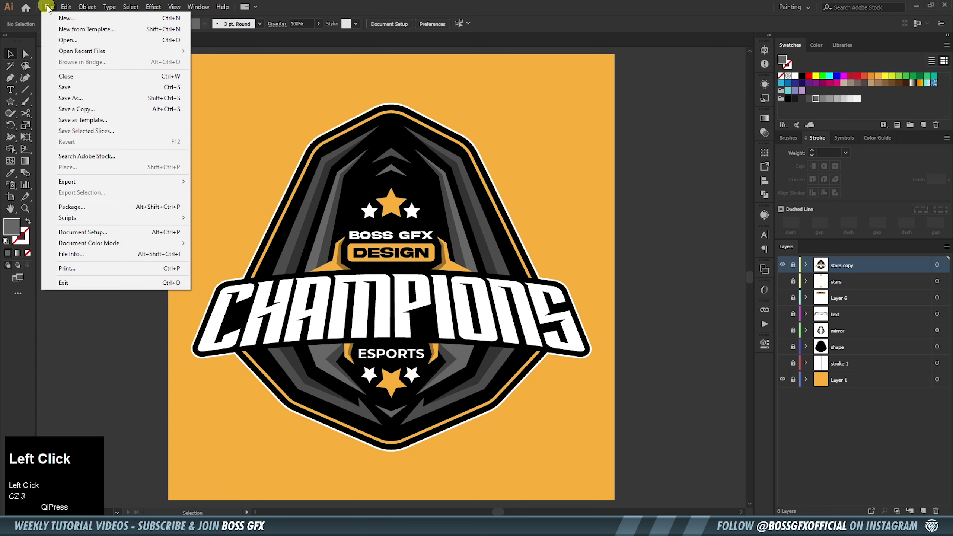
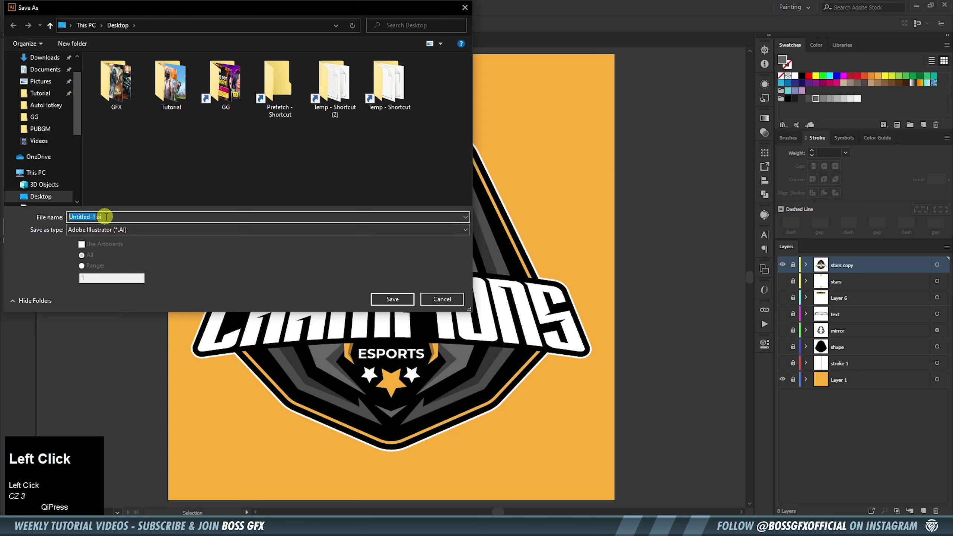
# Save the document as CHAMPIONS TEAM LOGO DESIGN.ai and accept the Illustrator options
pyautogui.press('Caps_Lock')
pyautogui.press('c')
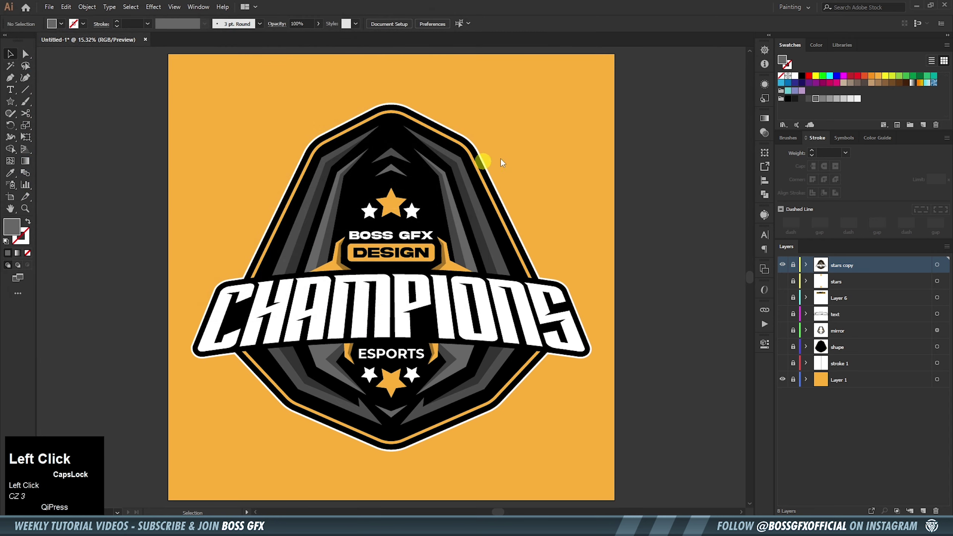
pyautogui.click(534, 404)
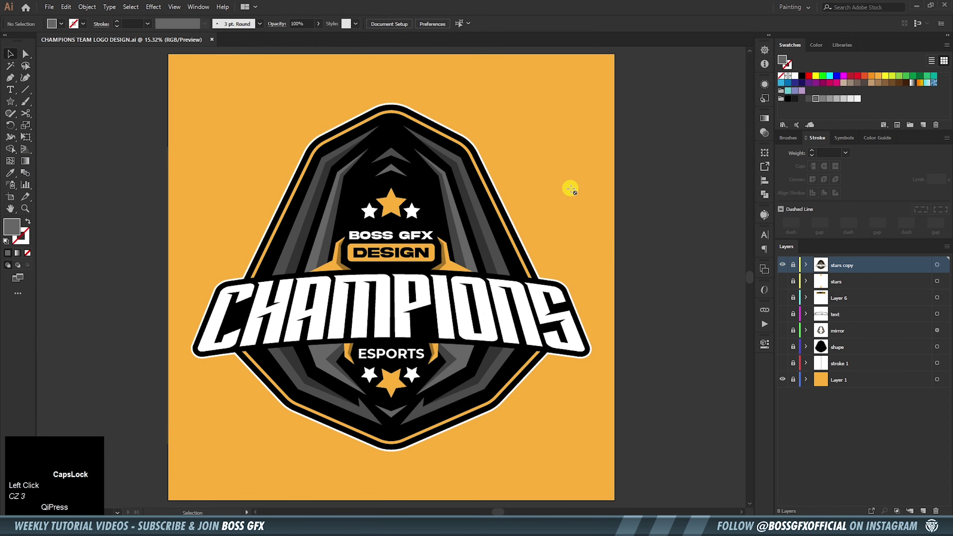
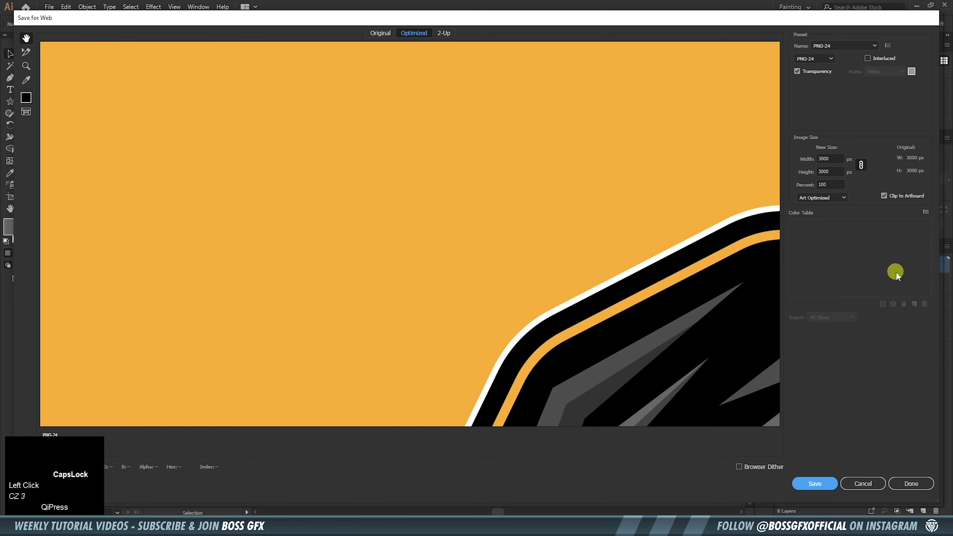
# Export the badge via Save for Web as a 3000 × 3000 px PNG-24 image
pyautogui.click(828, 485)
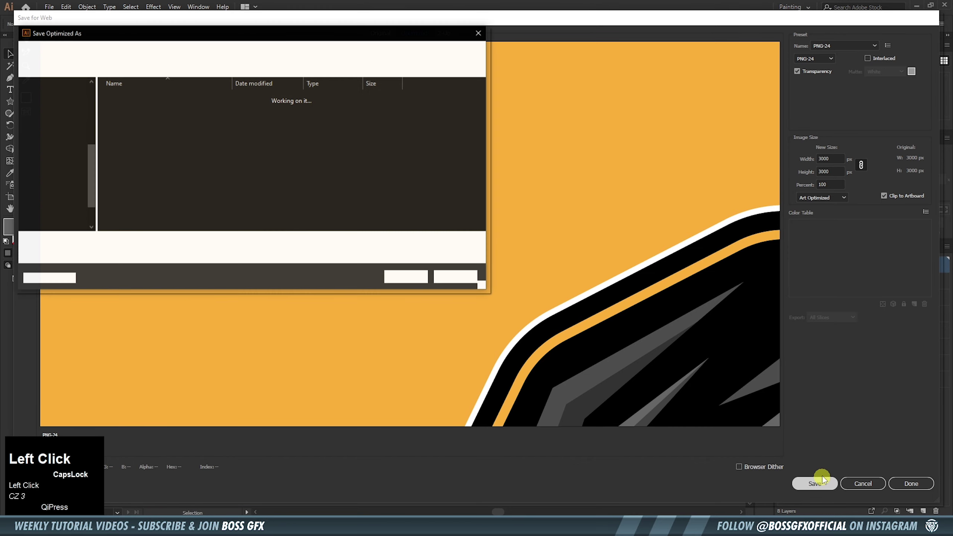
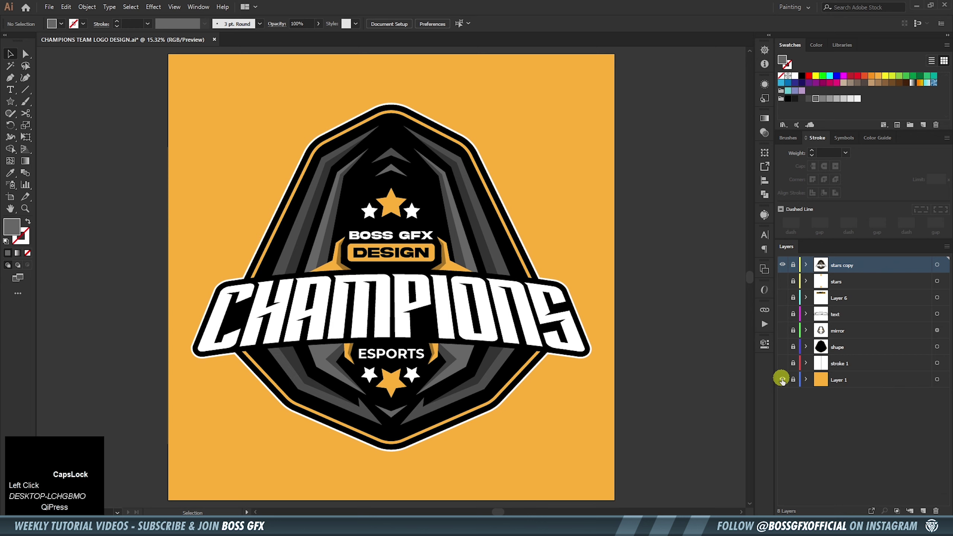
pyautogui.click(786, 383)
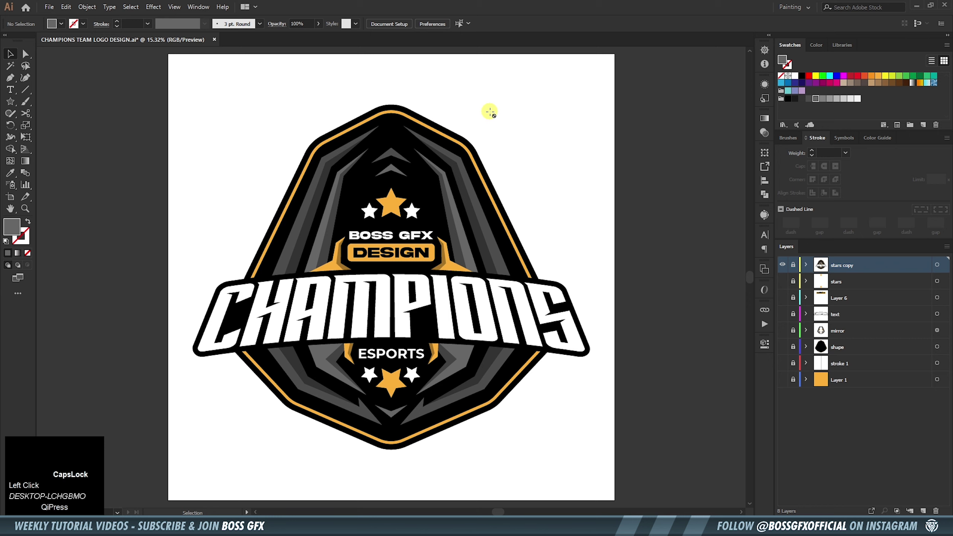
pyautogui.click(785, 386)
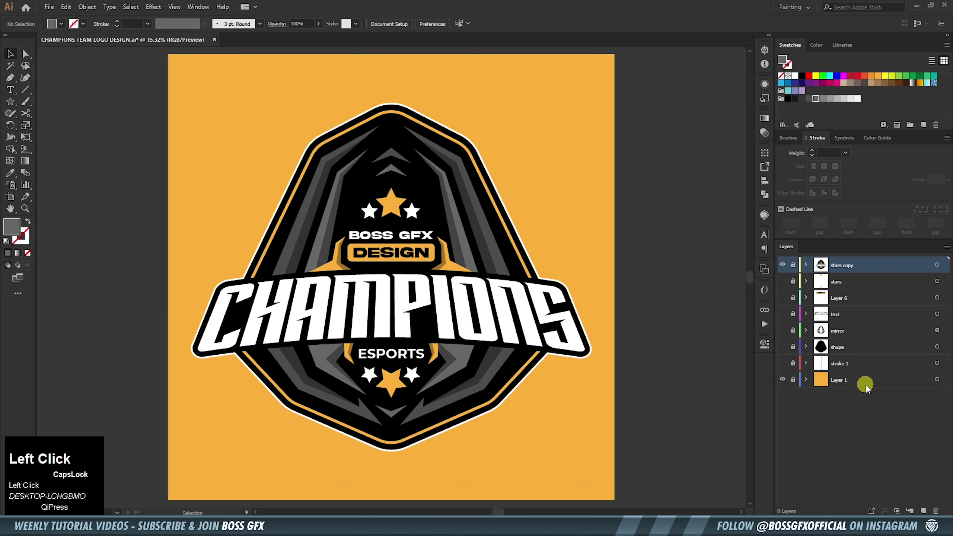